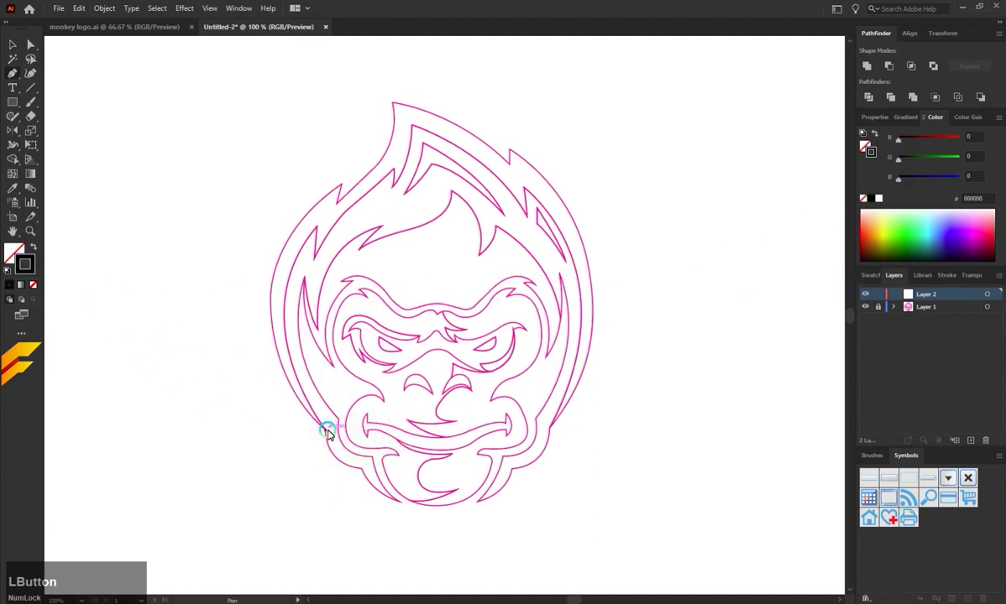
Trace the outline from the lower left up the left side and across the top flame with sharp corners
left_click(403, 506)
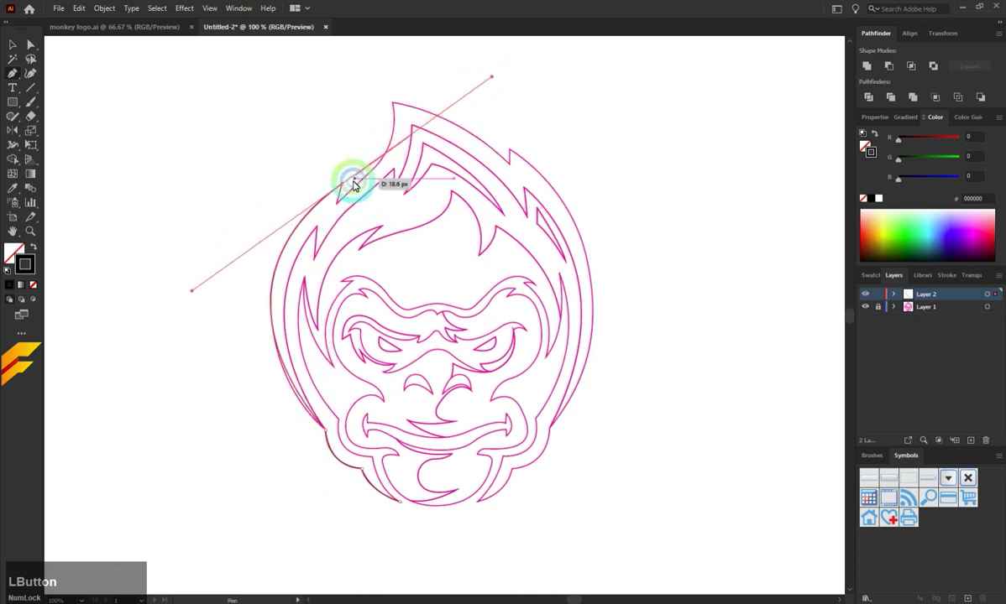
key("ctrl+z")
left_click(273, 288)
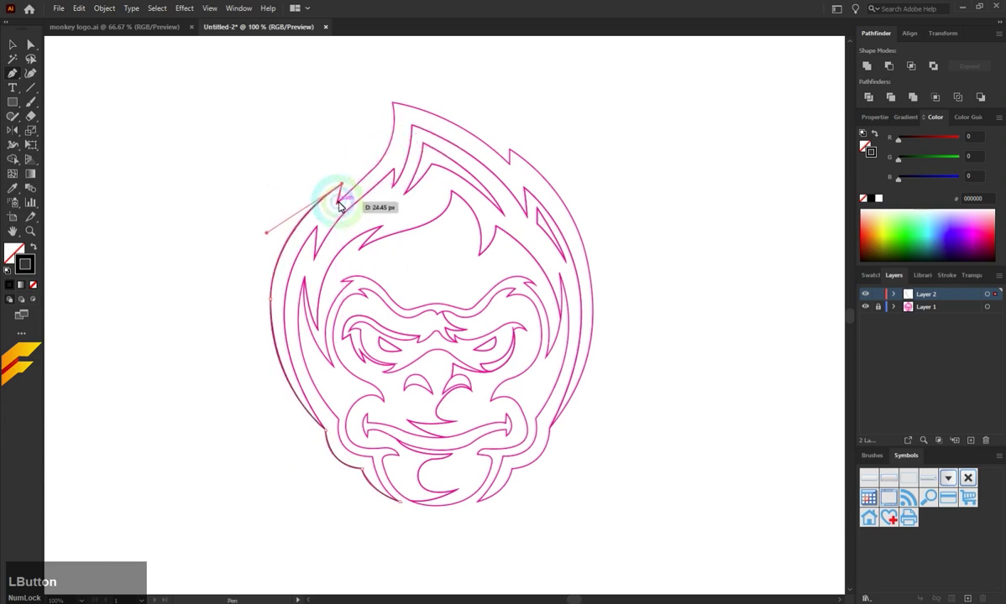
key("ctrl+z")
left_click(340, 206)
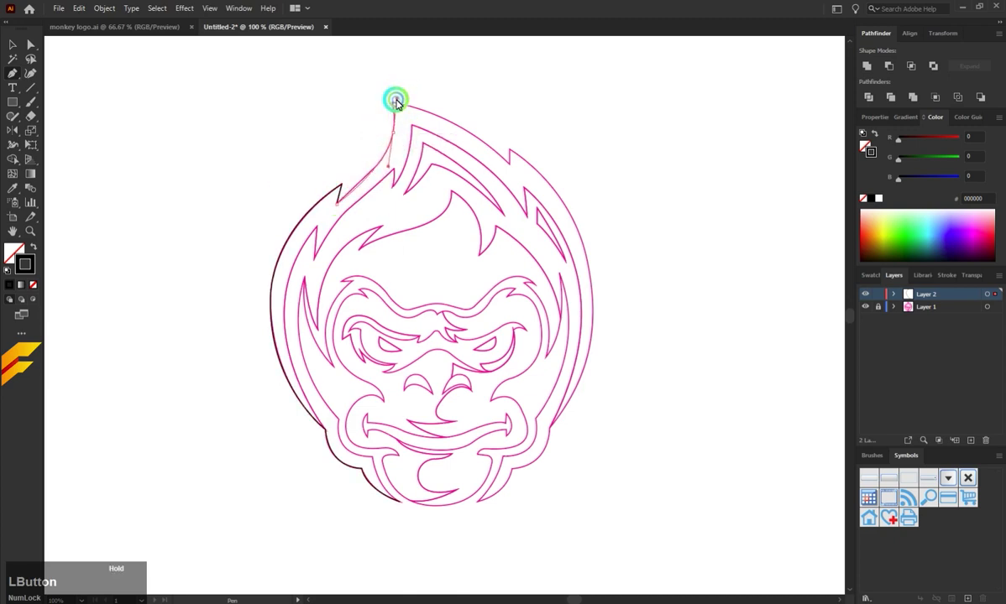
key("ctrl+z")
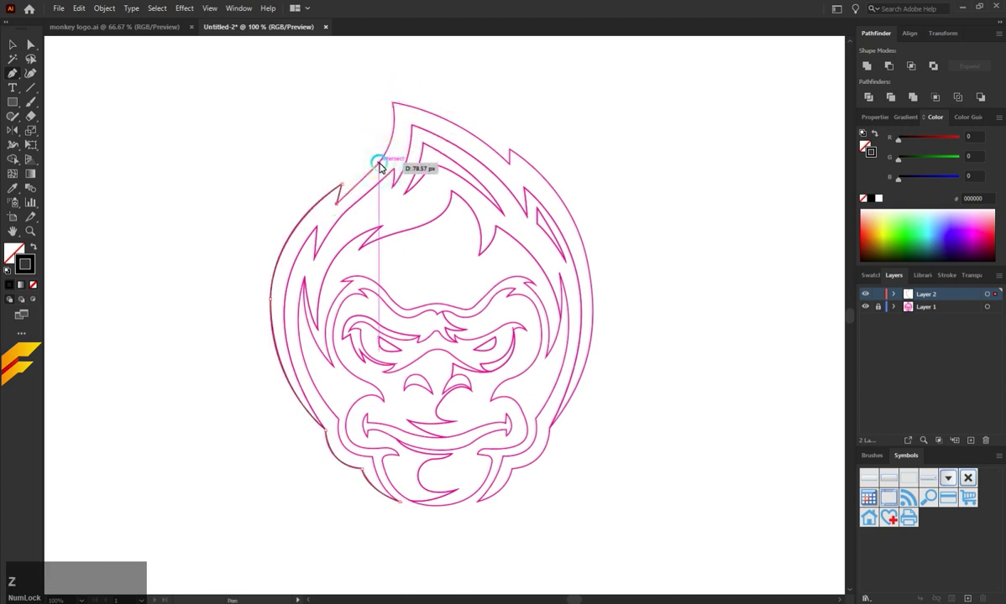
left_click(382, 166)
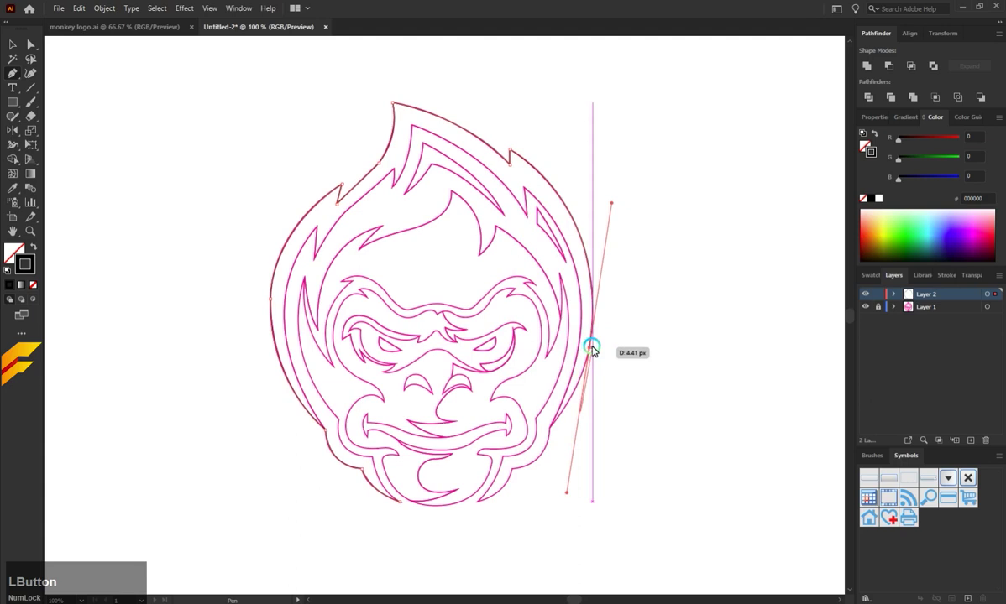
key("ctrl+z")
Continue the outline down the head's right side, around the chin and along the lower right jaw
left_click(592, 351)
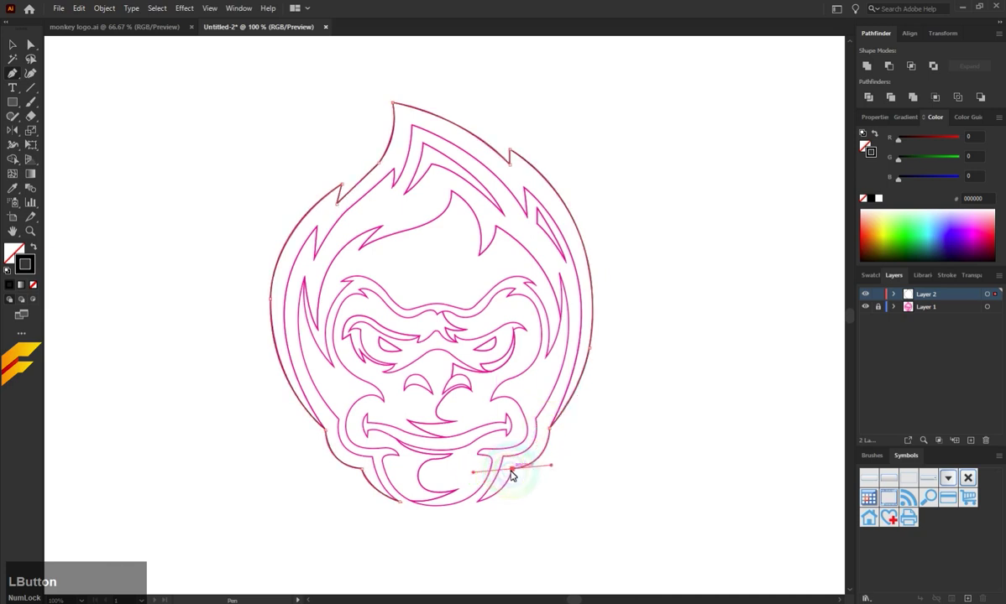
key("ctrl+z")
key("z")
left_click(513, 474)
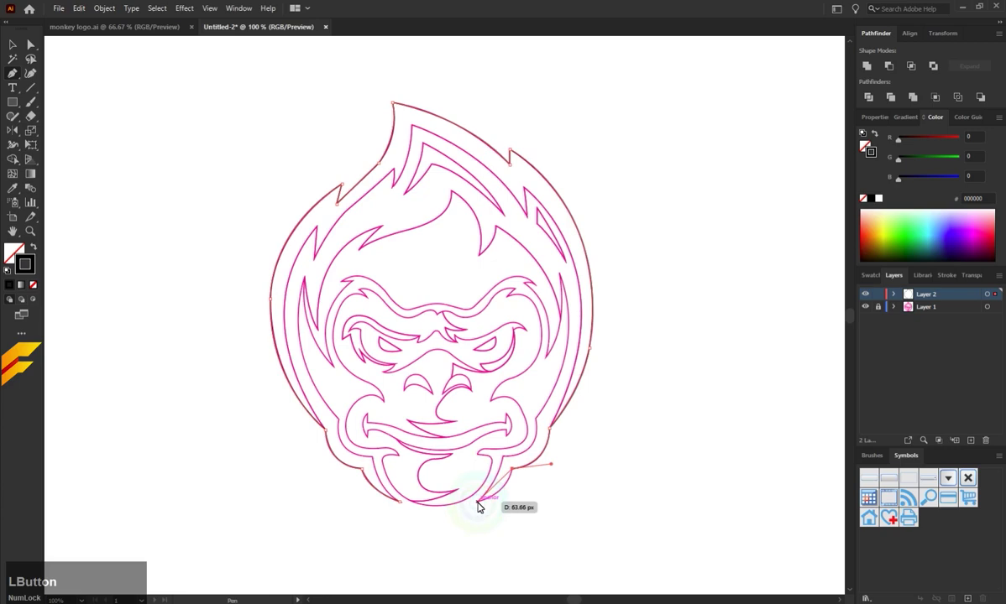
scroll("up", 3)
scroll("down", 3)
scroll("down", 3)
scroll("up", 3)
left_click(442, 521)
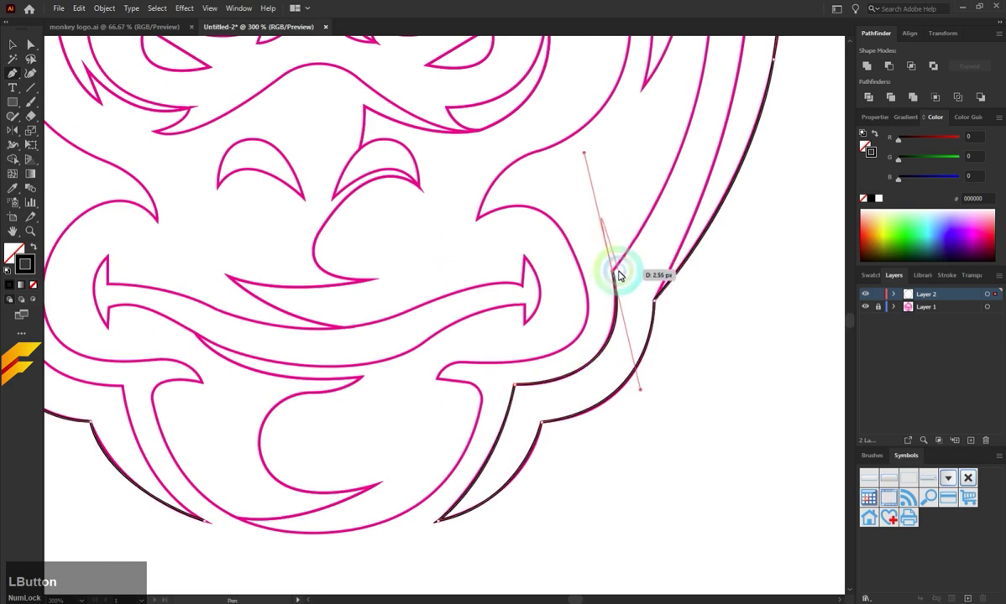
scroll("down", 3)
scroll("up", 3)
scroll("down", 3)
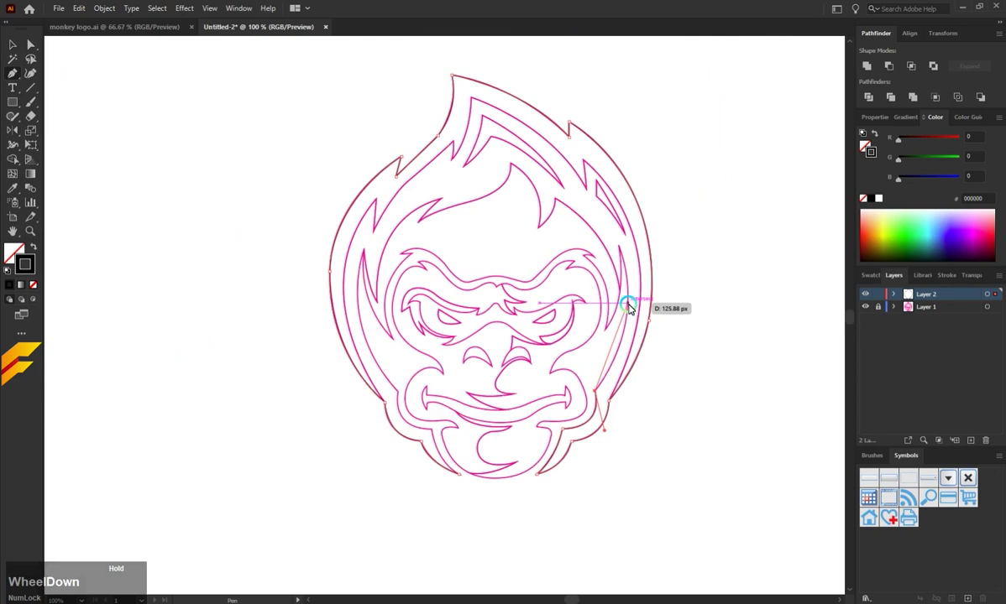
Trace the upper right flame notch and the right side hair tuft's inner edge
left_click(623, 247)
scroll("up", 3)
scroll("up", 3)
left_click(629, 321)
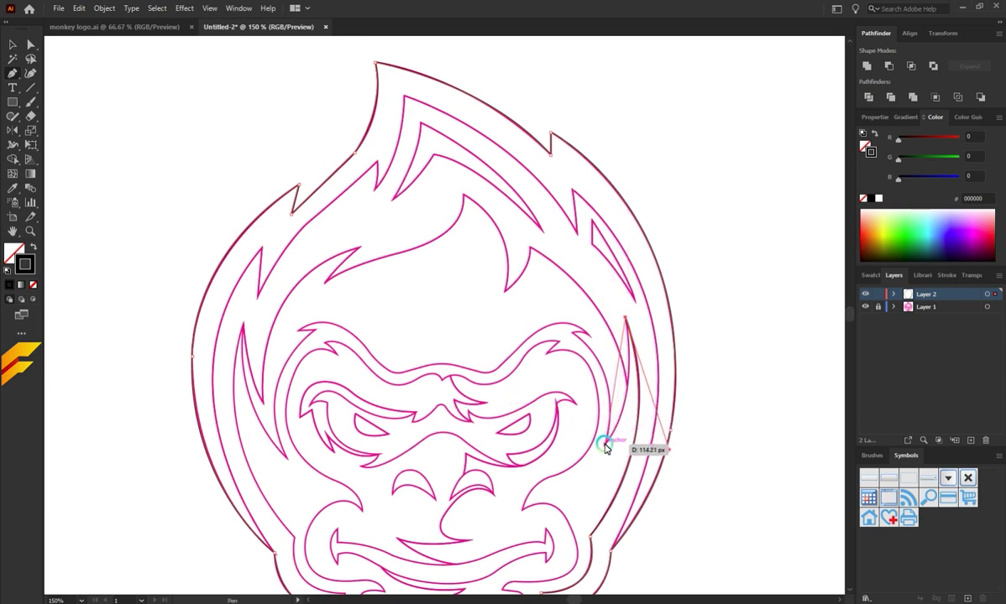
left_click(607, 447)
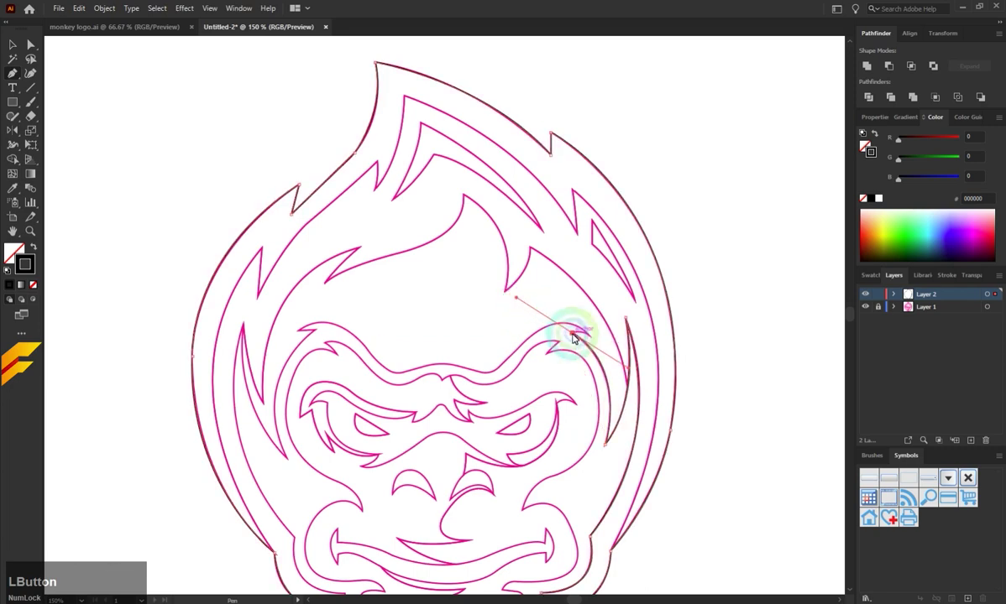
scroll("up", 3)
Trace the brow contour above the eyes across the forehead to its left curve
left_click(622, 349)
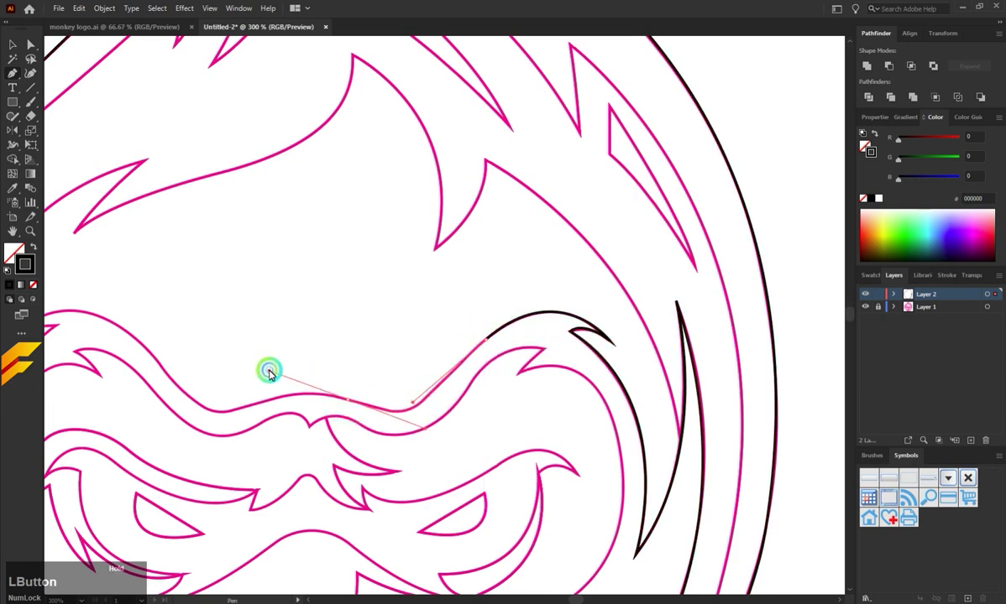
scroll("down", 3)
scroll("up", 3)
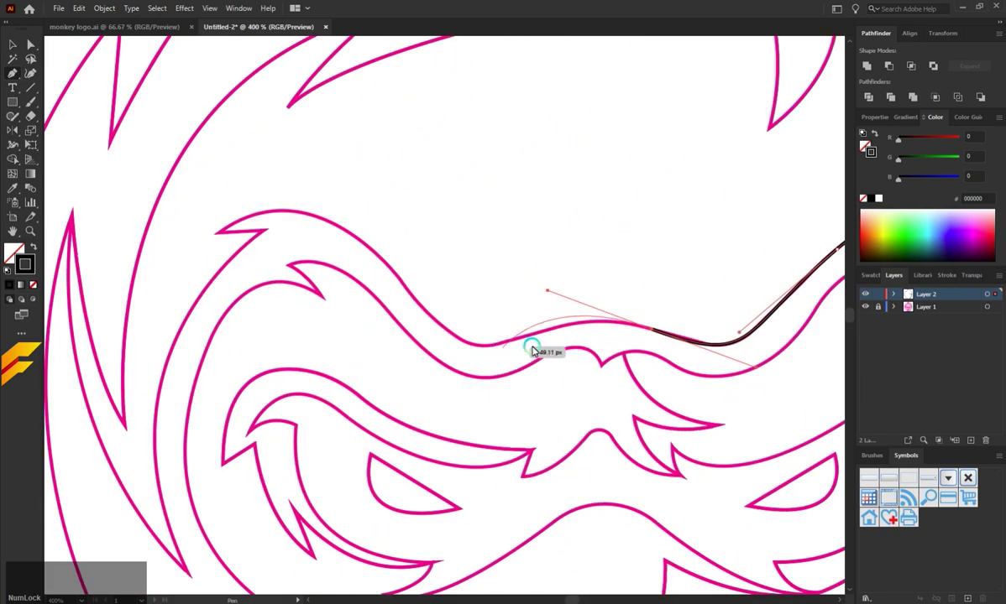
left_click(656, 331)
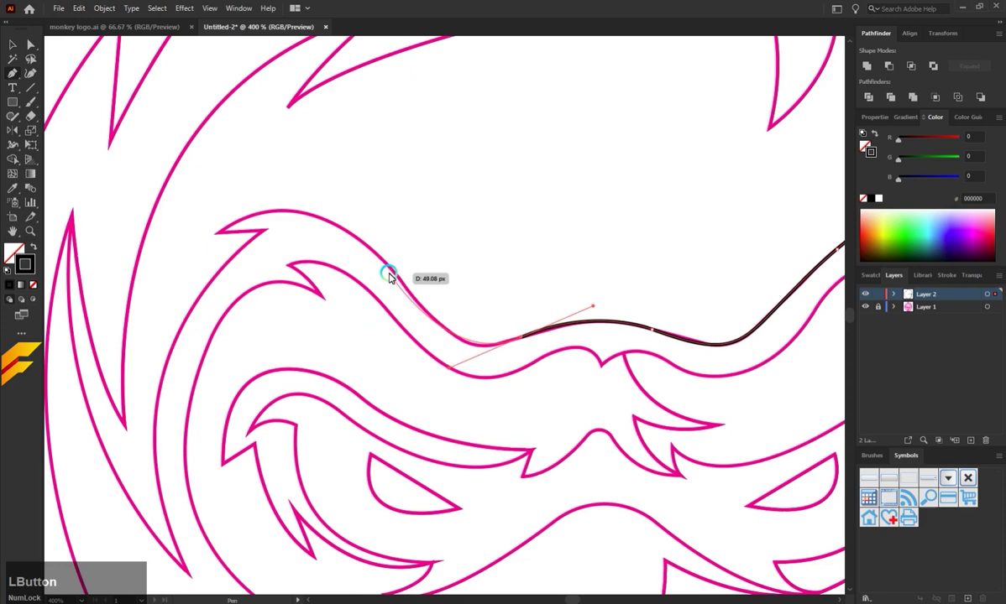
left_click(390, 266)
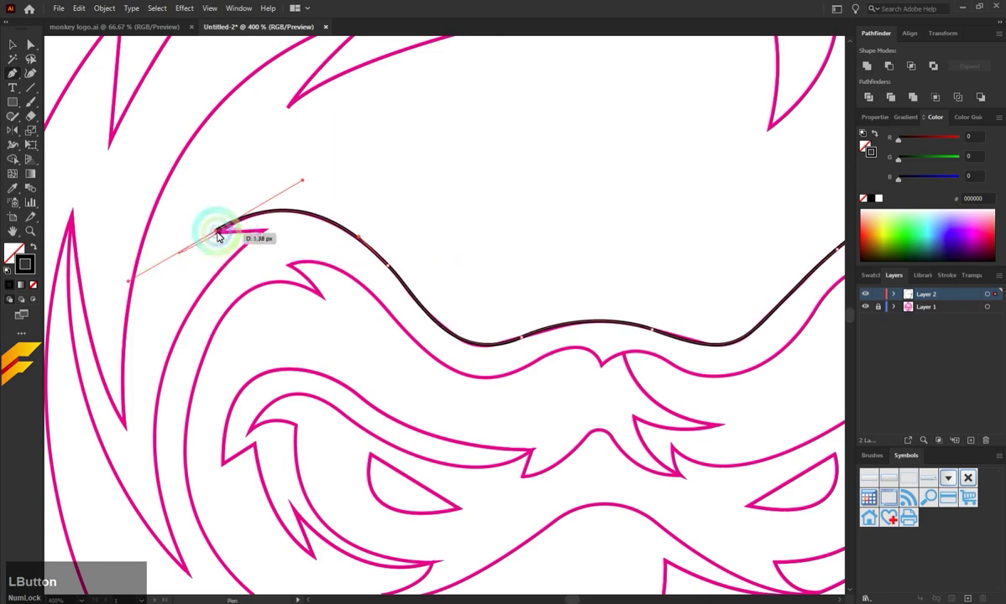
scroll("down", 3)
Trace the left cheek edge and lower left jaw down to the bottom of the chin
left_click(301, 365)
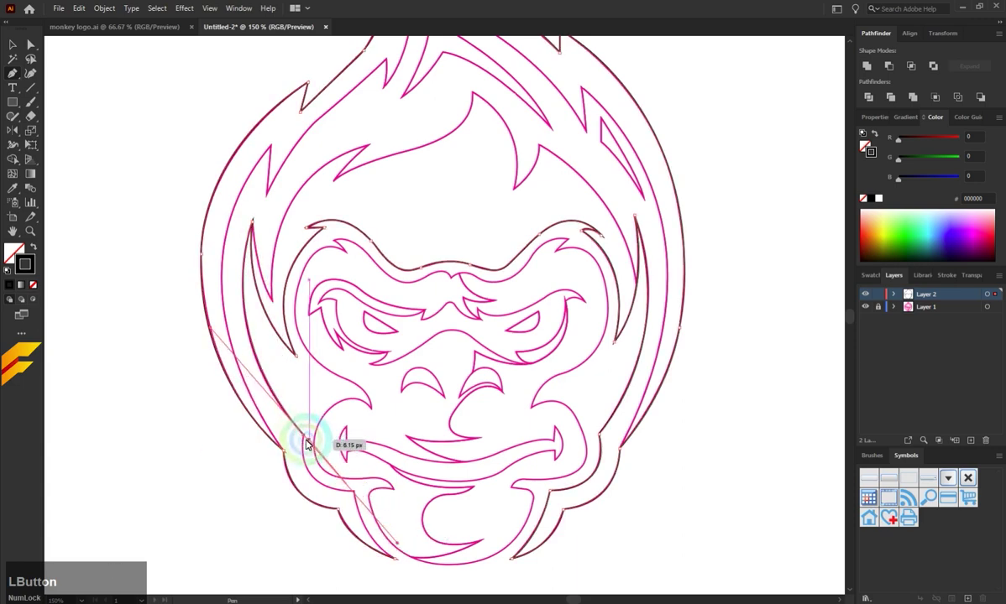
scroll("down", 3)
scroll("up", 3)
left_click(379, 360)
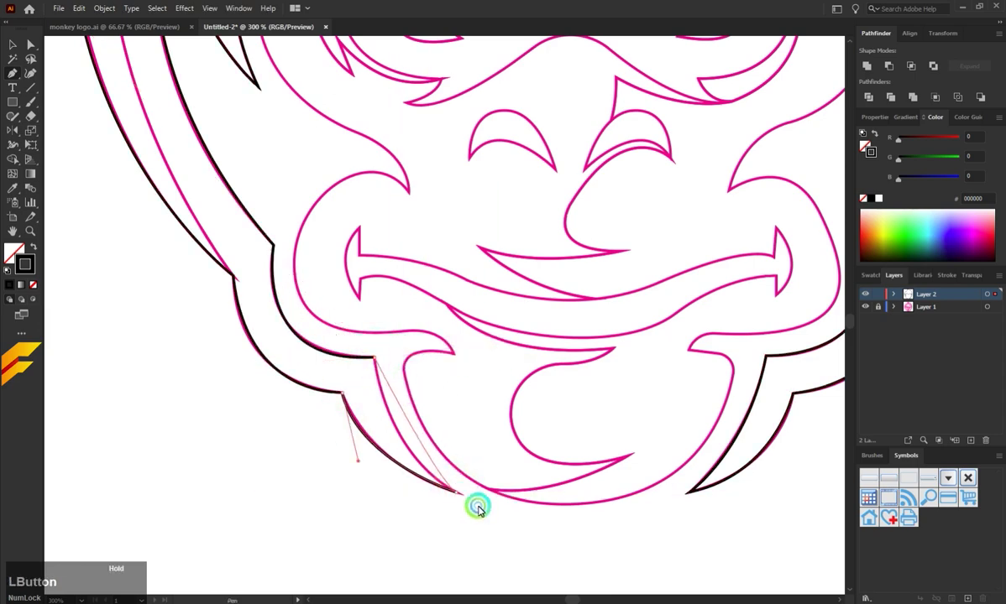
key("ctrl+z")
left_click(463, 497)
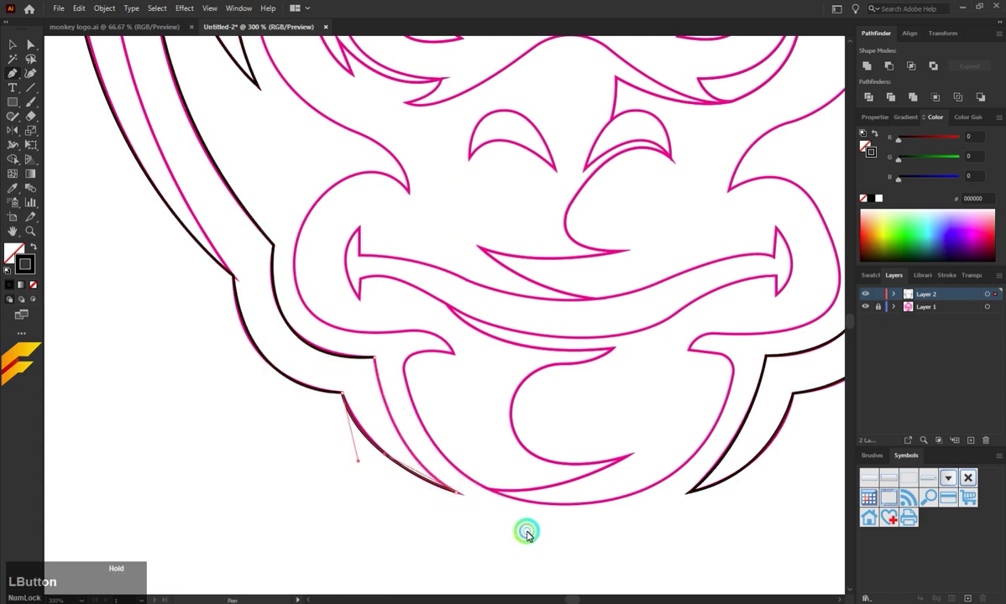
left_click(470, 511)
Start a new path up the left inner flame edge with a sharp corner anchor
scroll("down", 3)
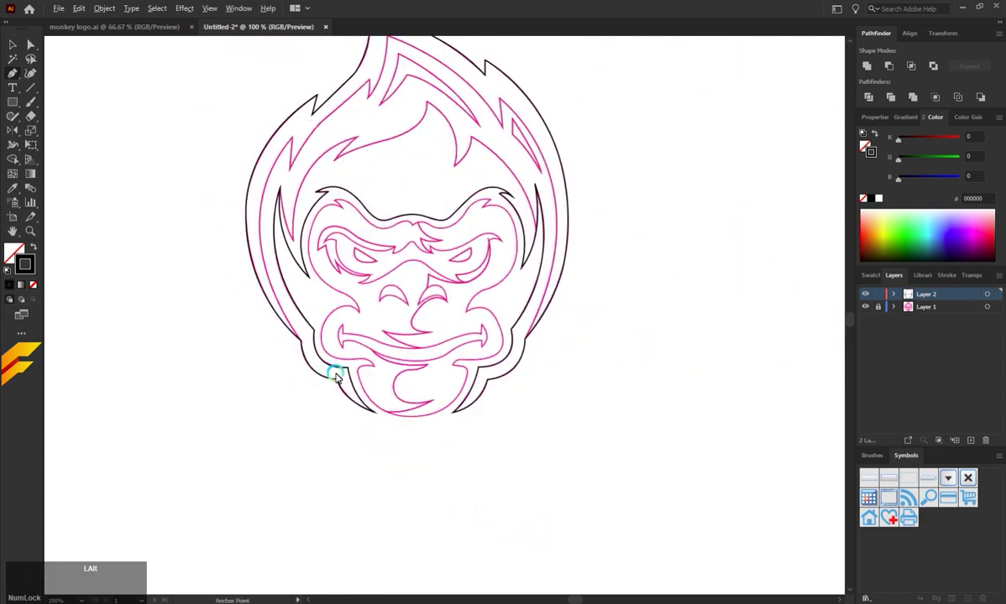
scroll("up", 3)
scroll("up", 3)
key("alt+Num_Lock")
scroll("up", 3)
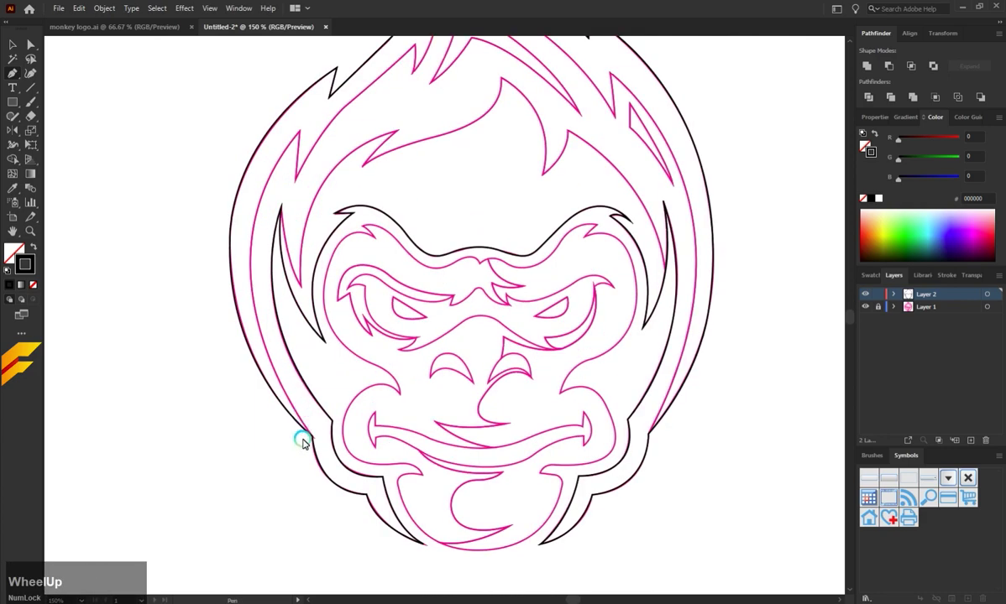
left_click(314, 439)
scroll("down", 3)
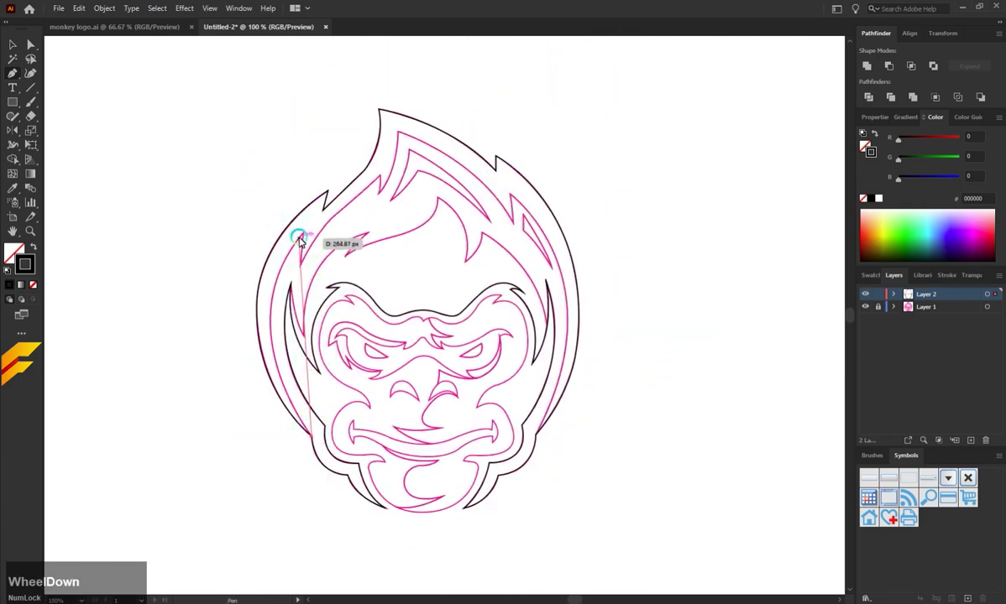
left_click(308, 231)
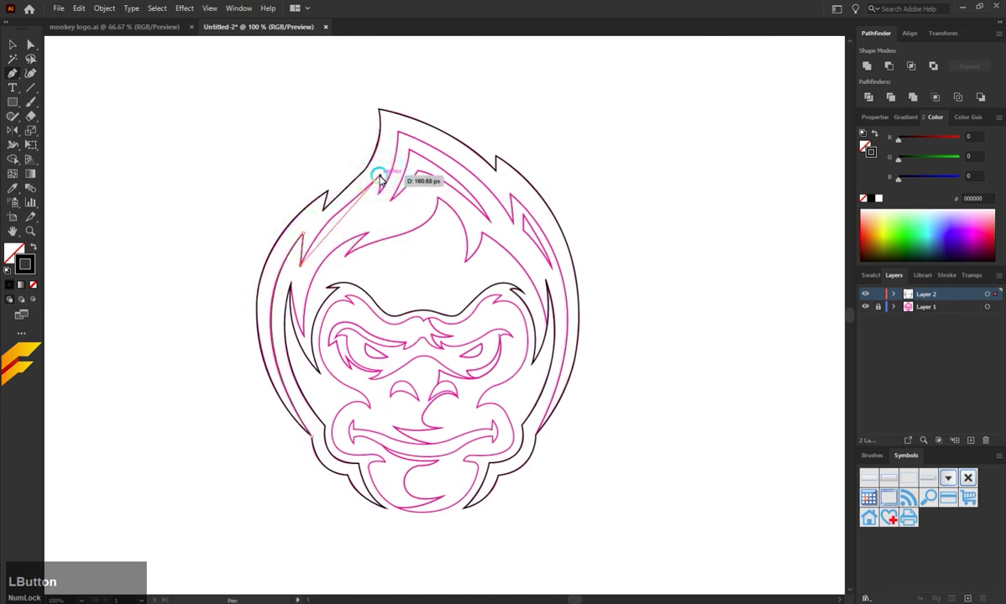
key("z")
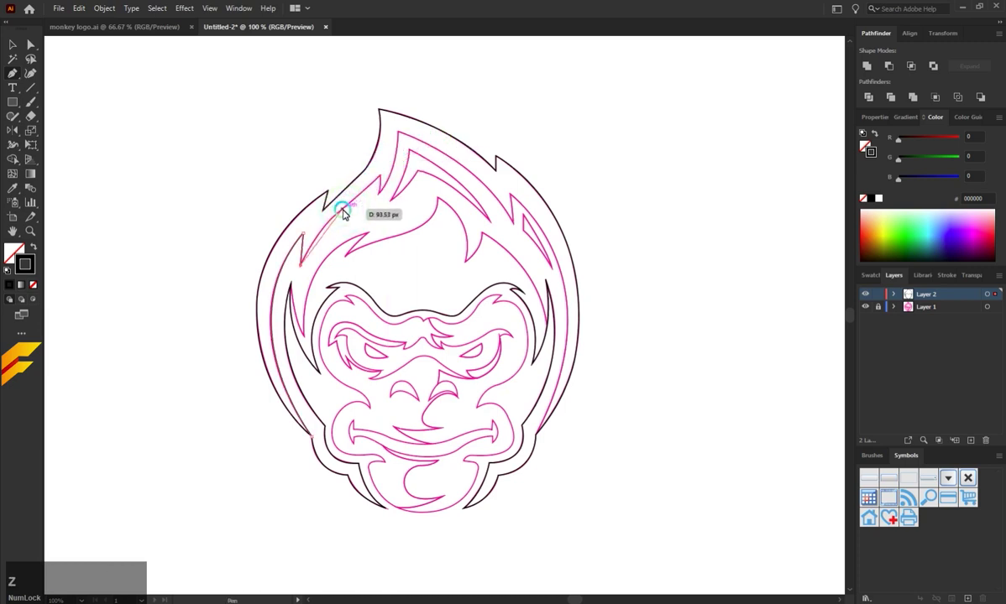
Continue through the inner flame notch up to just below the top flame tip
left_click(346, 213)
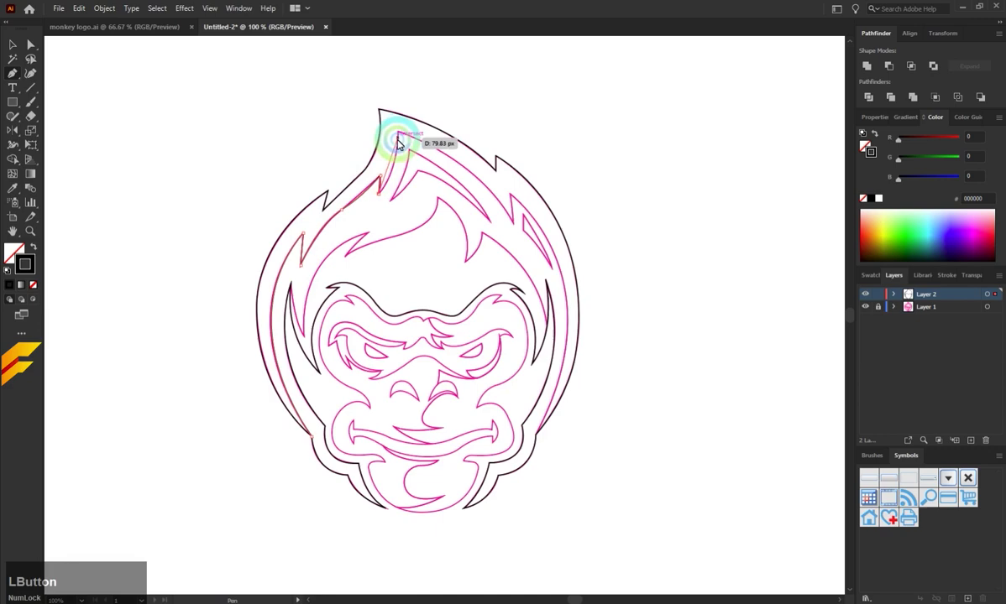
key("z")
left_click(383, 196)
key("z")
scroll("up", 3)
left_click(413, 86)
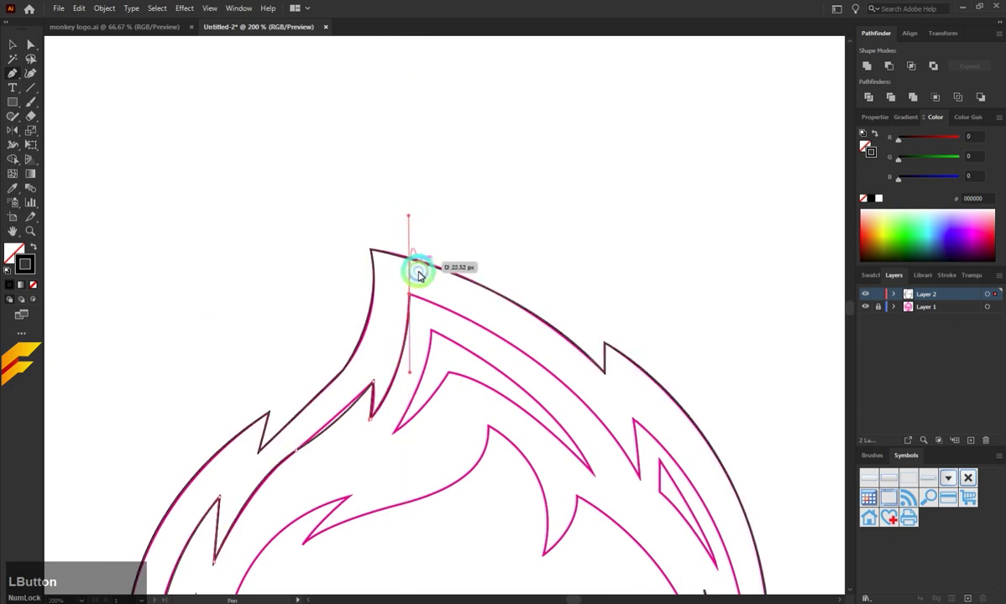
scroll("down", 3)
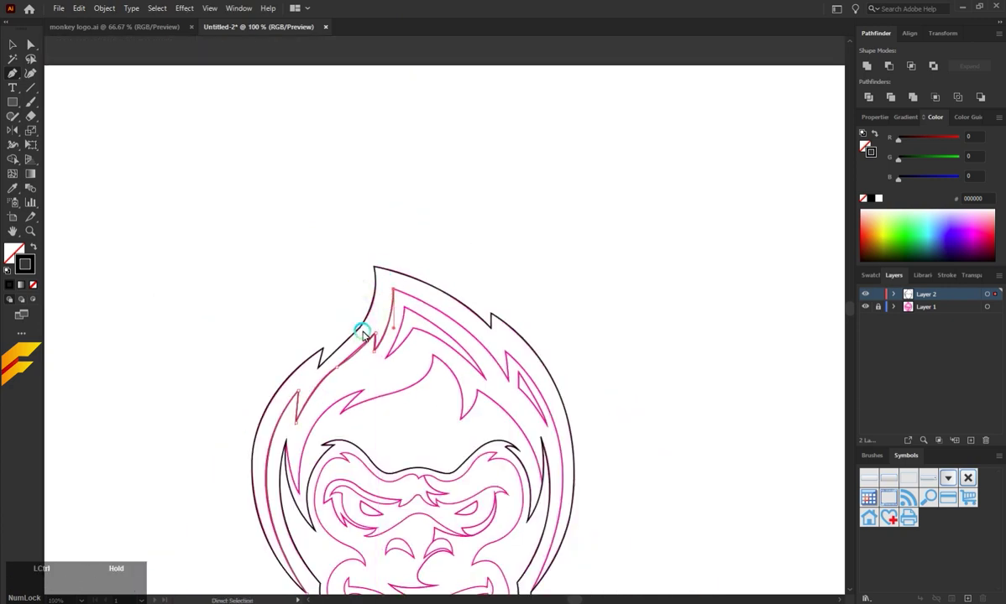
Bring the flame edge back down and across to a corner at the right flame spike
left_click(362, 326)
left_click(354, 320)
left_click(396, 294)
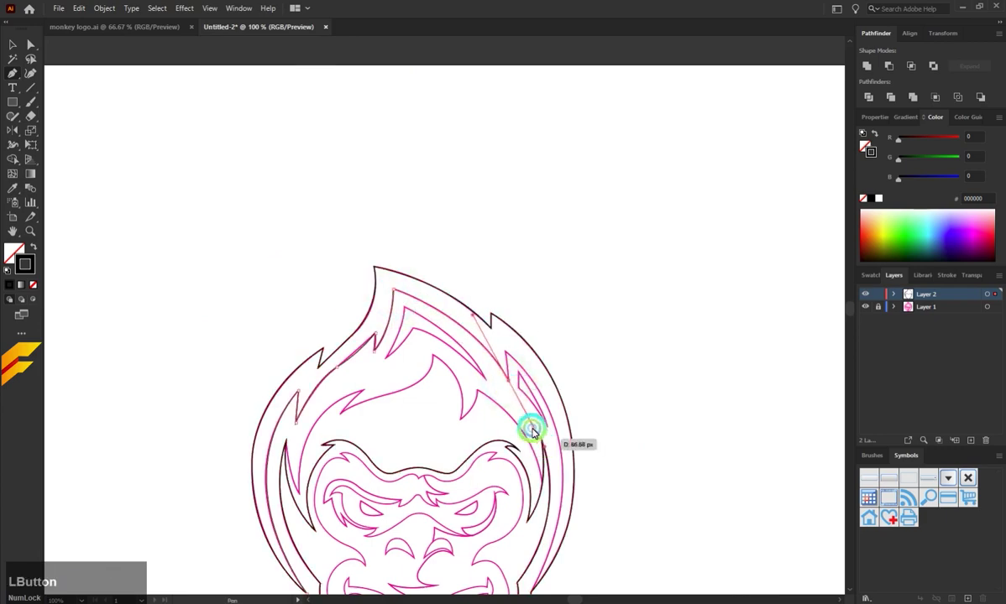
scroll("up", 3)
left_click(462, 320)
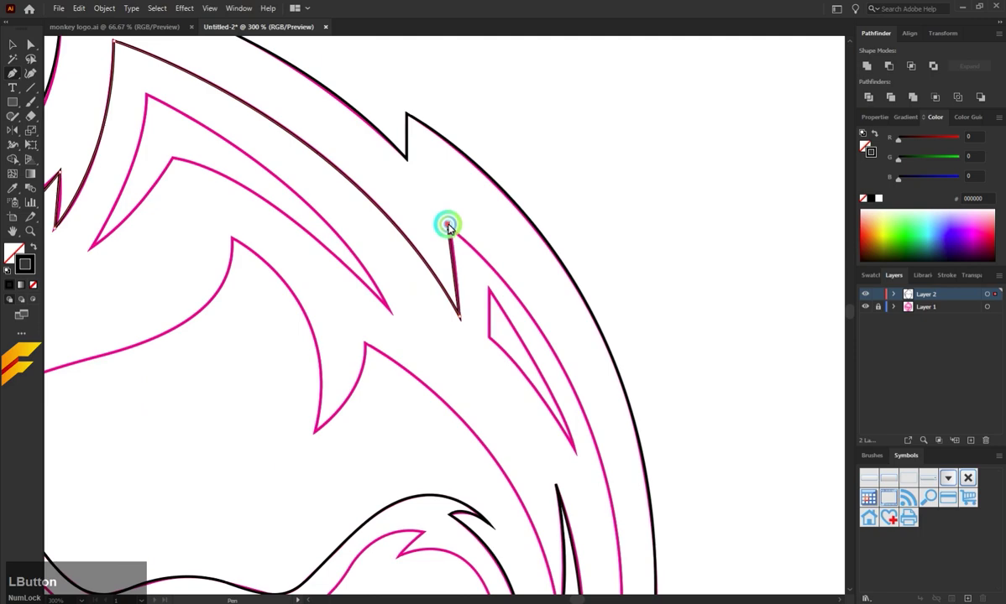
scroll("down", 3)
scroll("down", 3)
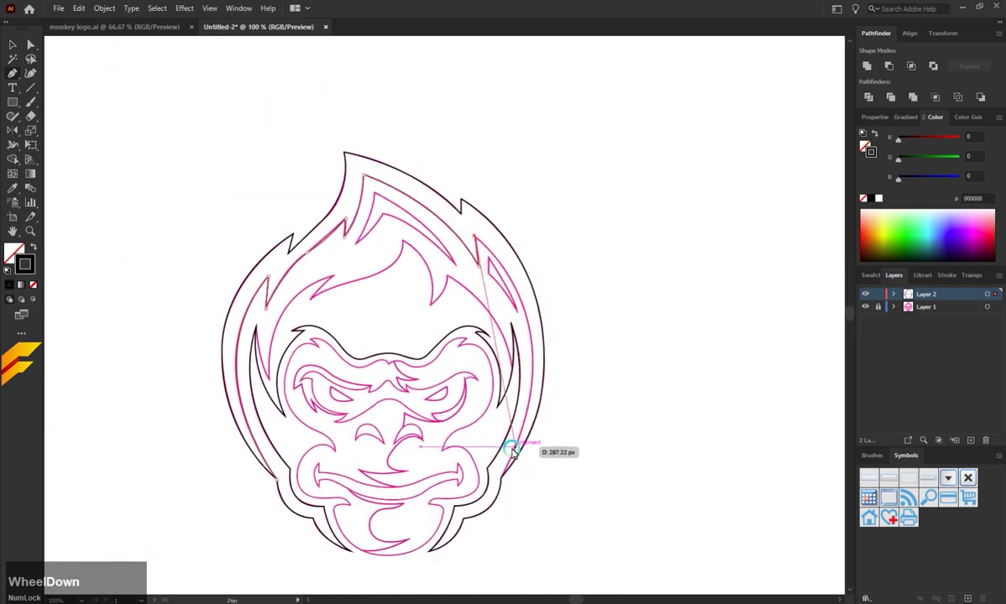
Run the outer outline down the right side and close the head outline path
left_click(535, 369)
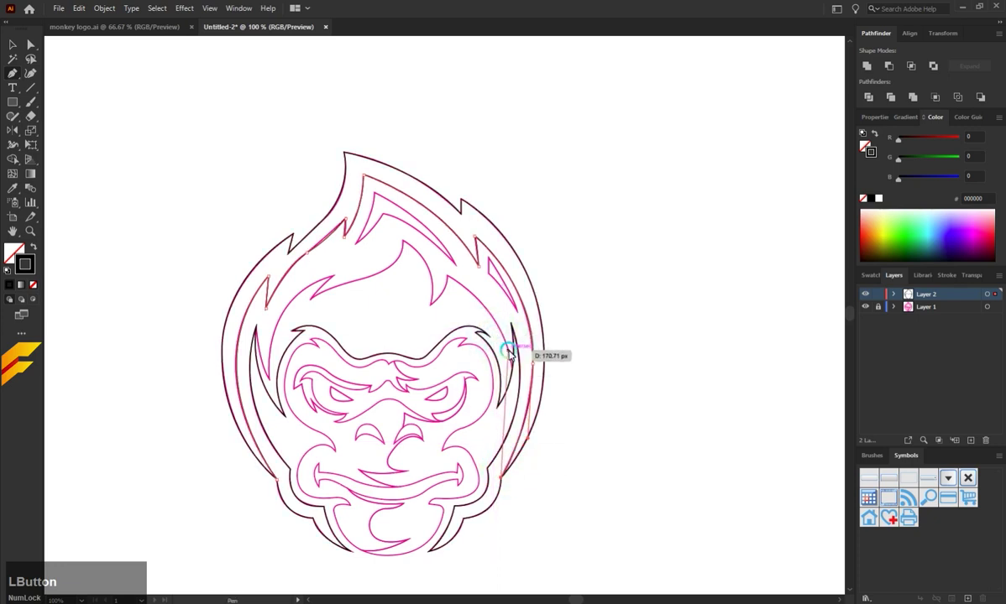
key("z")
left_click(504, 479)
left_click(520, 477)
scroll("up", 3)
Trace the inner flame border from its tip through the top corner to the right flame's inner spike
left_click(335, 259)
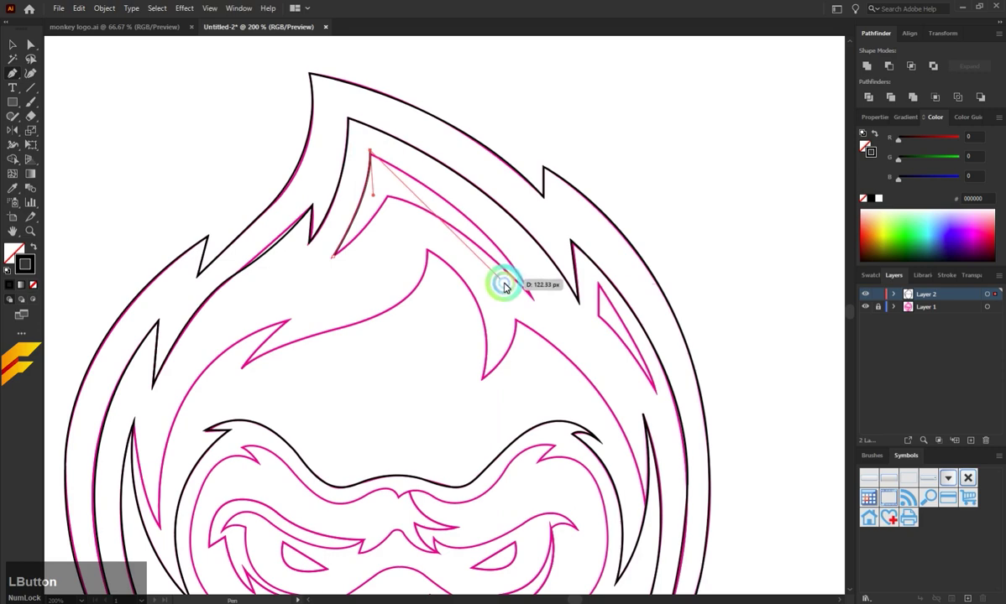
key("ctrl+z")
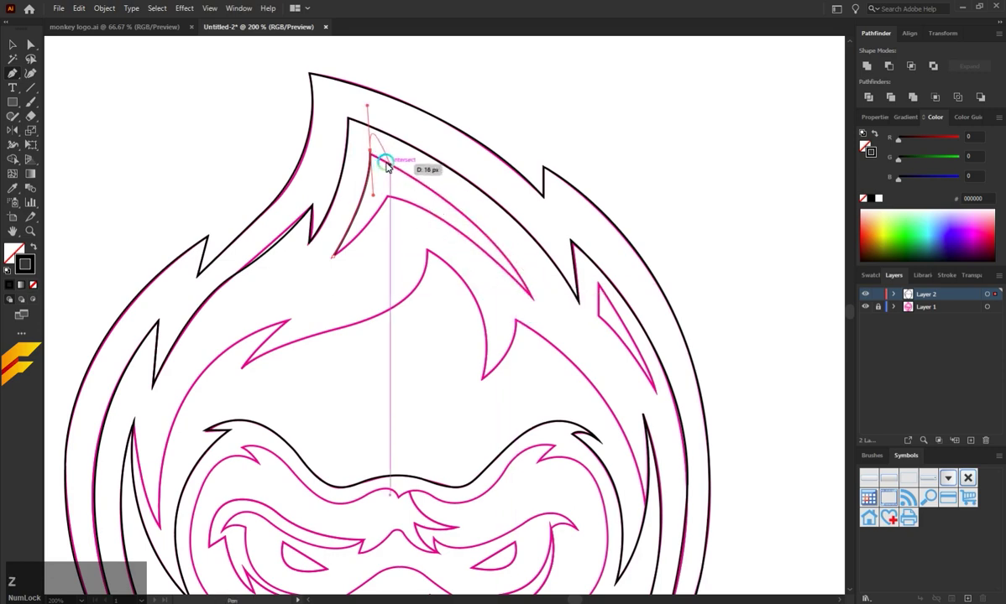
left_click(374, 153)
key("ctrl+z")
key("ctrl+z")
left_click(373, 153)
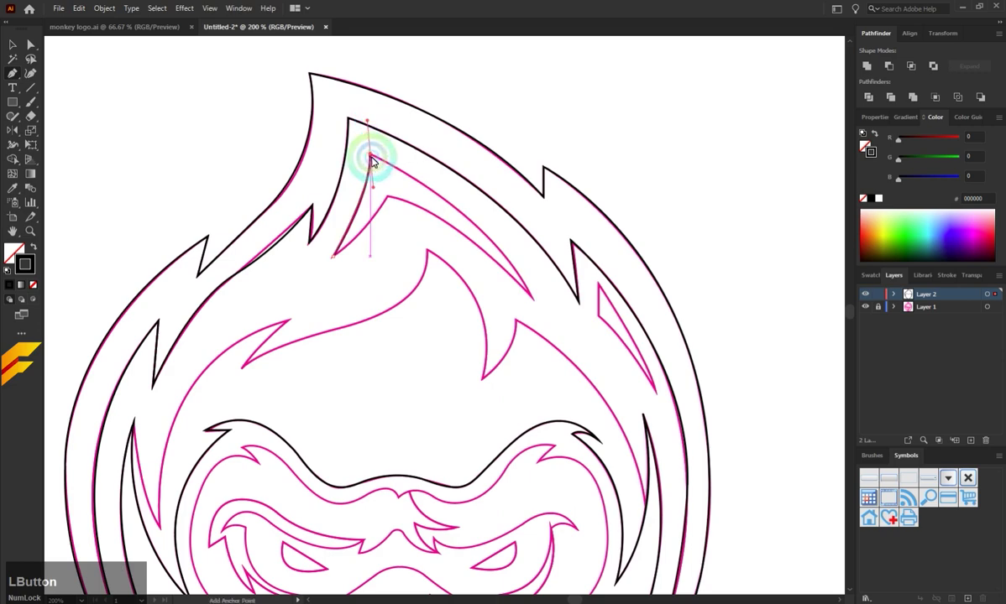
key("ctrl+z")
left_click(372, 158)
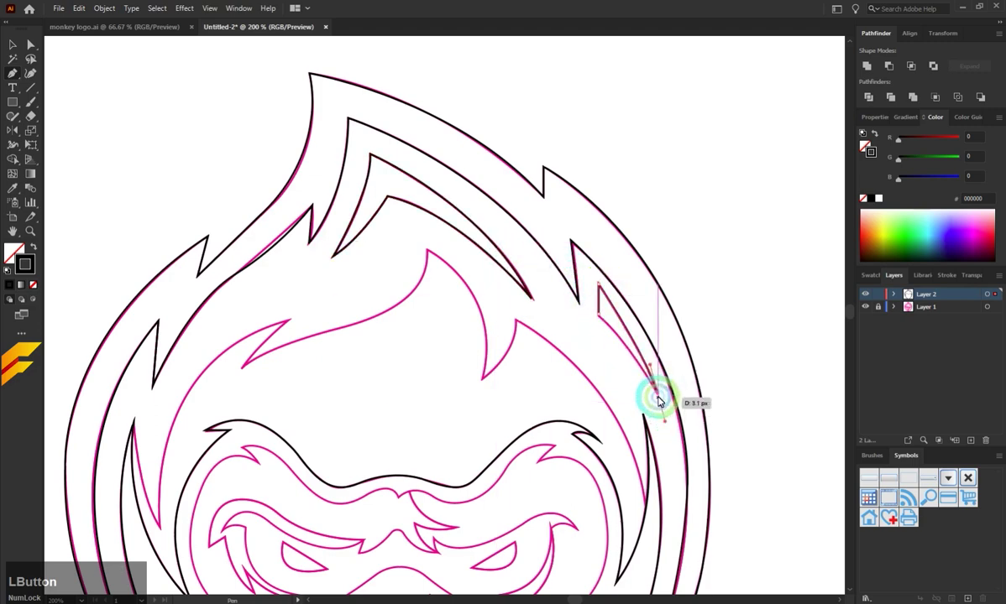
left_click(590, 346)
scroll("down", 3)
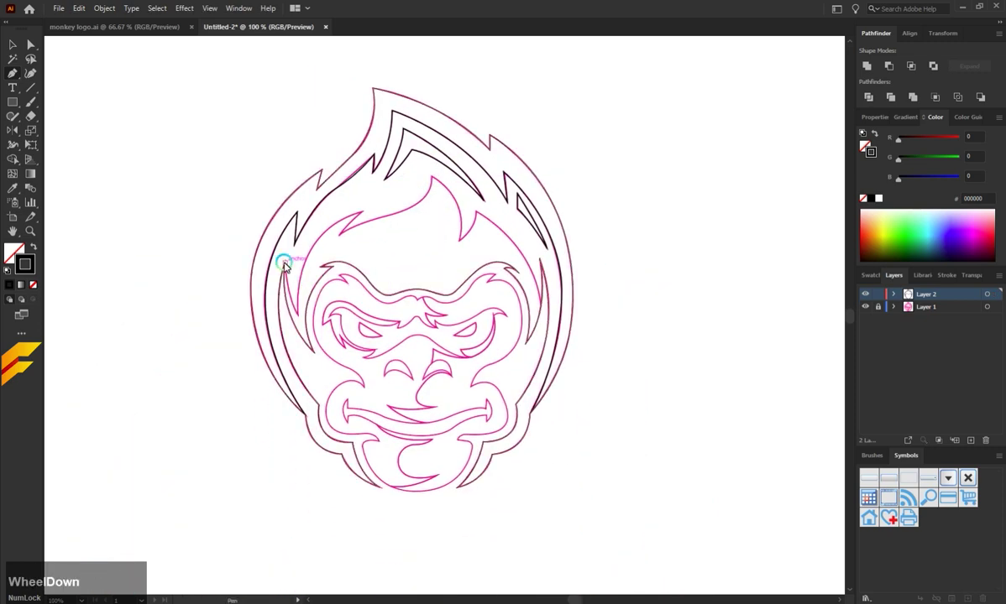
Trace the forehead hair tuft from its point along its curved edge
left_click(287, 263)
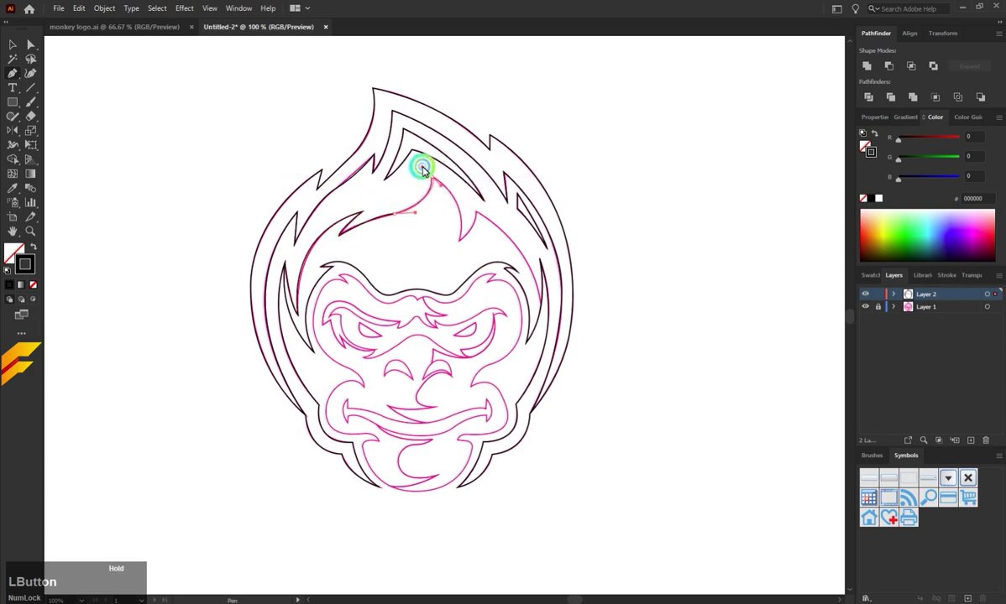
scroll("up", 3)
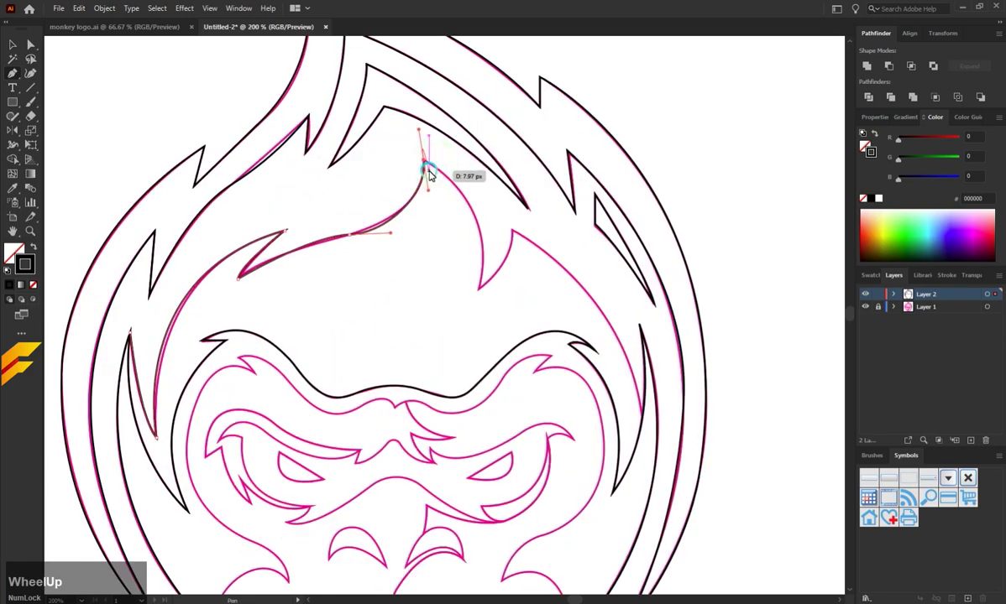
key("ctrl+z")
left_click(364, 240)
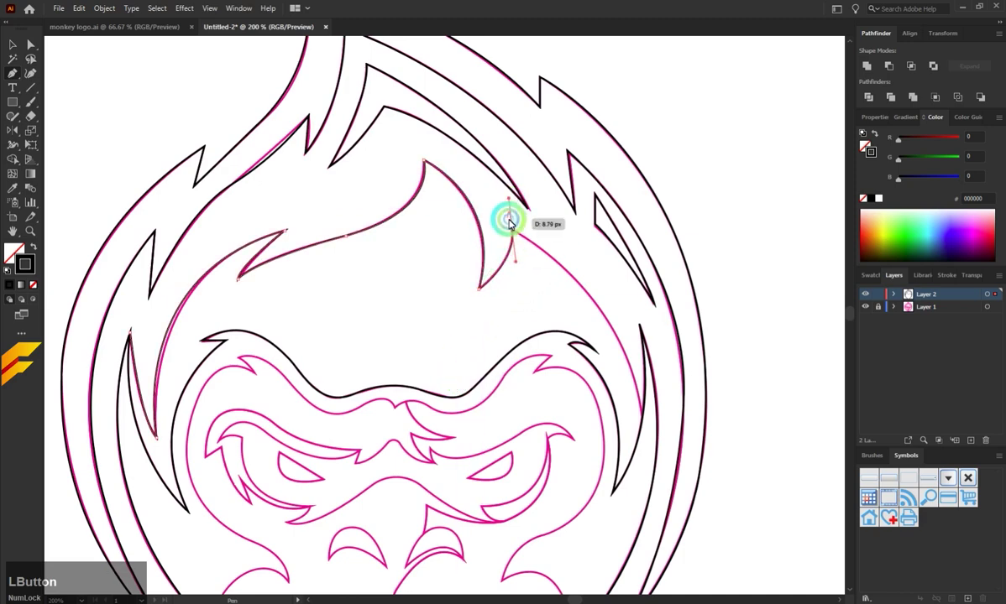
scroll("down", 3)
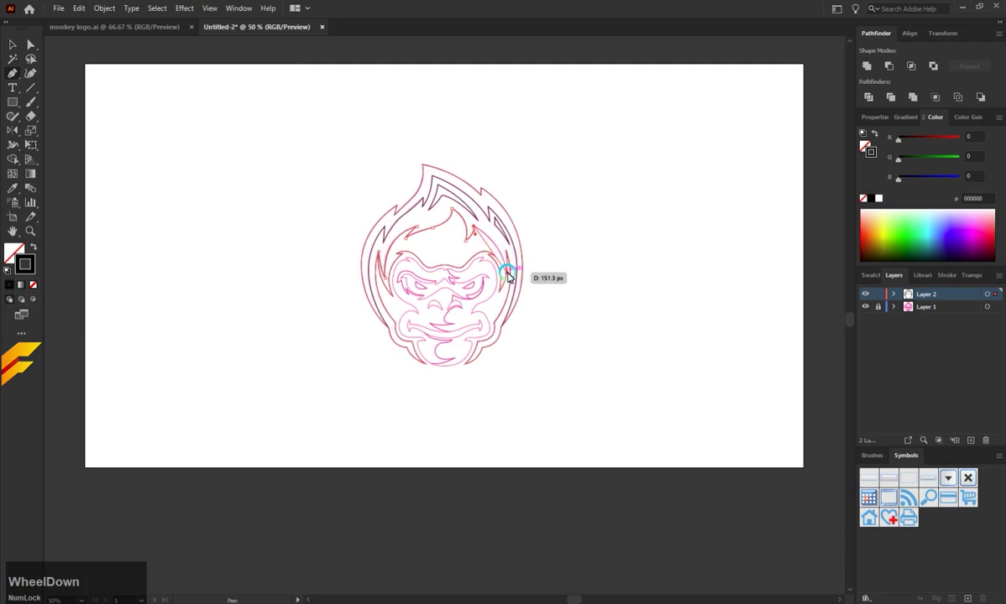
scroll("up", 3)
Continue the contour down the right side of the face
left_click(502, 268)
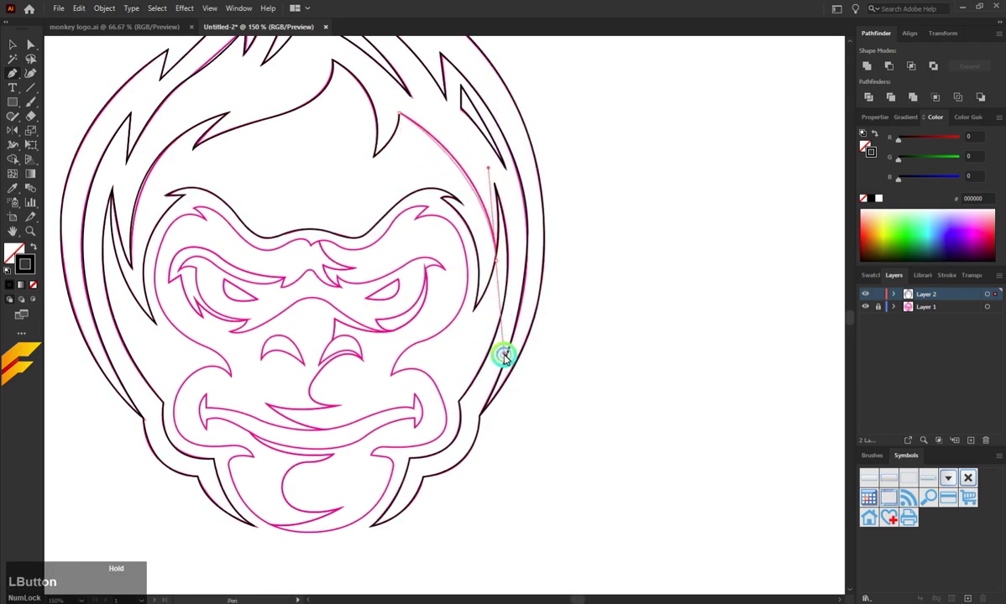
left_click(485, 171)
scroll("down", 3)
scroll("up", 3)
Trace the left brow hook and its curve toward the middle with corner anchors
left_click(293, 200)
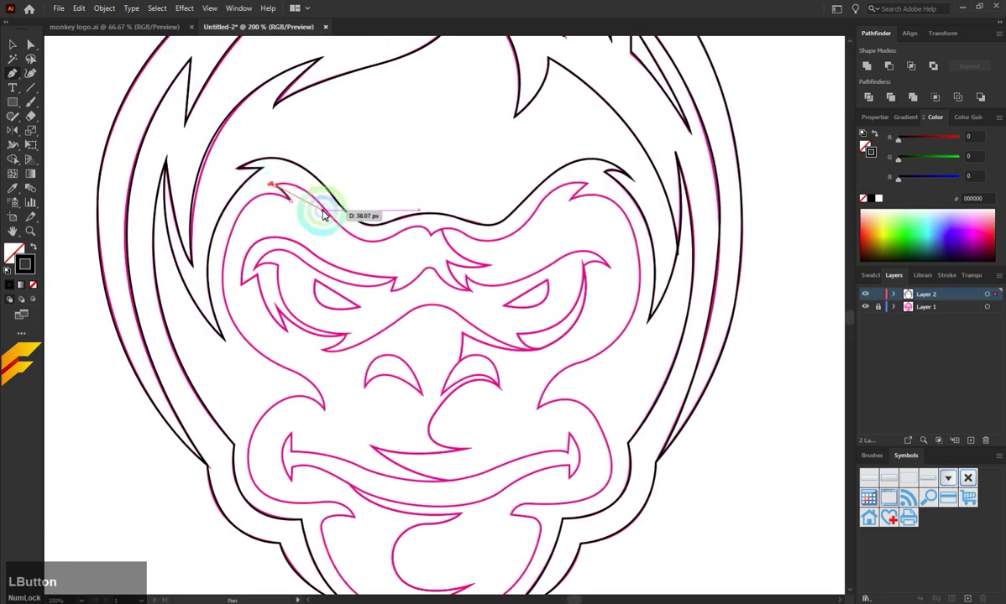
key("ctrl+z")
left_click(274, 189)
key("z")
left_click(335, 218)
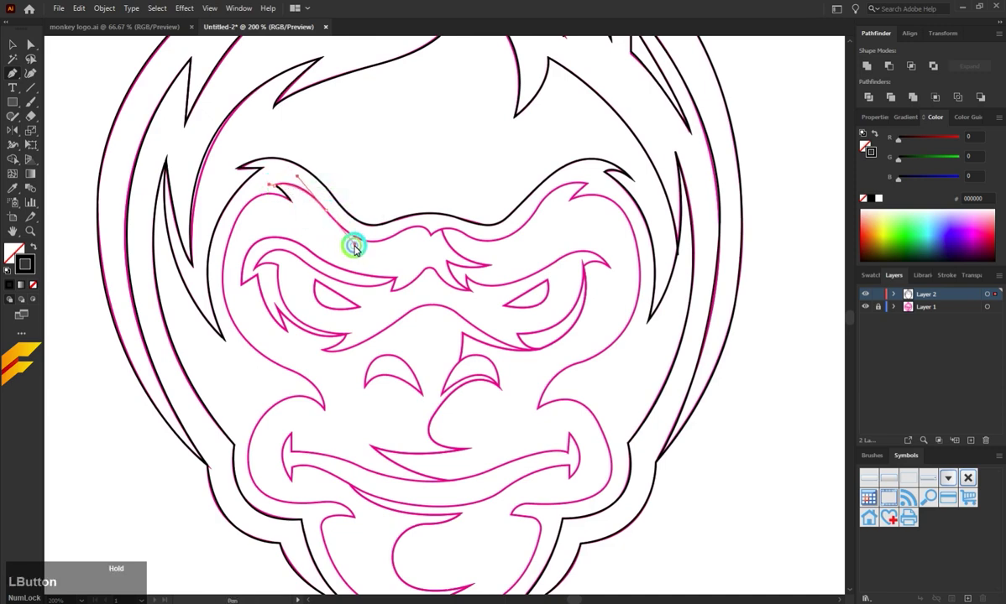
scroll("up", 3)
key("ctrl+z")
type("zz")
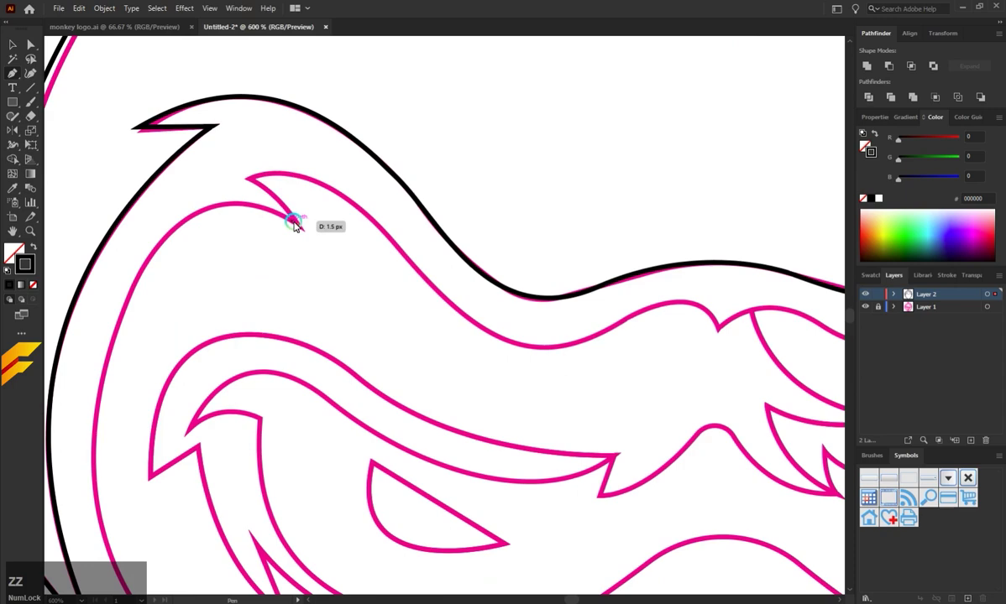
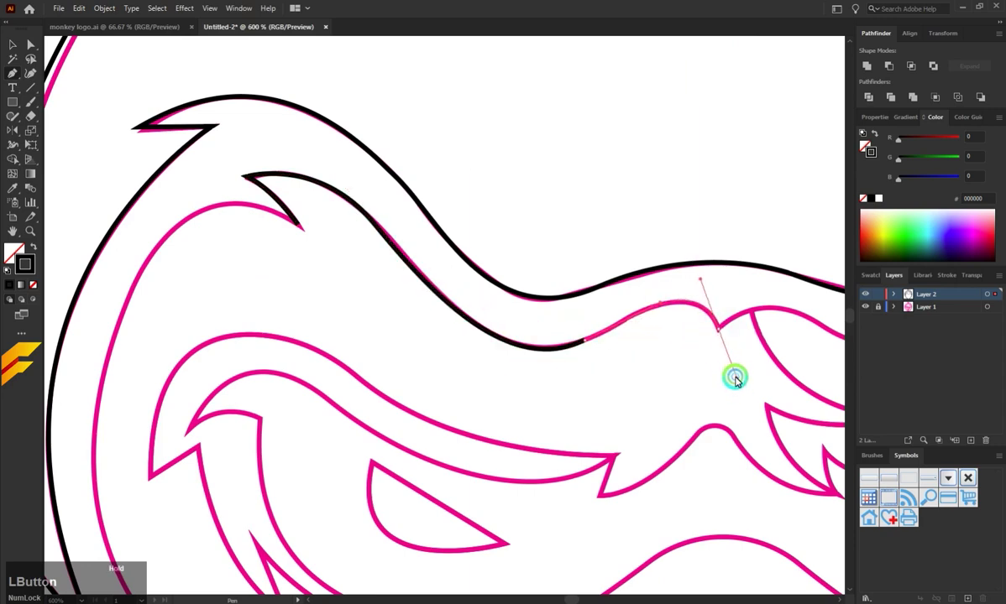
scroll("down", 3)
scroll("up", 3)
scroll("down", 3)
Carry the brow outline through the middle and along the right brow curve
left_click(482, 246)
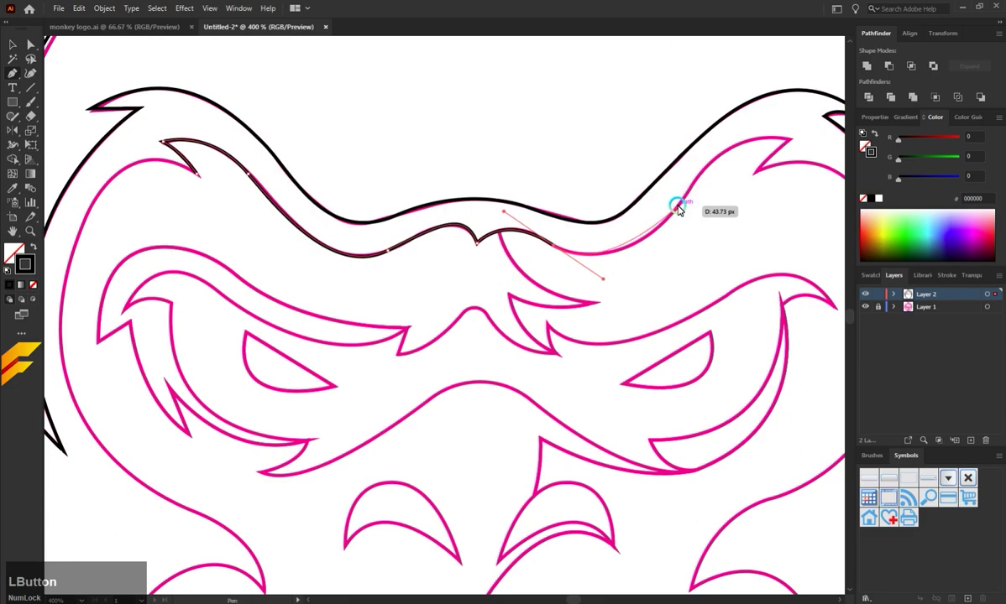
left_click(710, 163)
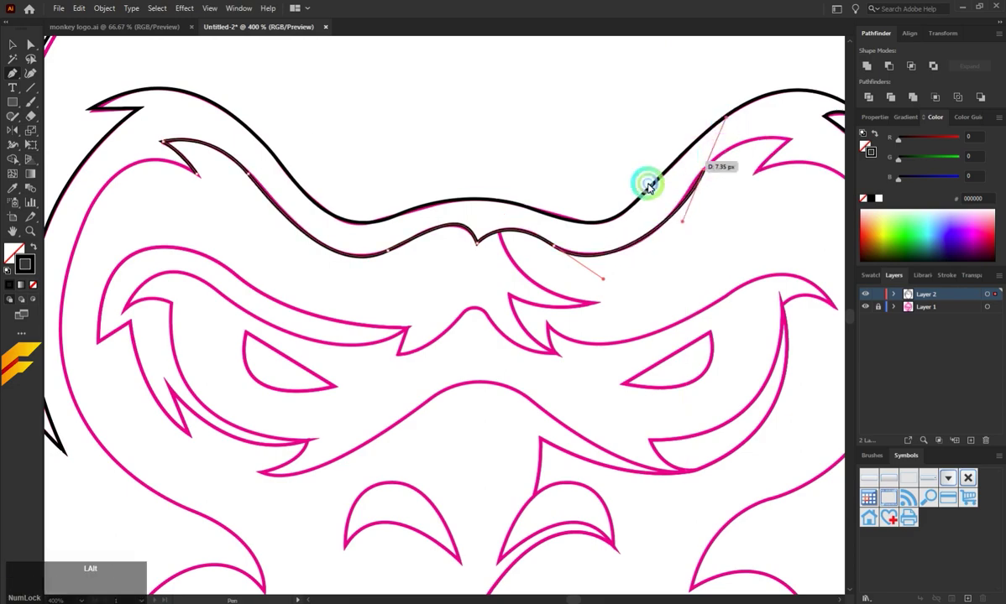
scroll("down", 3)
scroll("up", 3)
key("z")
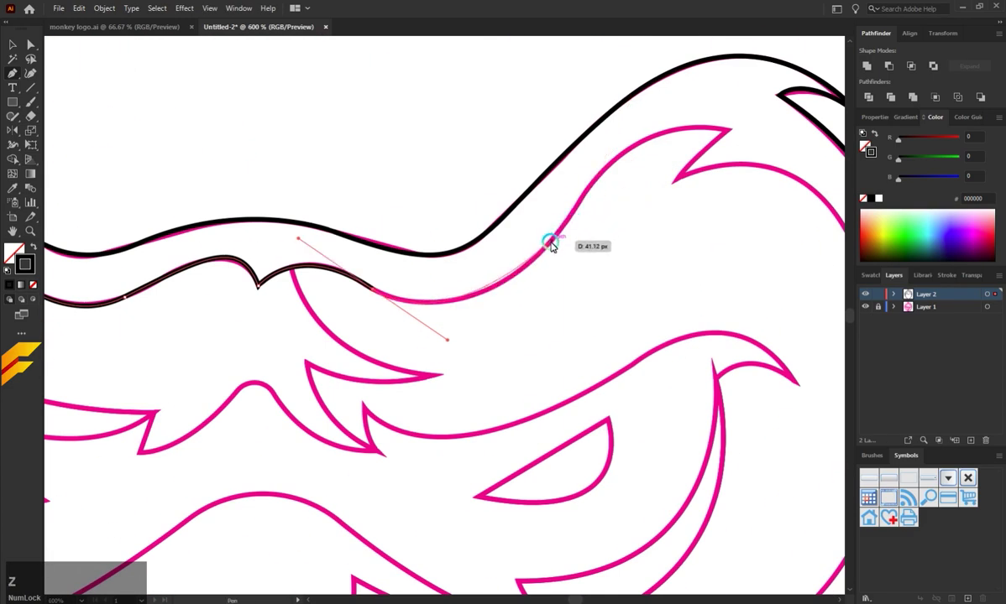
left_click(544, 255)
scroll("down", 3)
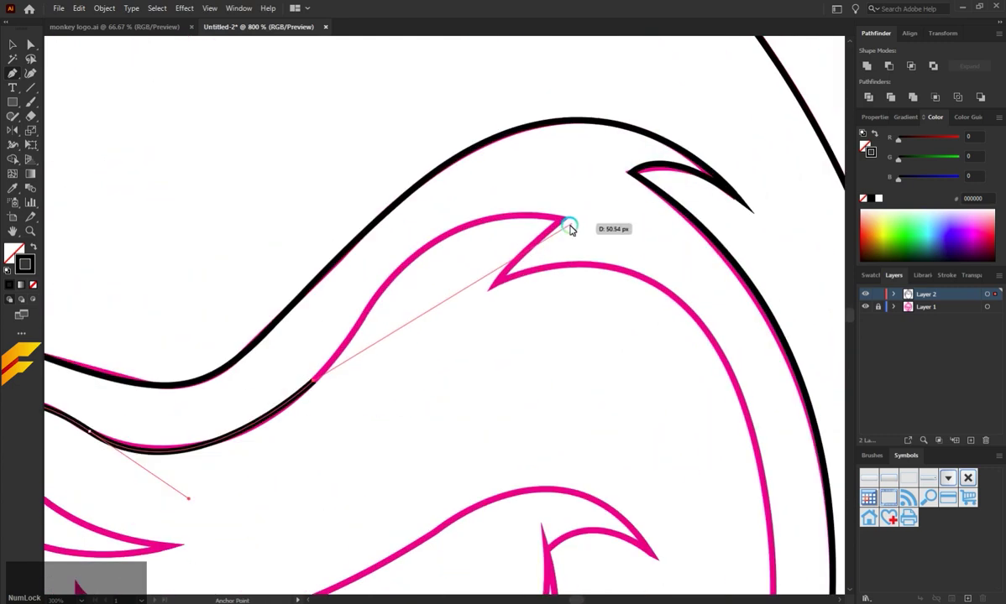
Form the right brow hook's corner and inner point, then head down toward the right cheek
left_click(606, 230)
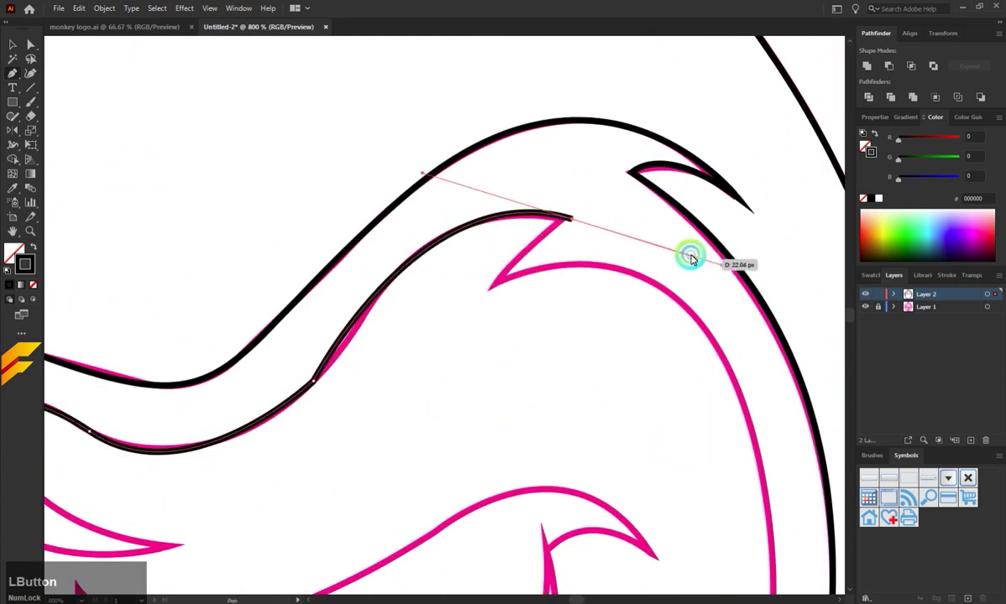
key("ctrl+z")
left_click(375, 306)
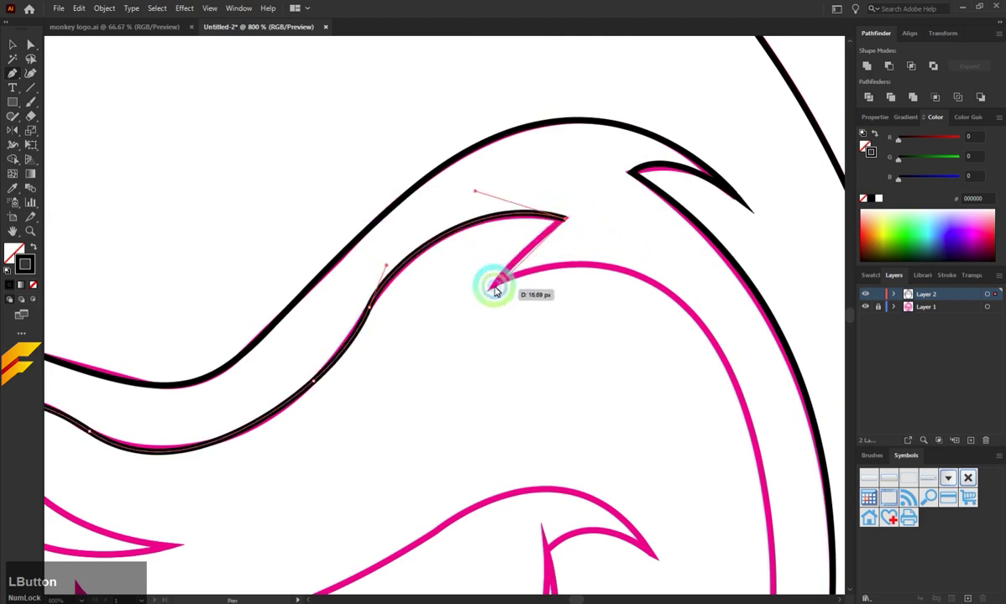
scroll("down", 3)
left_click(554, 313)
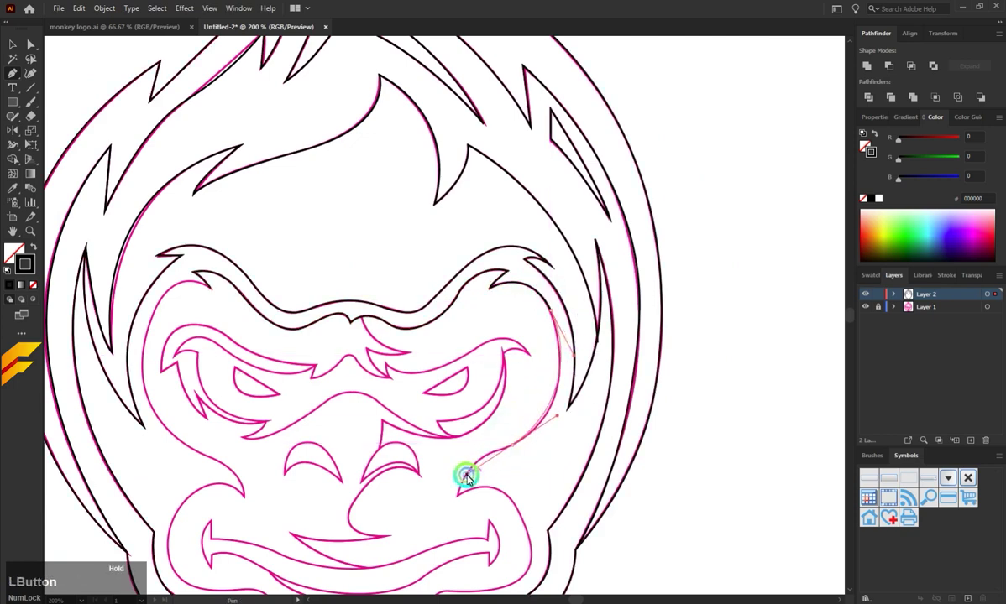
Trace the right cheek contour with a corner where the curve turns
scroll("down", 3)
left_click(462, 400)
scroll("up", 3)
scroll("up", 3)
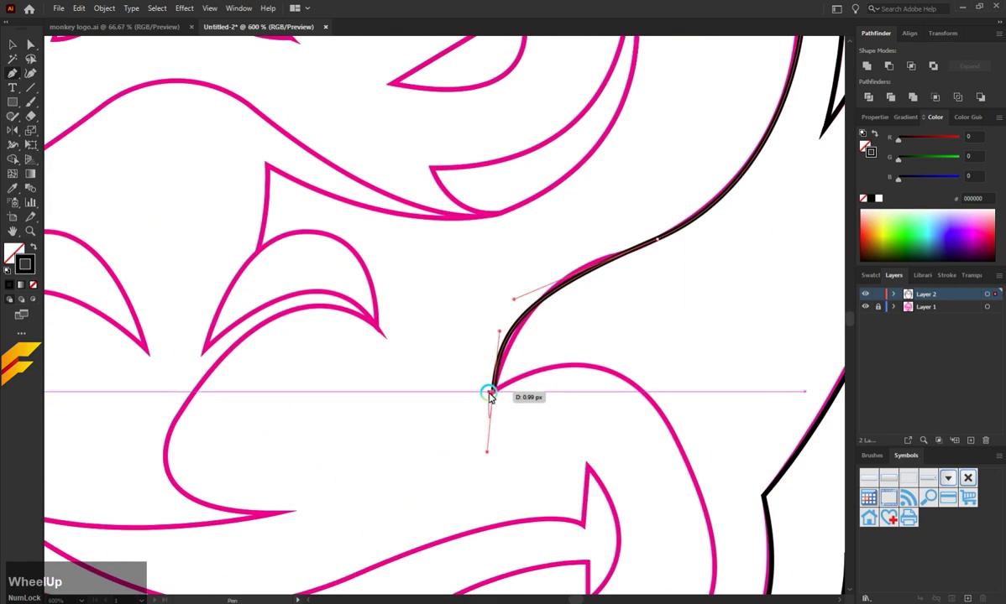
left_click(495, 396)
scroll("down", 3)
scroll("up", 3)
left_click(520, 398)
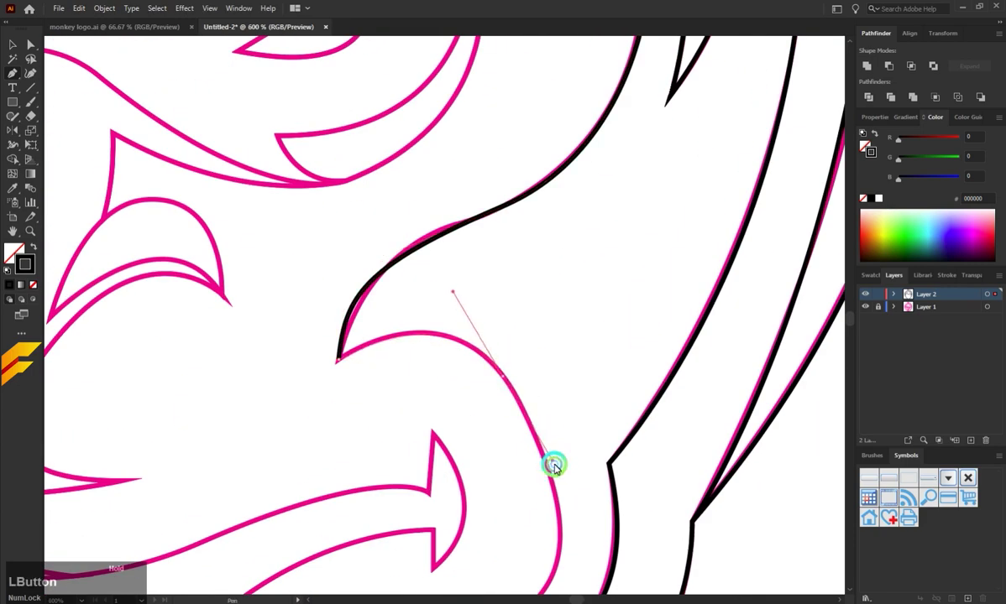
scroll("down", 3)
left_click(492, 462)
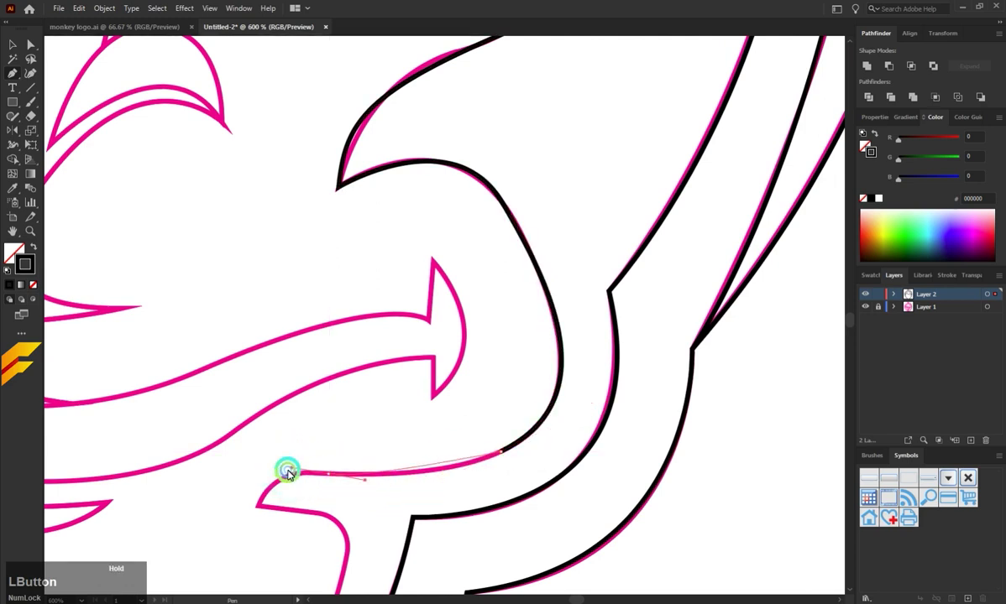
Trace the lower flame curve into its inner tip and around the head's bottom
scroll("down", 3)
left_click(331, 391)
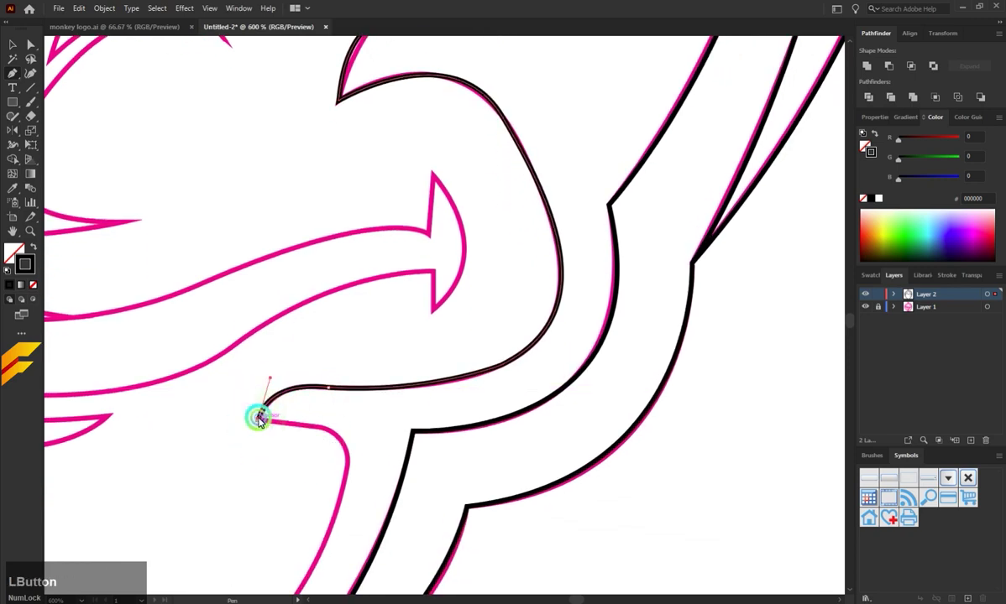
scroll("down", 3)
left_click(326, 342)
scroll("down", 3)
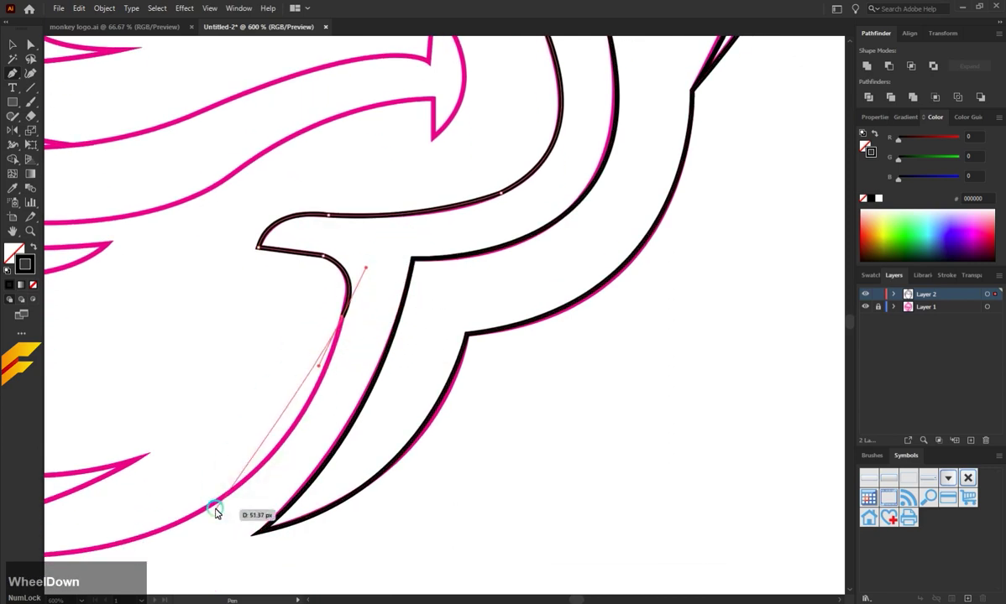
scroll("down", 3)
scroll("up", 3)
left_click(423, 409)
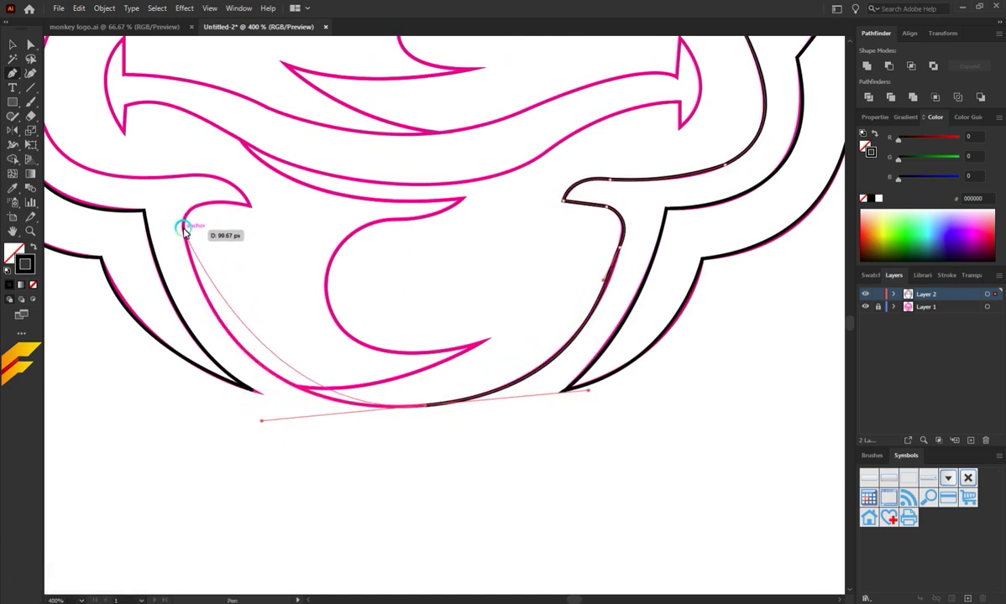
Hook the path around the left flame tip along its upper edge and into the left cheek
left_click(189, 247)
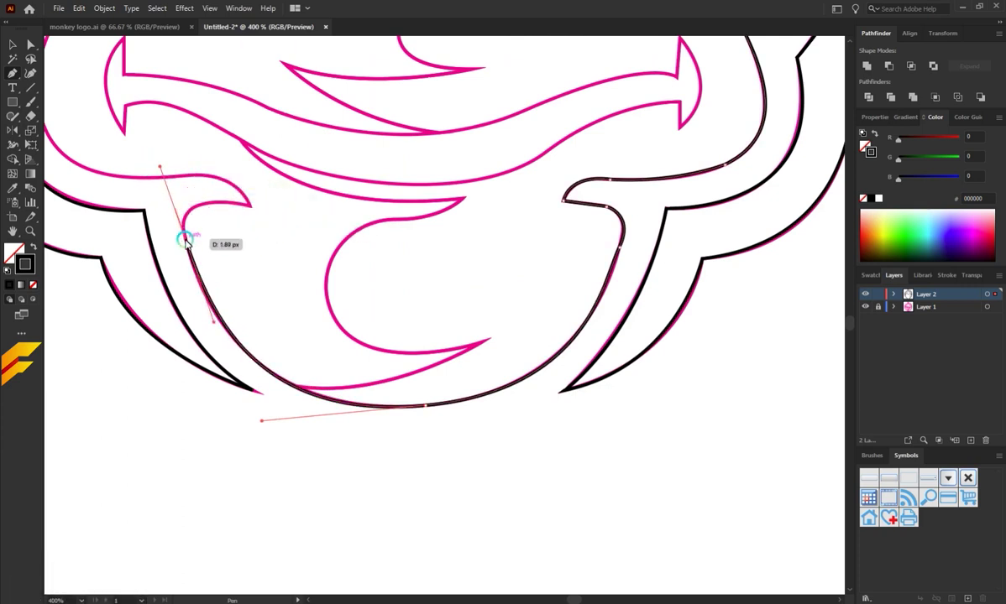
left_click(190, 246)
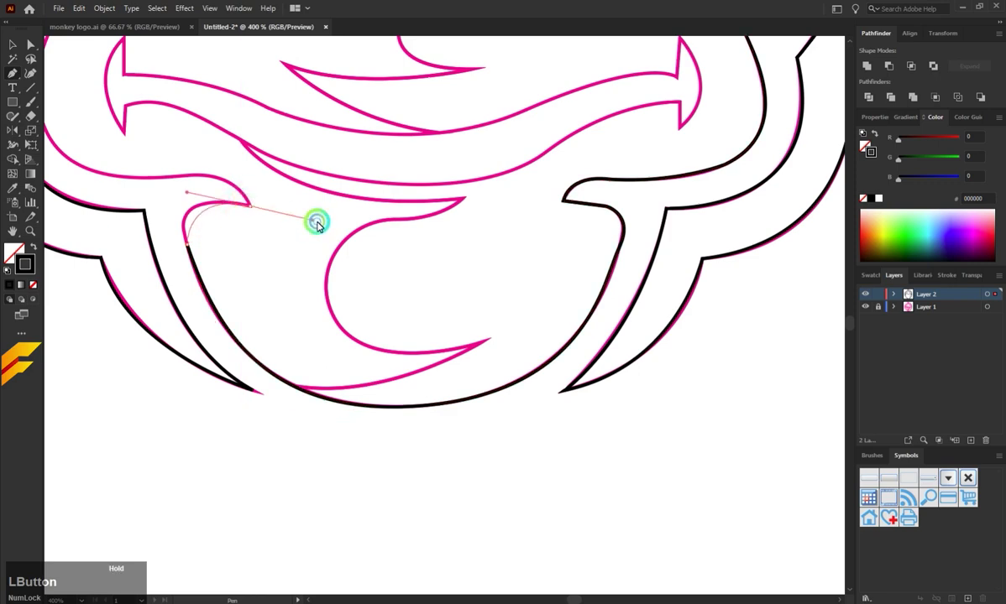
scroll("down", 3)
scroll("up", 3)
left_click(287, 233)
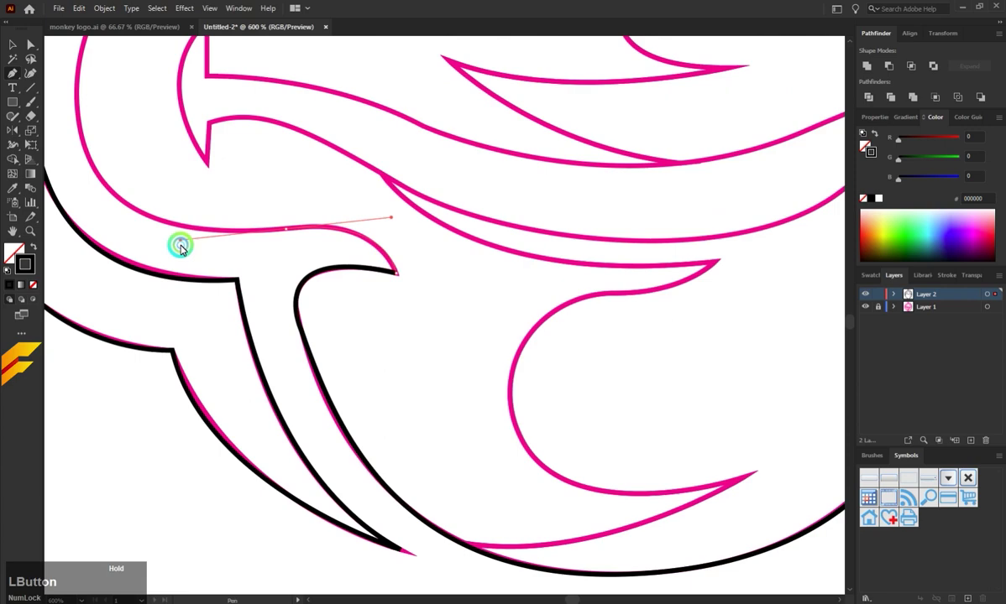
scroll("down", 3)
left_click(182, 209)
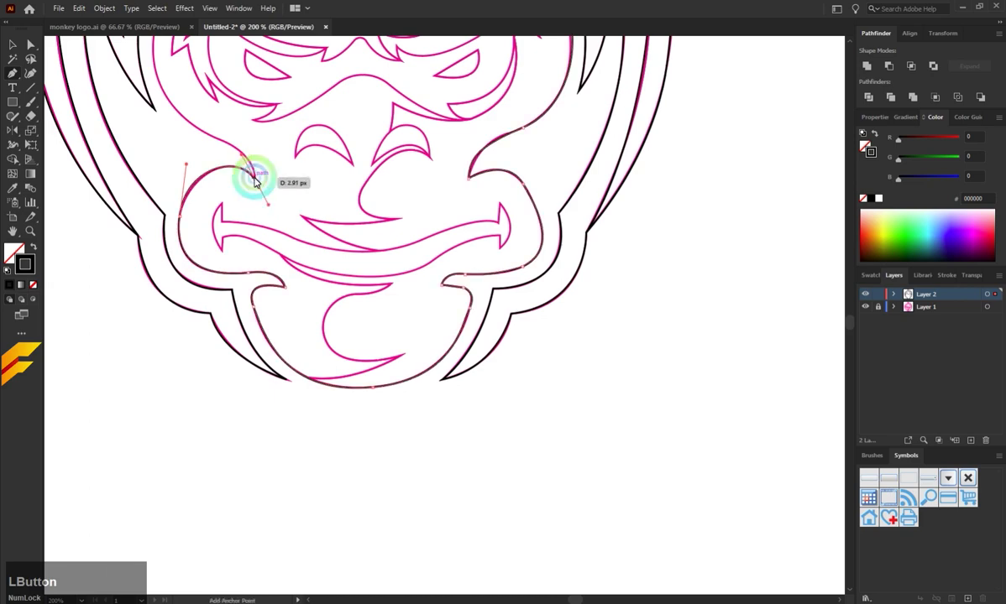
Continue the inner face outline along the left cheek up toward the brow
scroll("down", 3)
scroll("up", 3)
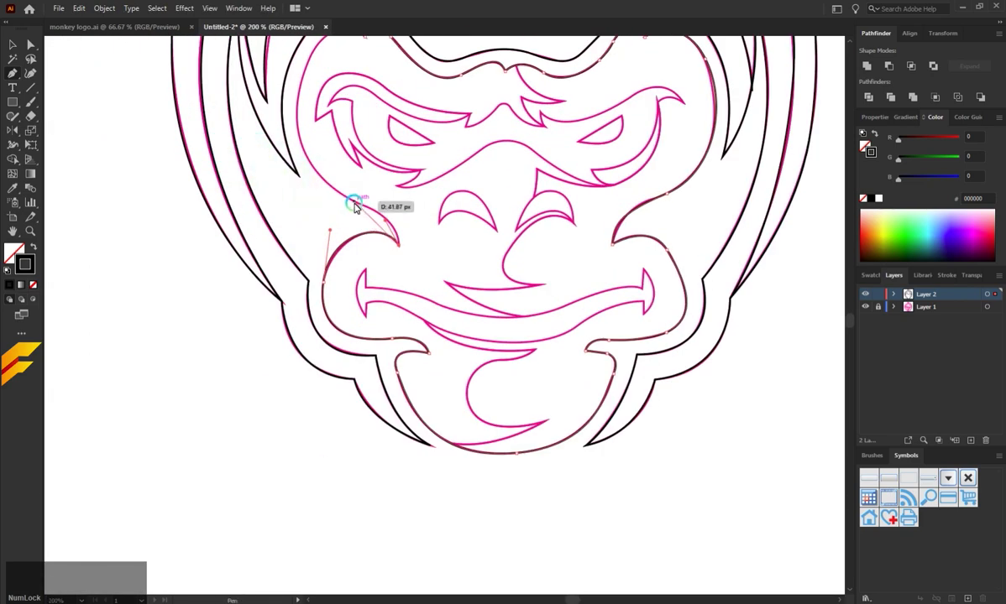
left_click(354, 204)
scroll("up", 3)
left_click(305, 207)
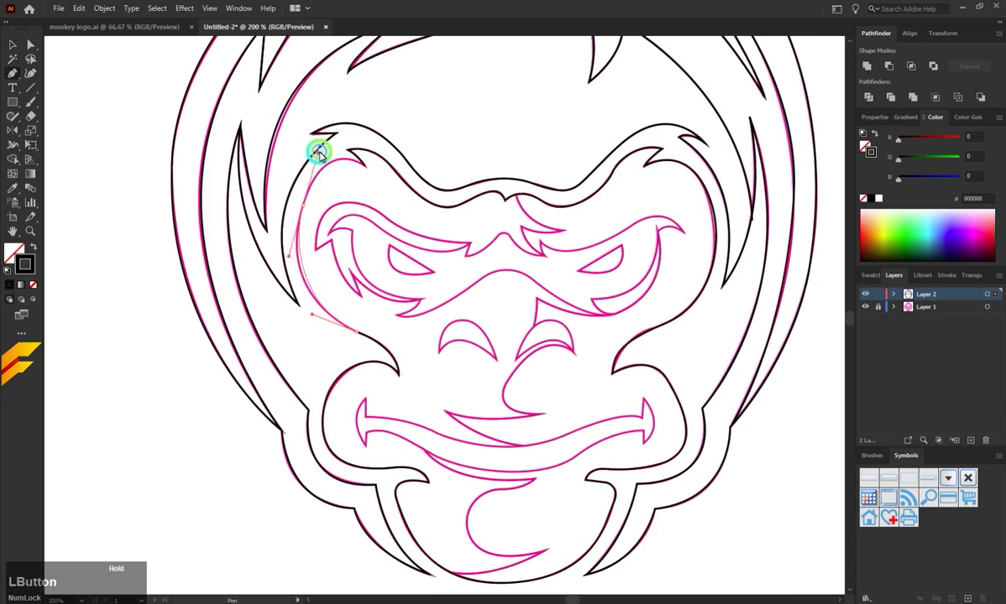
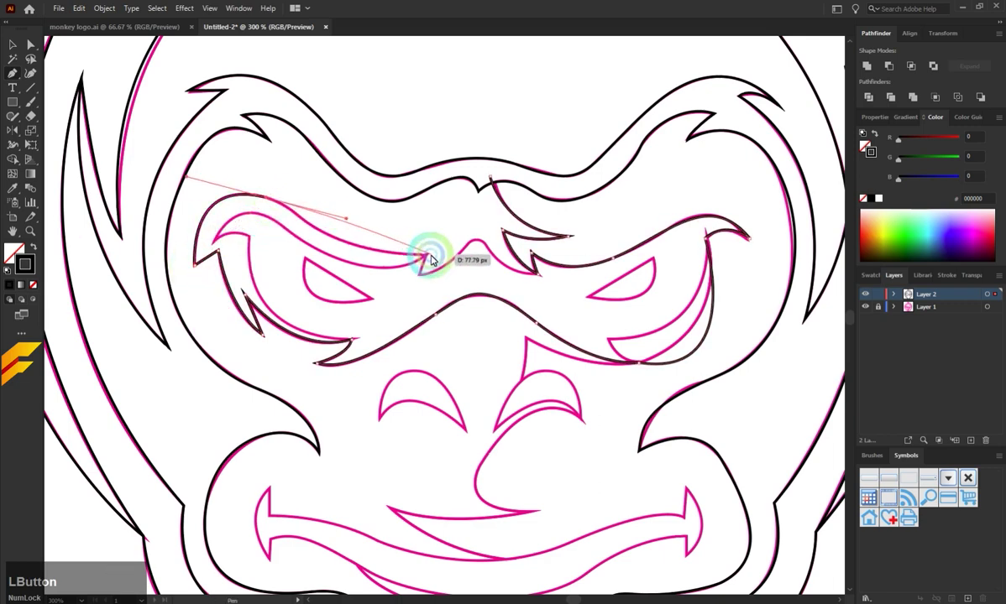
Trace the brow curve from the nose bridge across its dip with sharp-cornered anchors
key("ctrl+z")
left_click(269, 198)
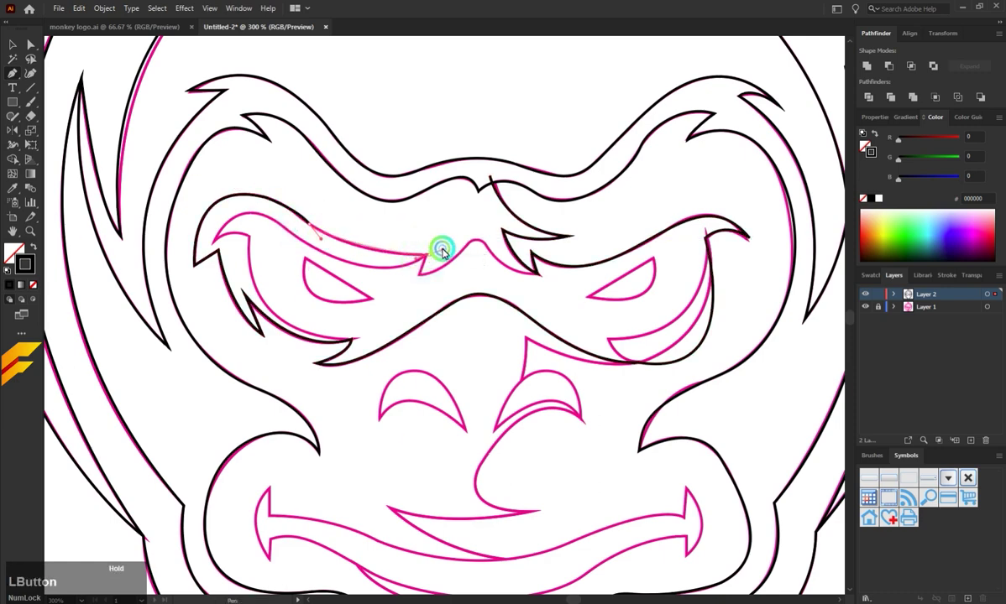
key("ctrl+z")
left_click(431, 258)
key("z")
left_click(430, 254)
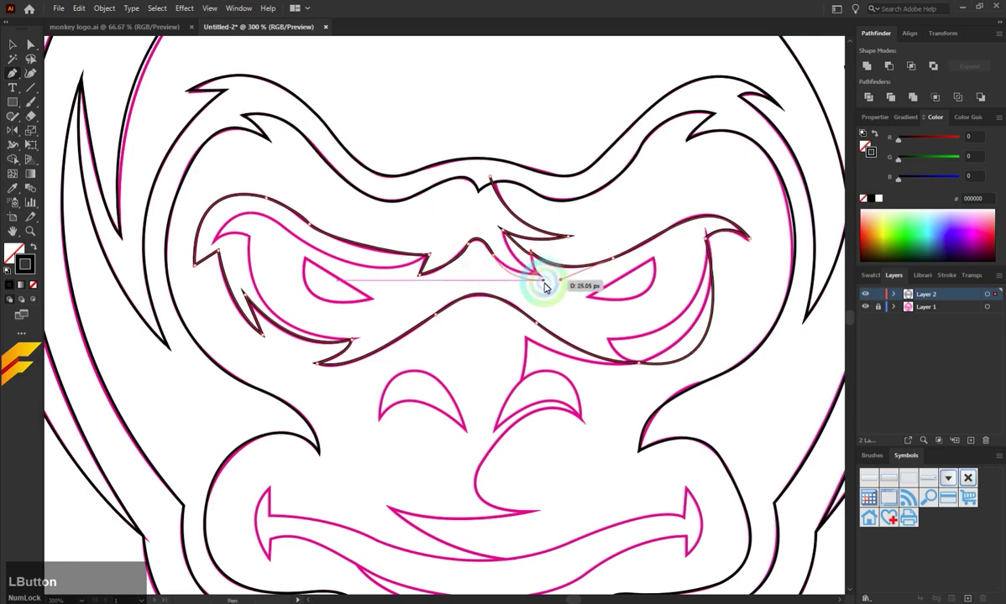
key("z")
key("z")
Finish the right brow point, removing a stray anchor, and close the segment at its tip
left_click(497, 258)
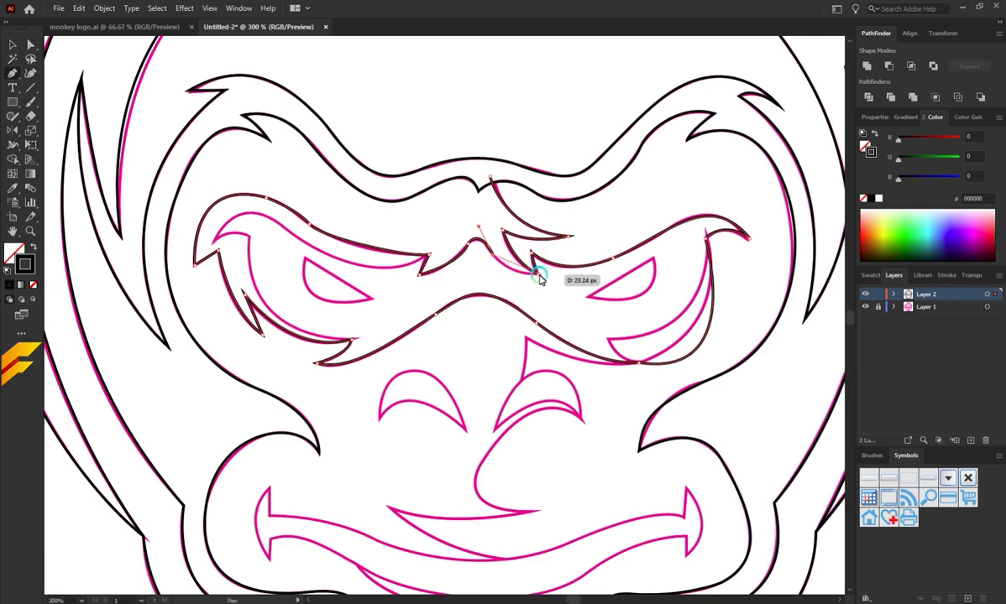
key("shift+Num_Lock")
key("z")
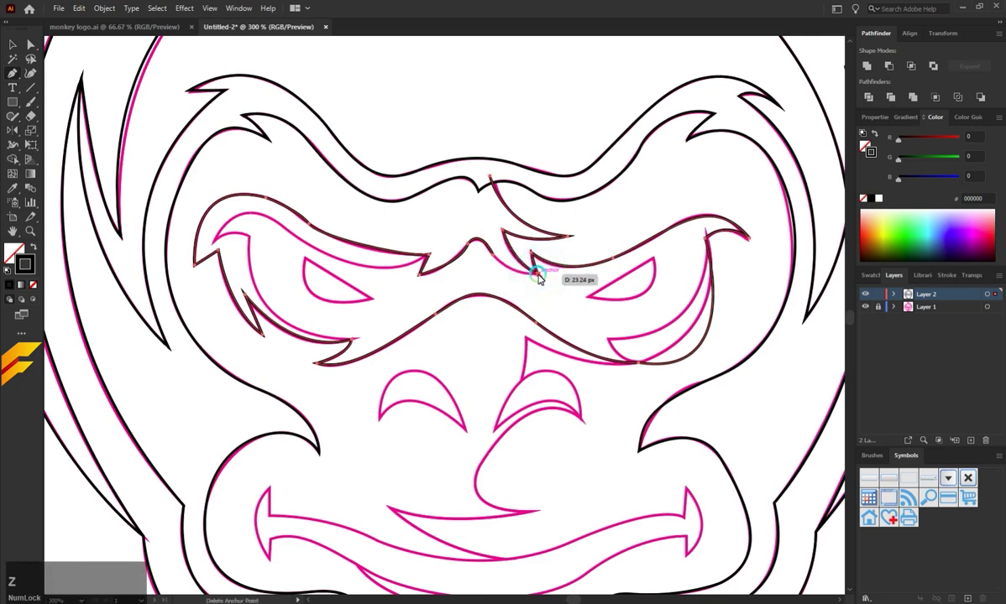
left_click(551, 275)
key("z")
left_click(550, 274)
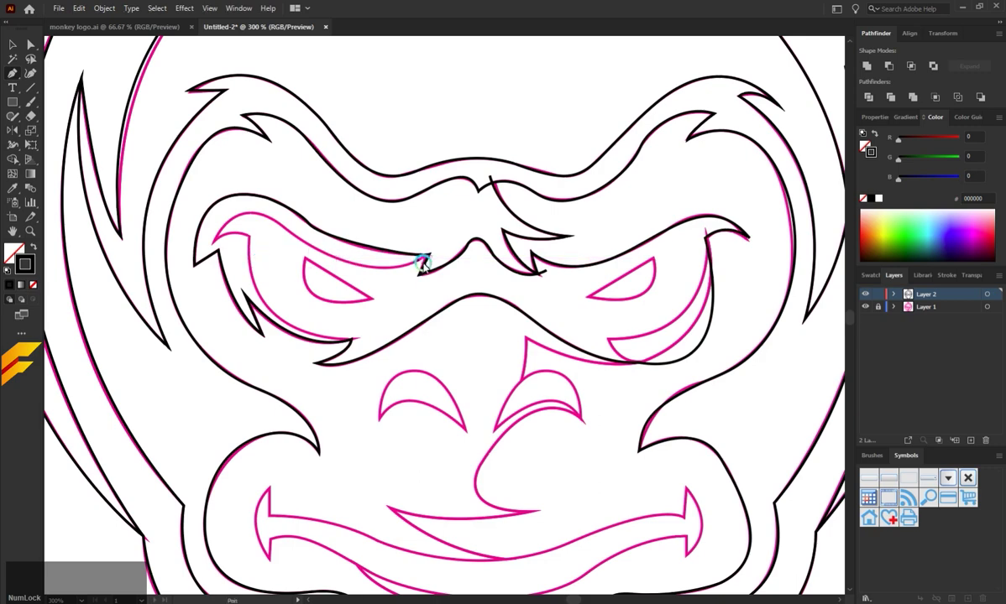
Trace the left brow's upper edge down around its outer tip and close the shape
left_click(431, 259)
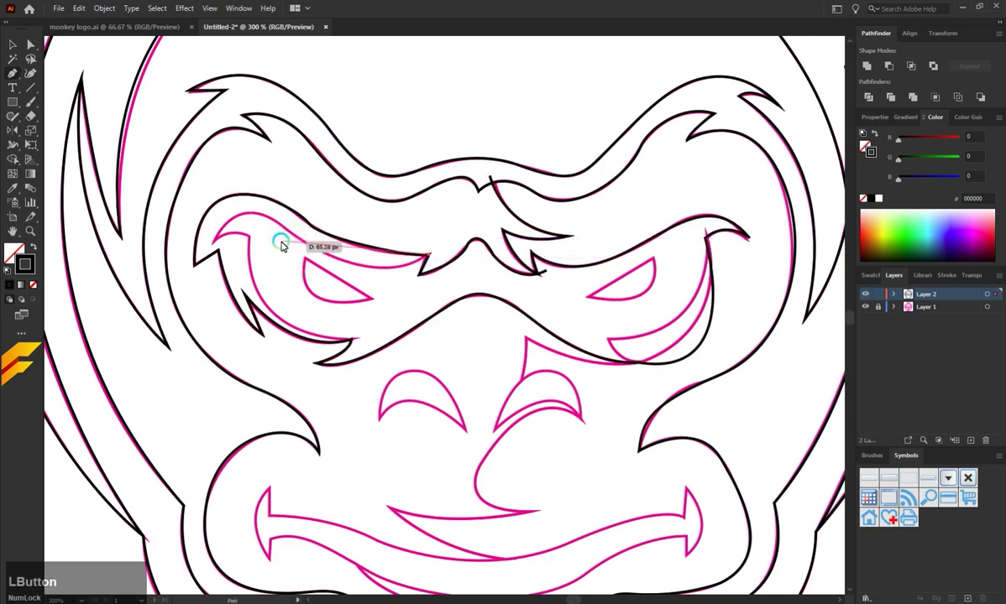
left_click(312, 243)
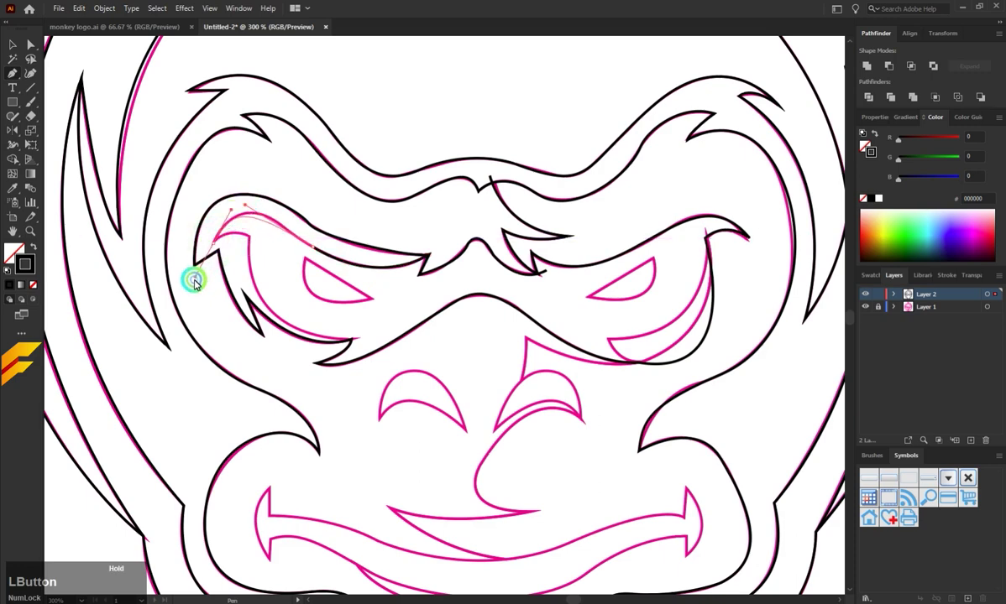
key("ctrl+z")
left_click(314, 246)
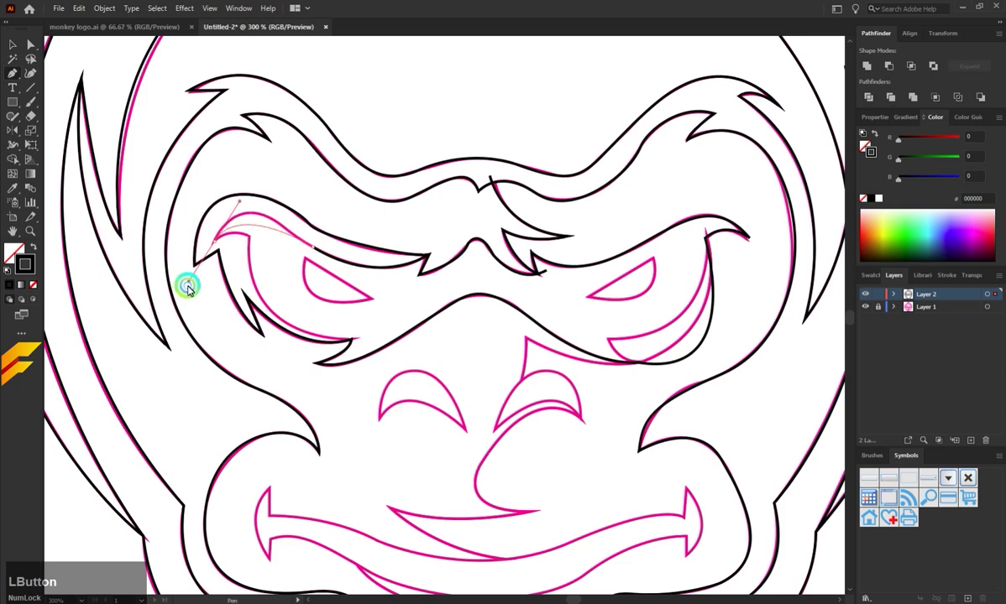
key("z")
left_click(284, 226)
key("z")
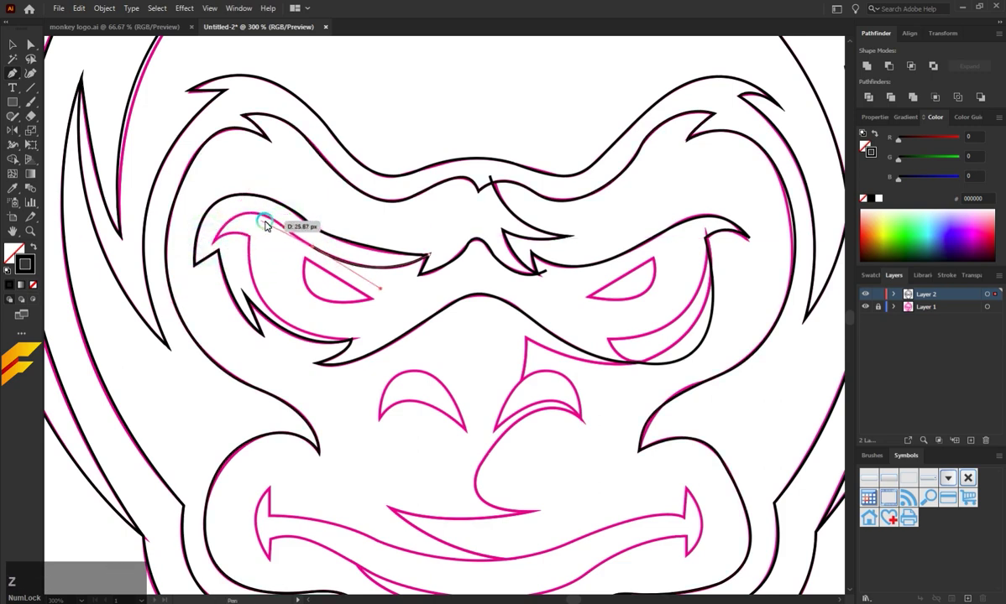
left_click(288, 227)
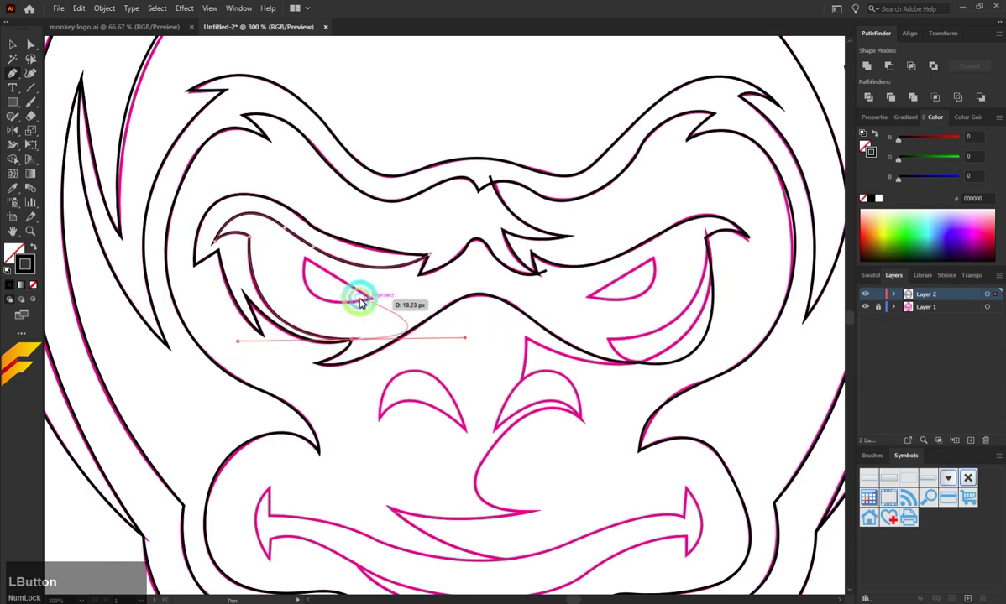
Trace the left eye outline and the curve under the right eye, tucking its end beneath the brow
left_click(377, 328)
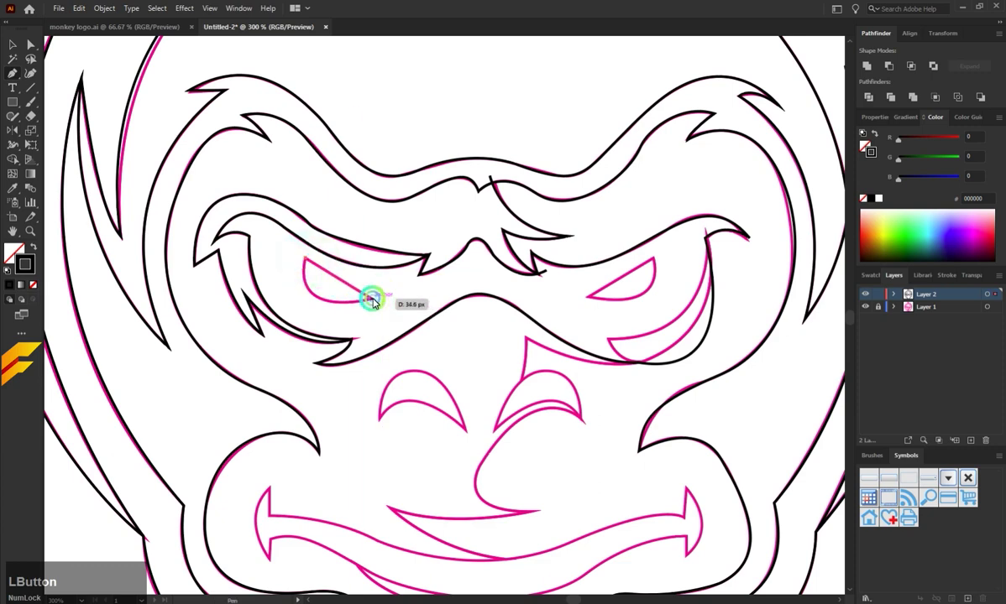
left_click(318, 254)
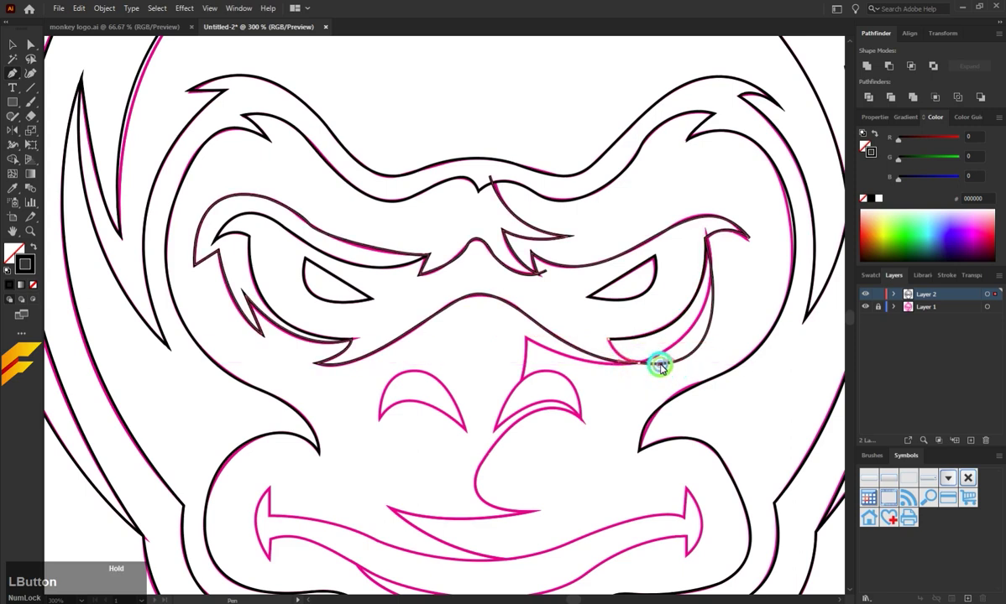
left_click(641, 372)
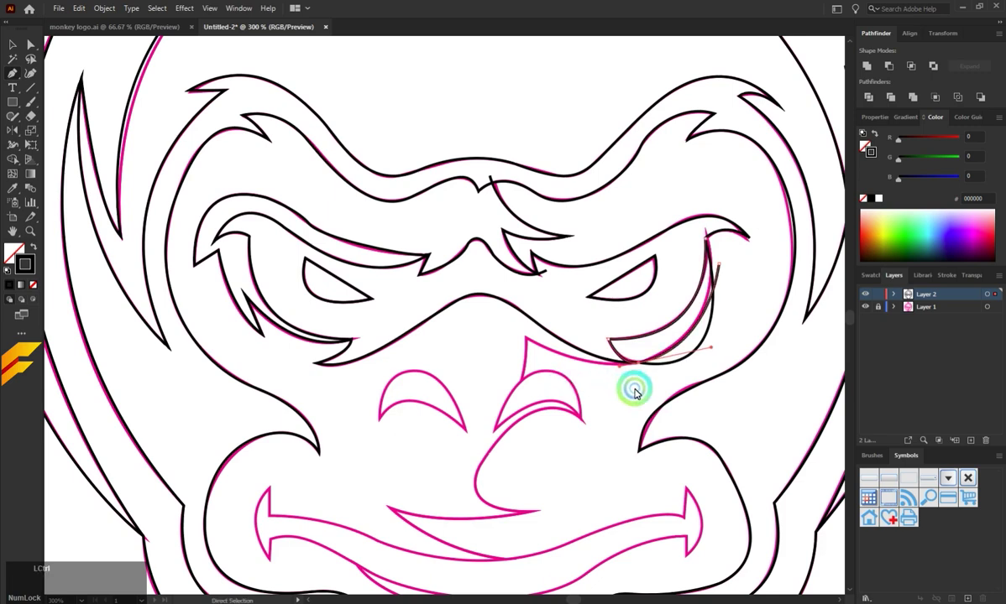
left_click(638, 389)
left_click(722, 265)
left_click(735, 260)
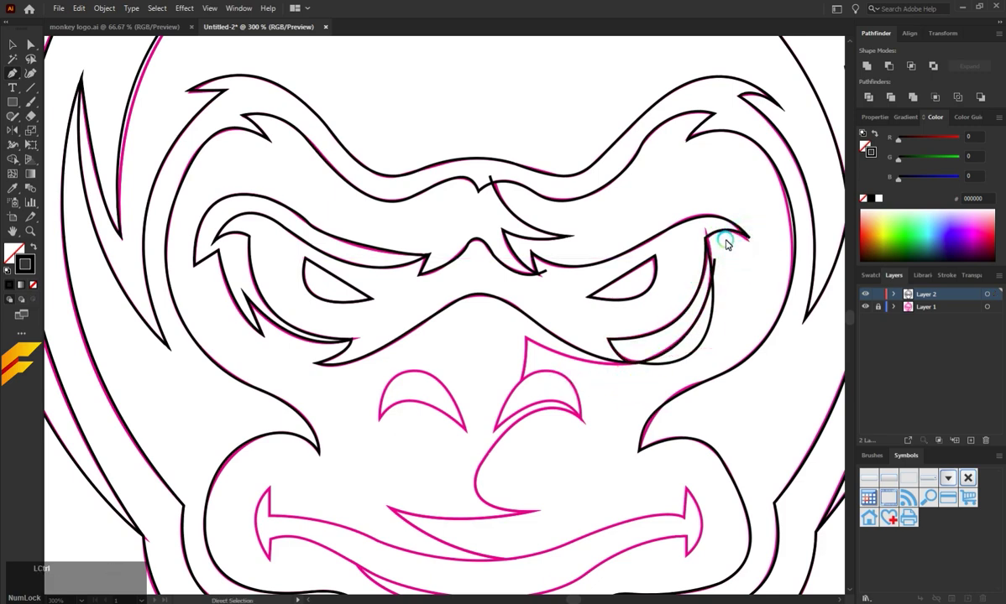
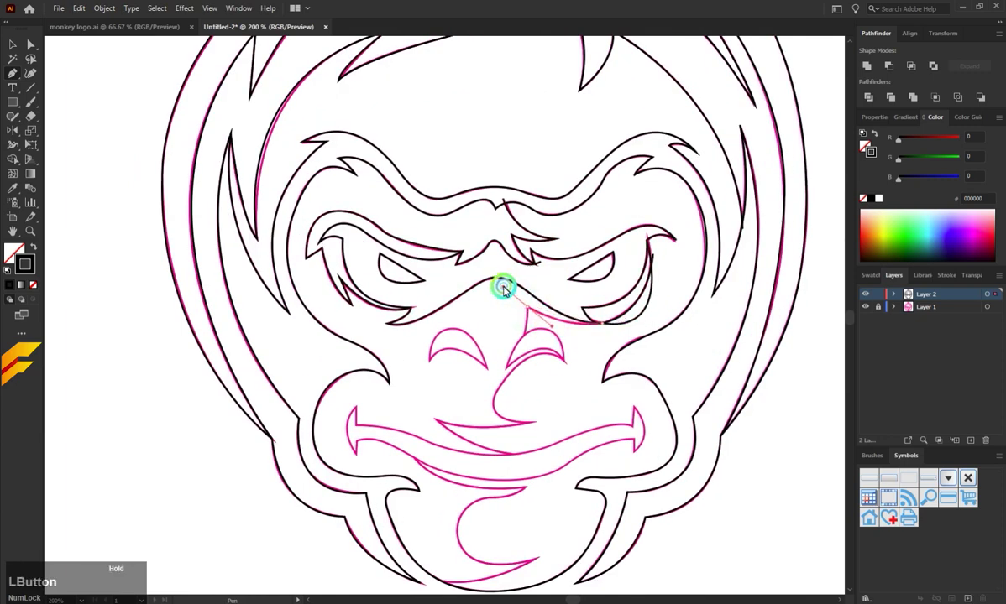
Trace the line running down the nose bridge
scroll("up", 3)
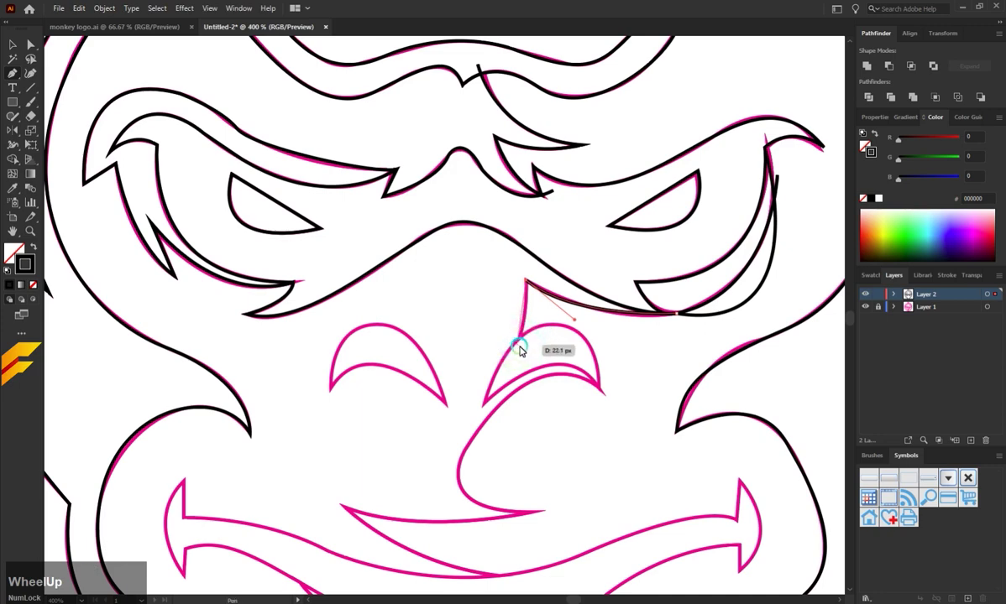
left_click(523, 349)
left_click(545, 346)
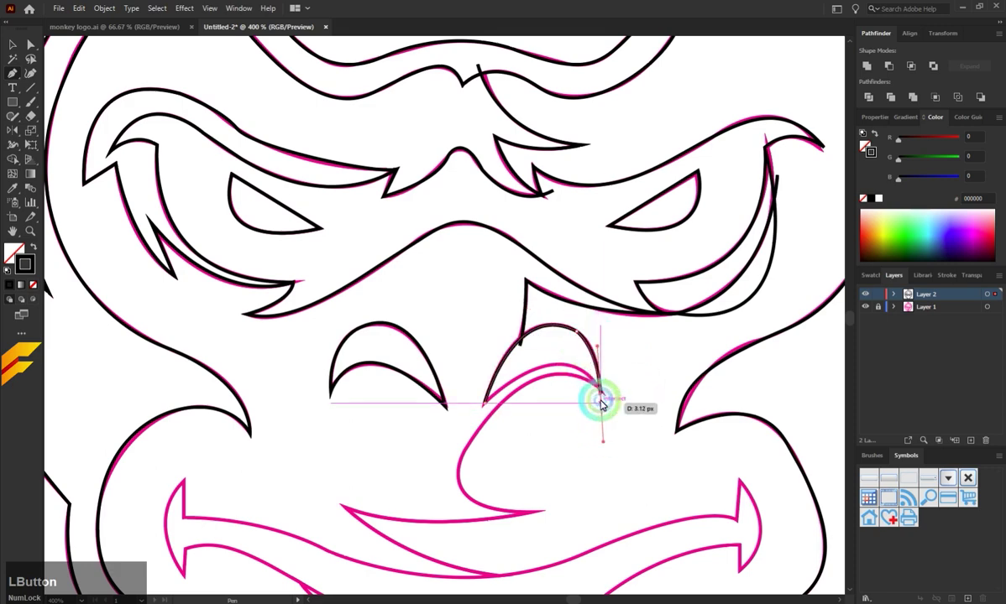
Trace and close the eye crease shape, then begin the upper mouth line
left_click(488, 403)
key("ctrl+z")
left_click(488, 405)
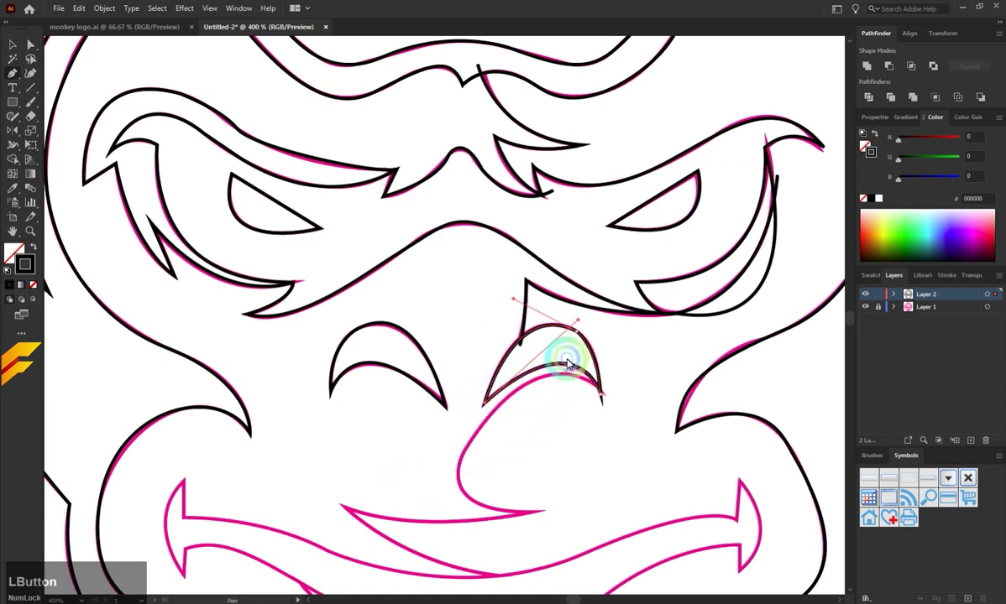
left_click(605, 396)
scroll("down", 3)
left_click(544, 445)
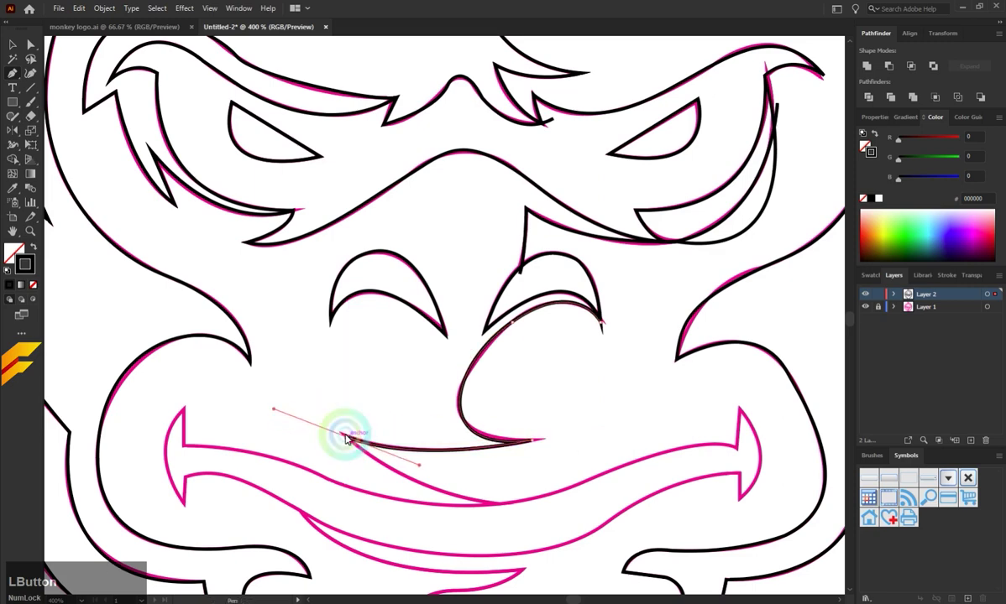
Trace the upper lip line to its tip and end the path
scroll("down", 3)
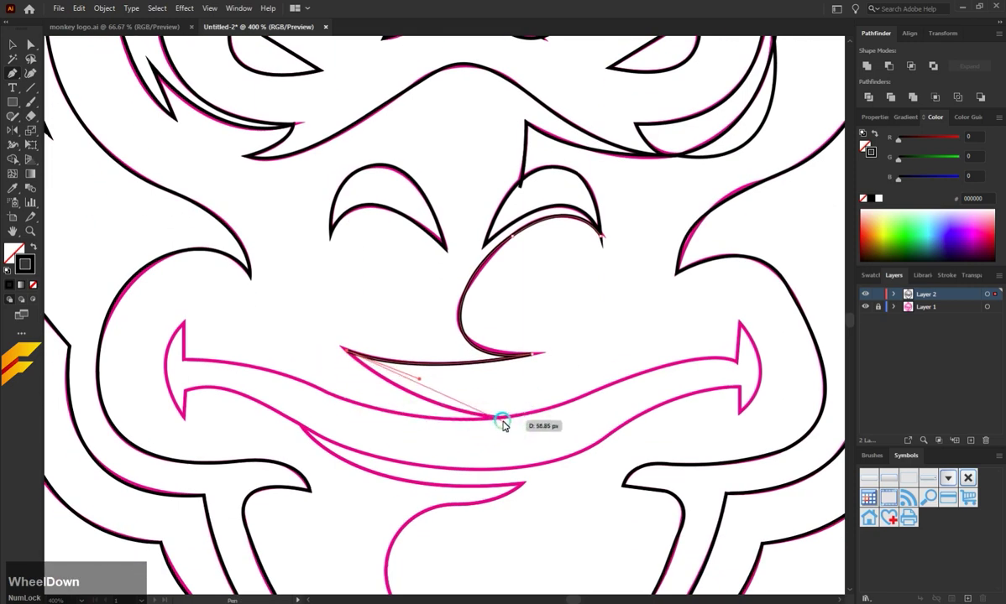
left_click(518, 425)
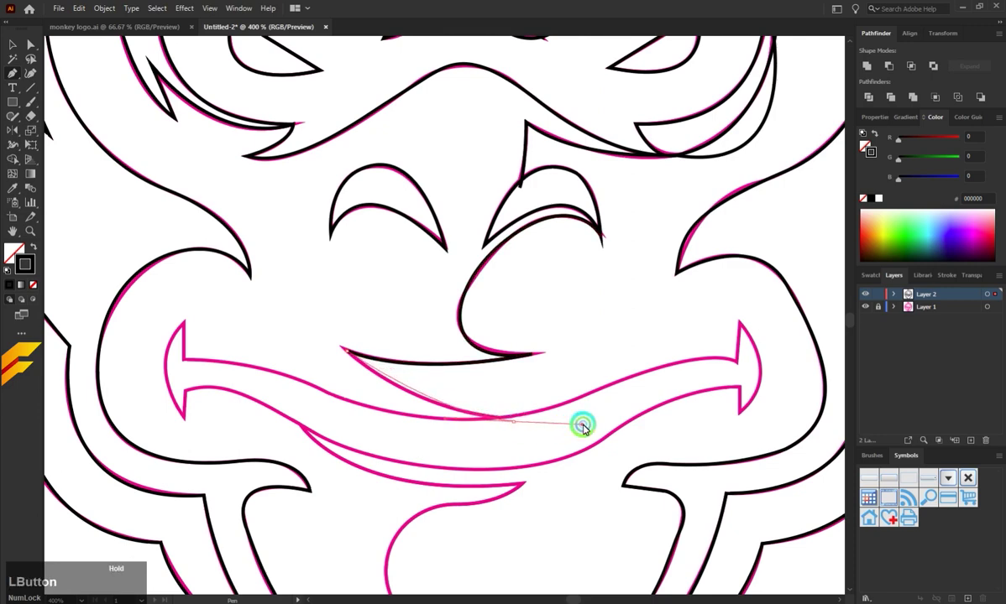
left_click(540, 390)
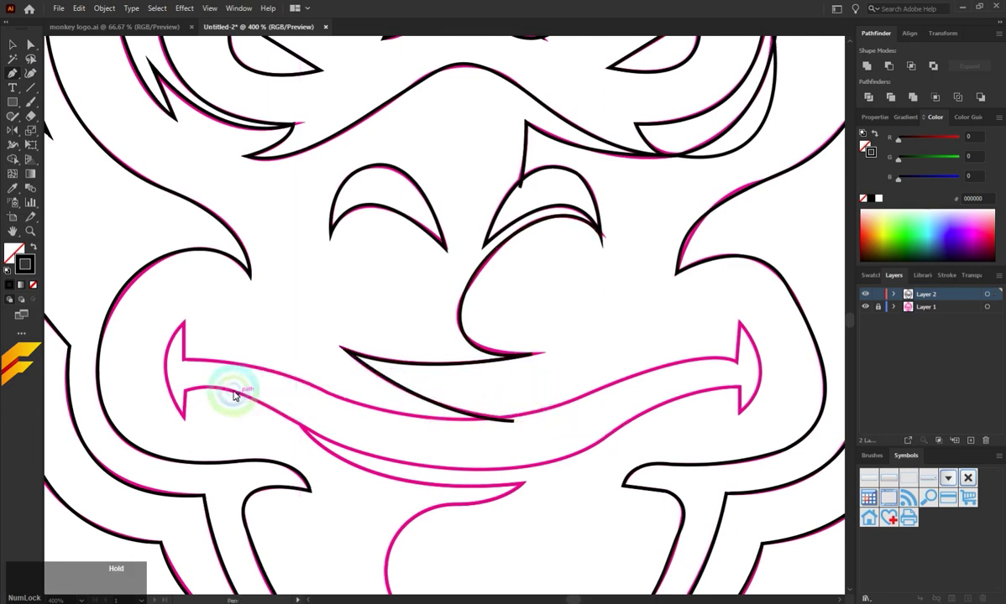
left_click(187, 417)
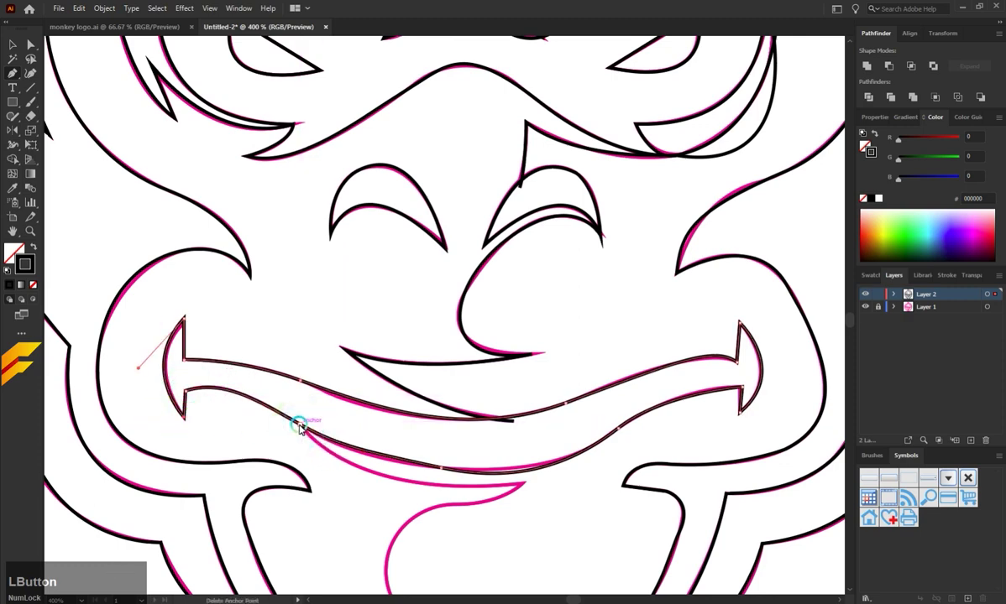
key("ctrl+z")
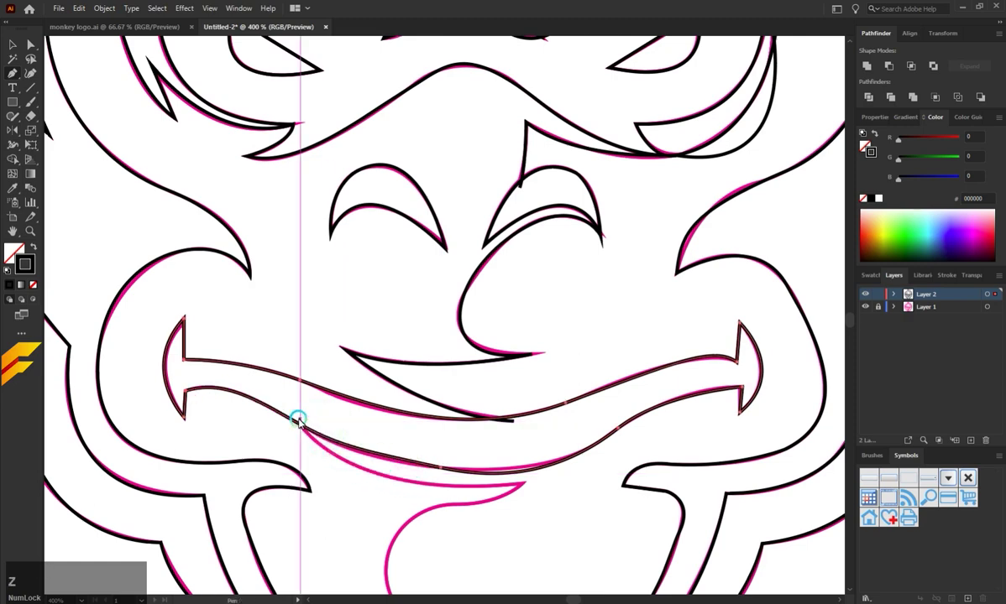
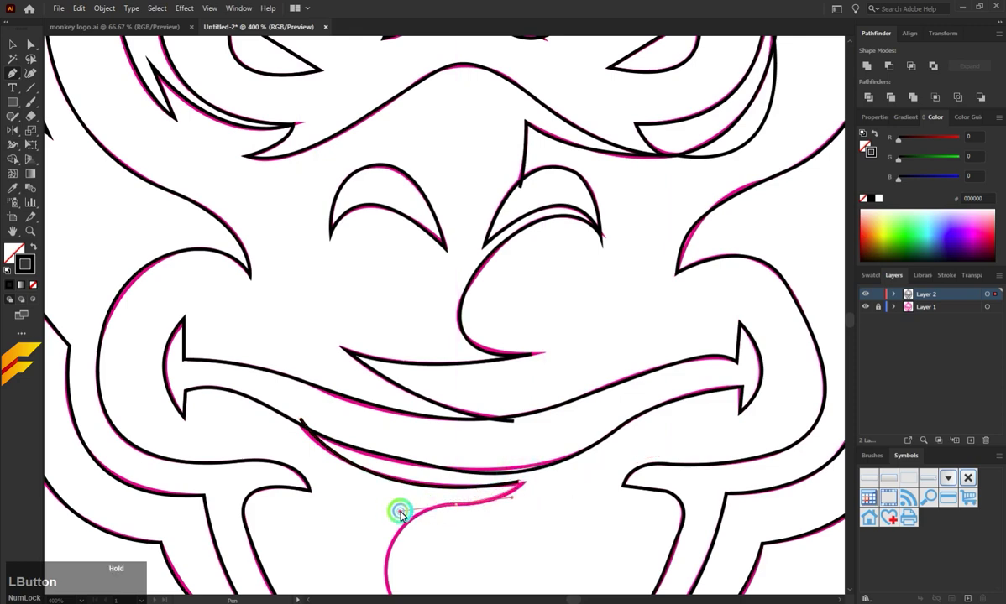
Trace the chin curl along the lower jaw, completing the head outline
scroll("down", 3)
left_click(395, 514)
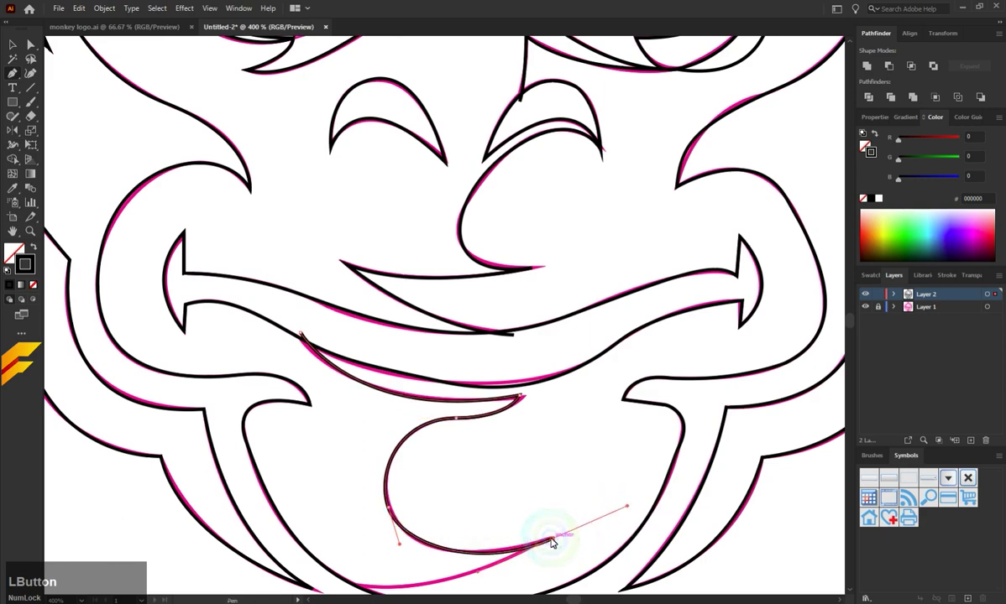
scroll("down", 3)
left_click(343, 512)
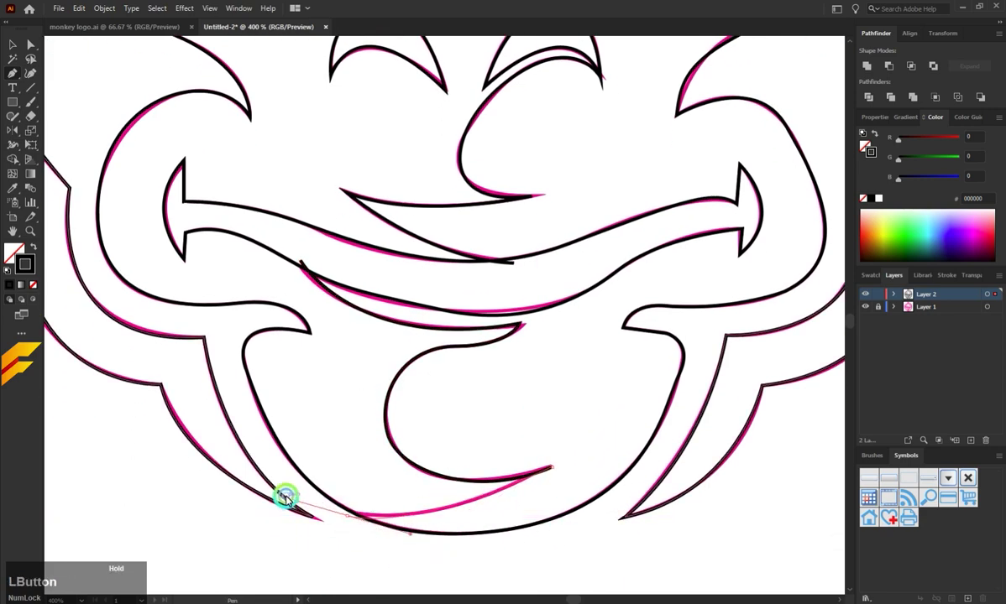
left_click(364, 486)
scroll("down", 3)
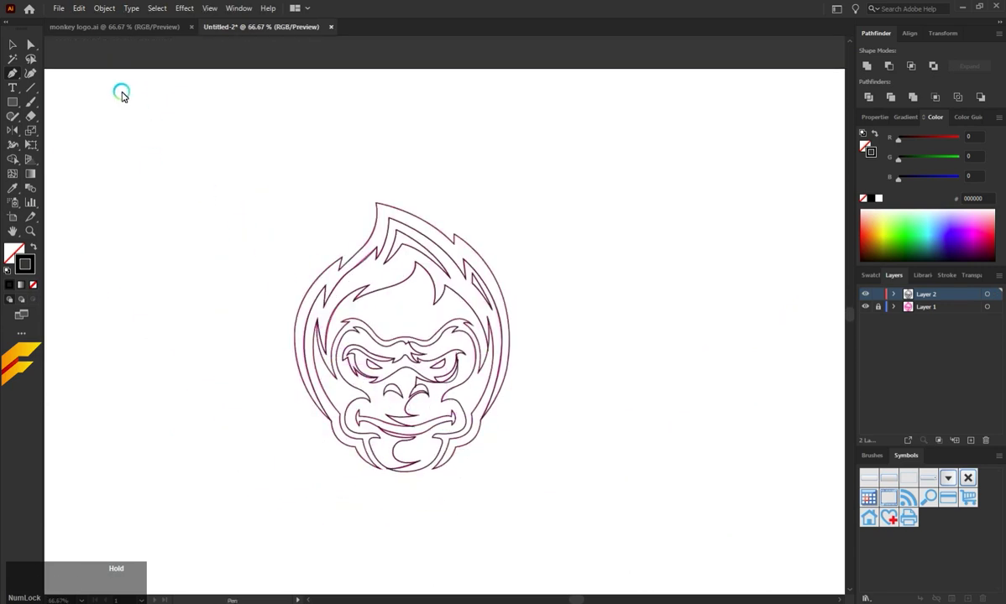
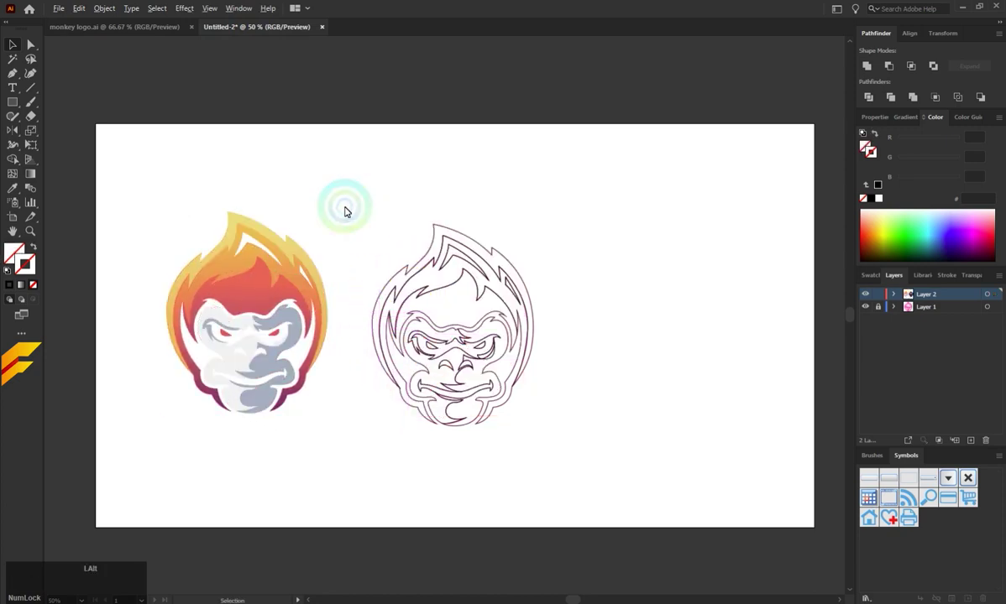
scroll("up", 3)
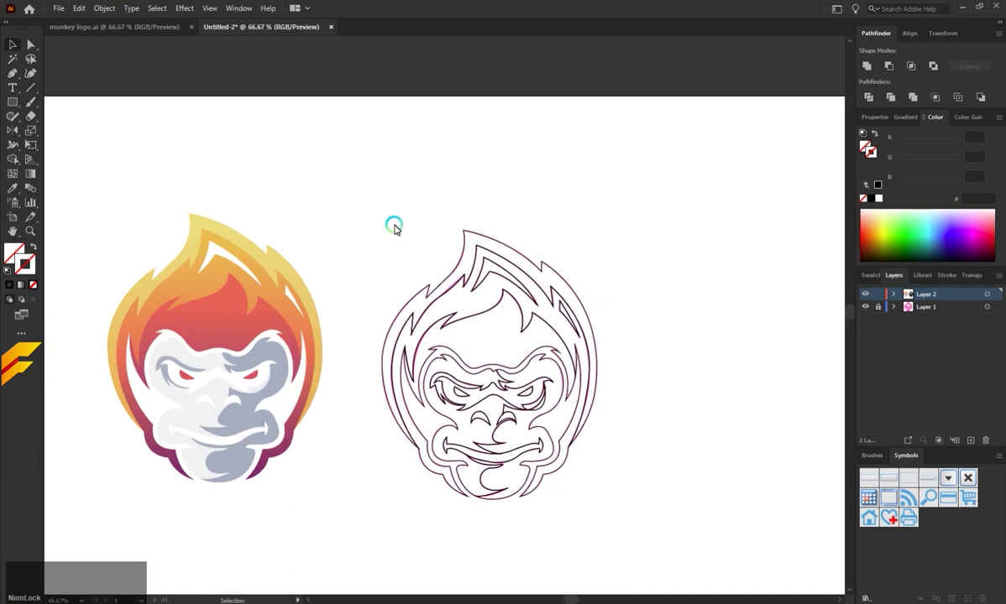
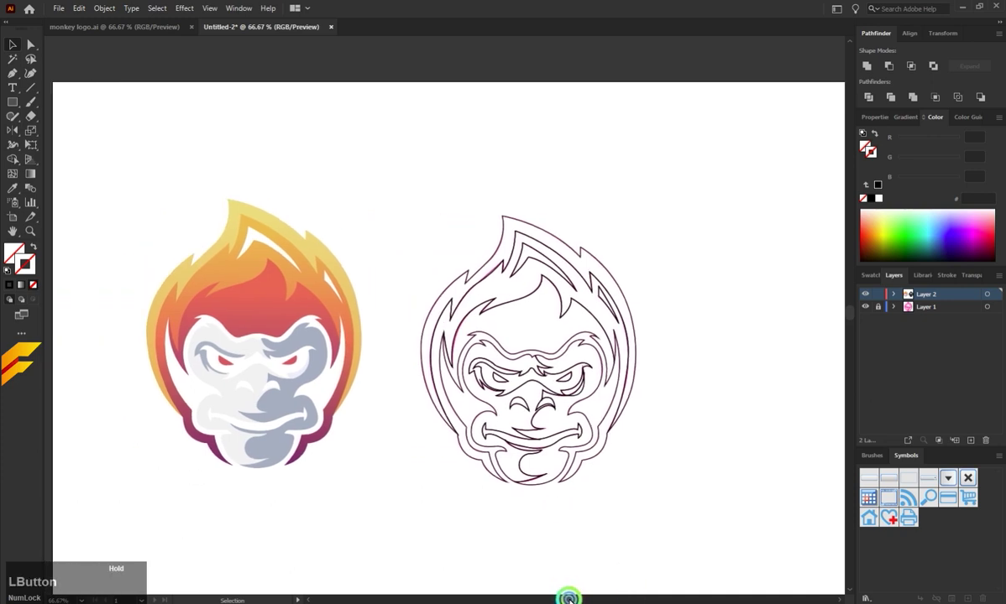
scroll("down", 3)
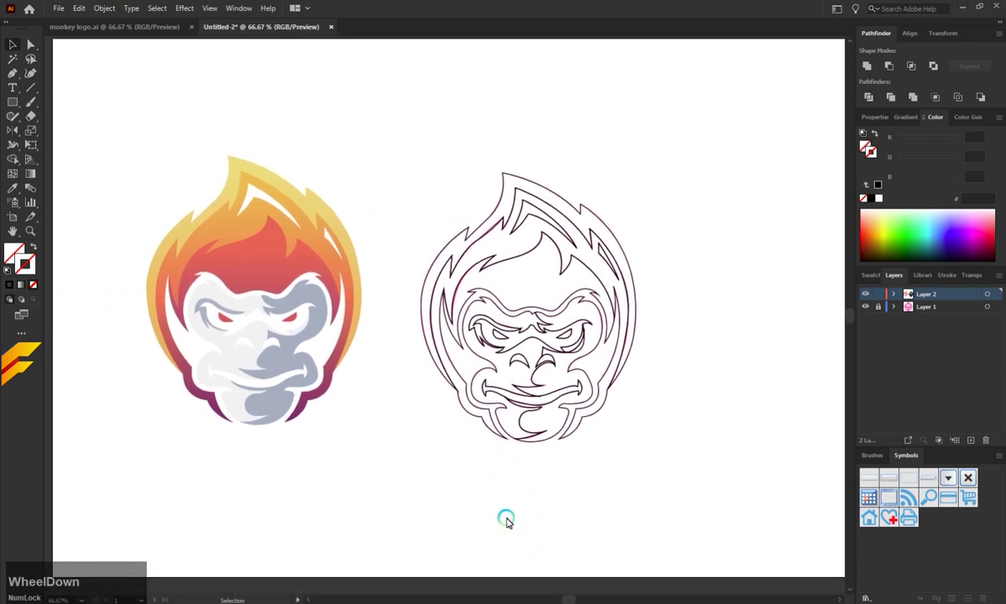
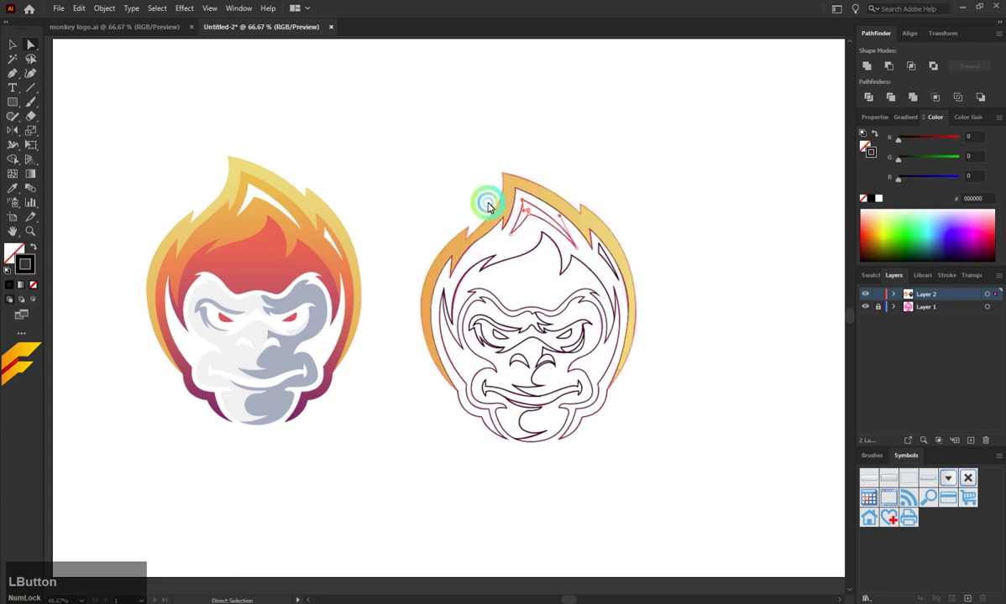
Select the outer flame pieces and fill them with the yellow-to-purple gradient
key("a")
left_click(360, 193)
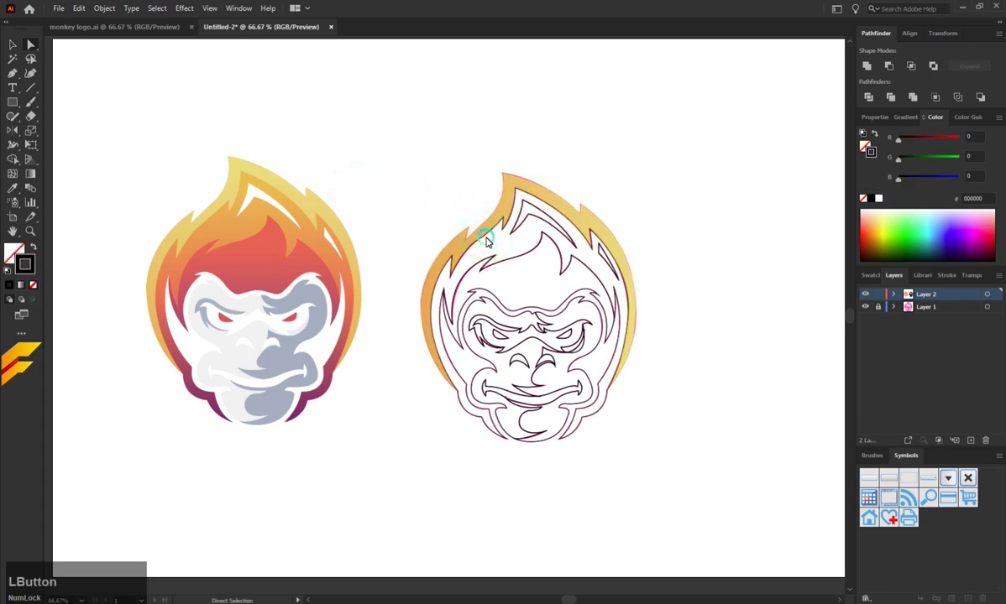
key("i")
left_click(263, 217)
key("a")
left_click(40, 173)
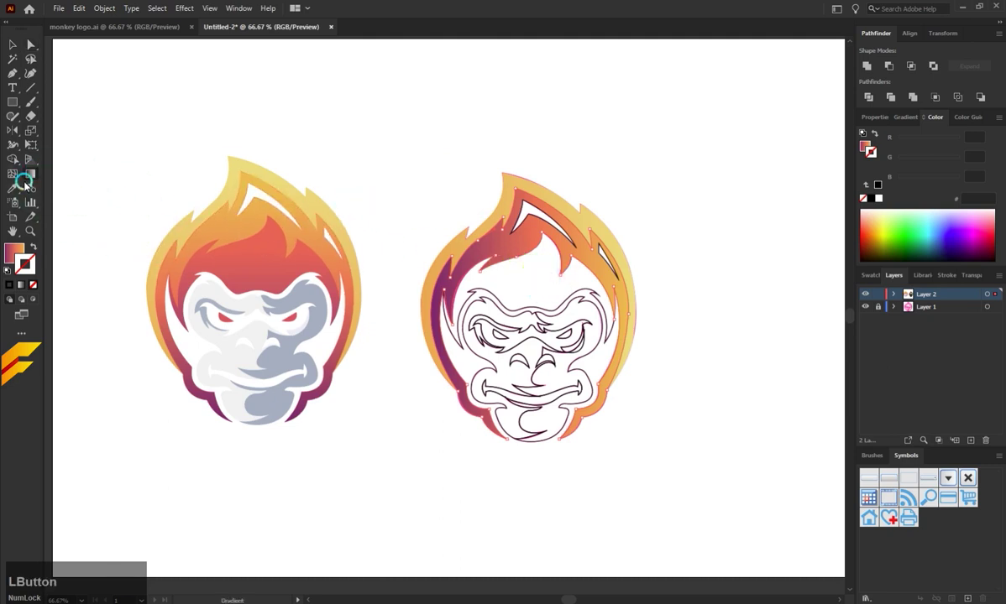
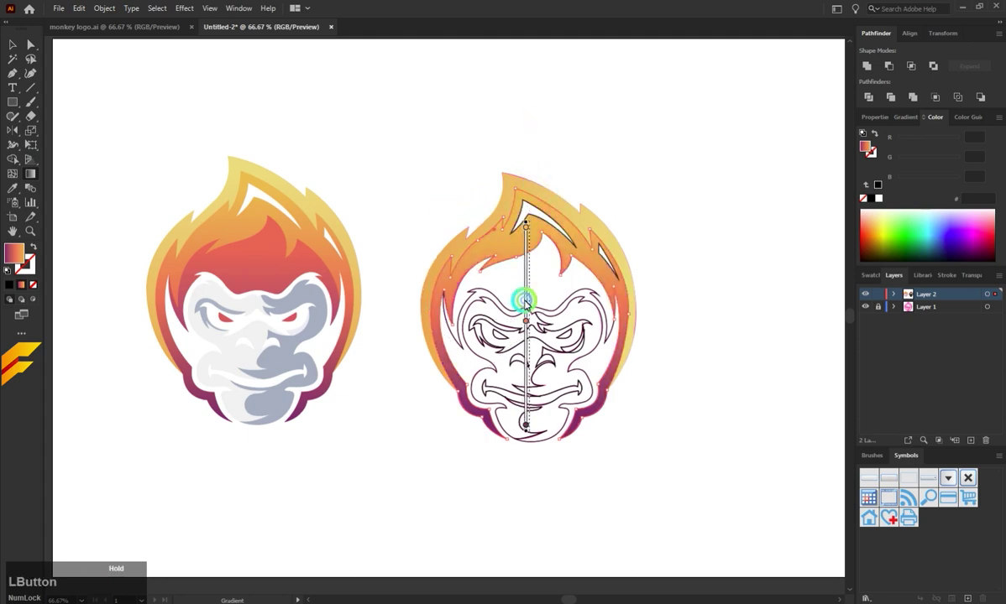
key("a")
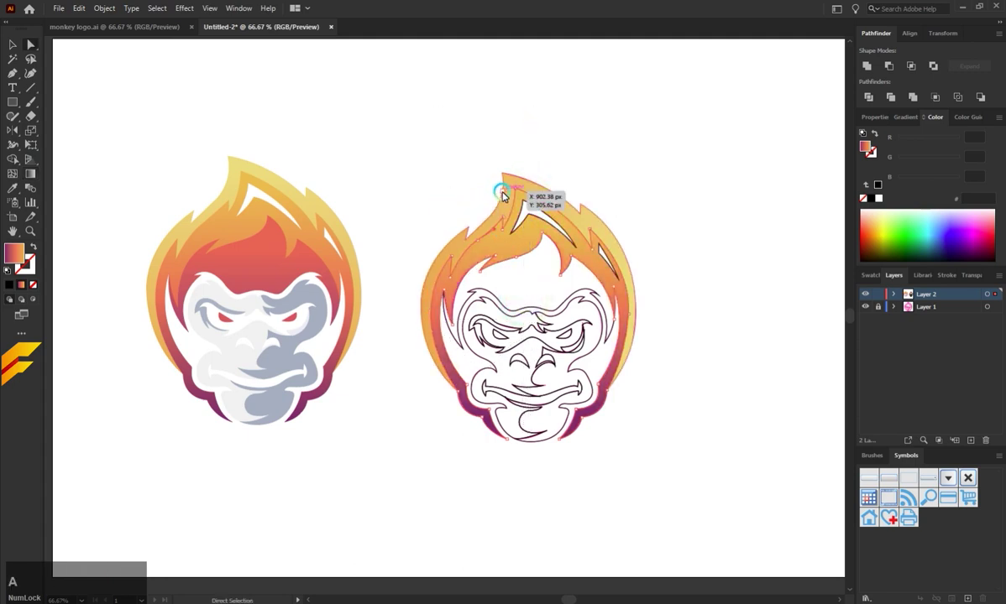
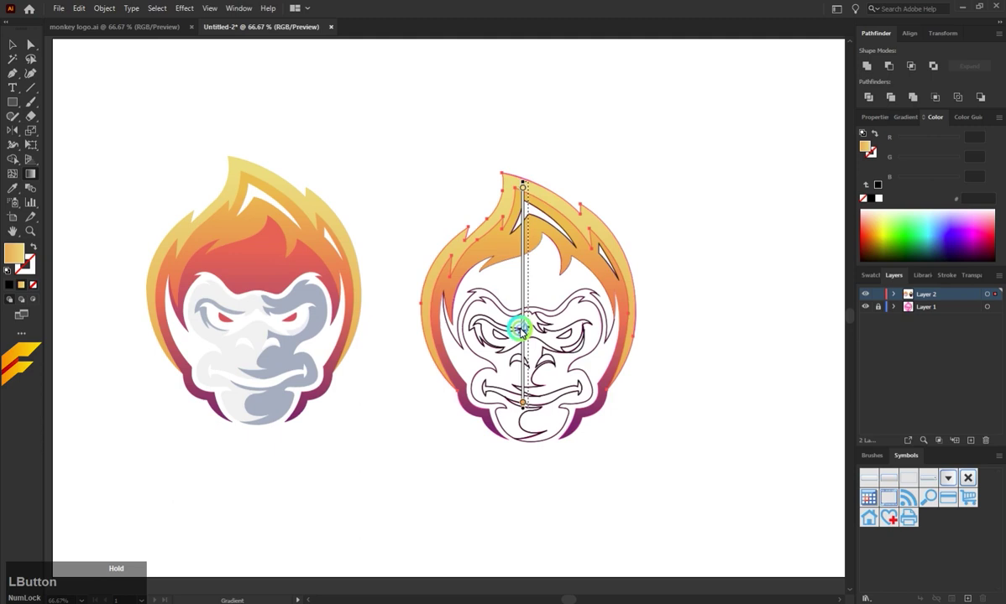
Give the inner flame pieces a red-to-purple gradient running top to bottom
key("a")
left_click(712, 353)
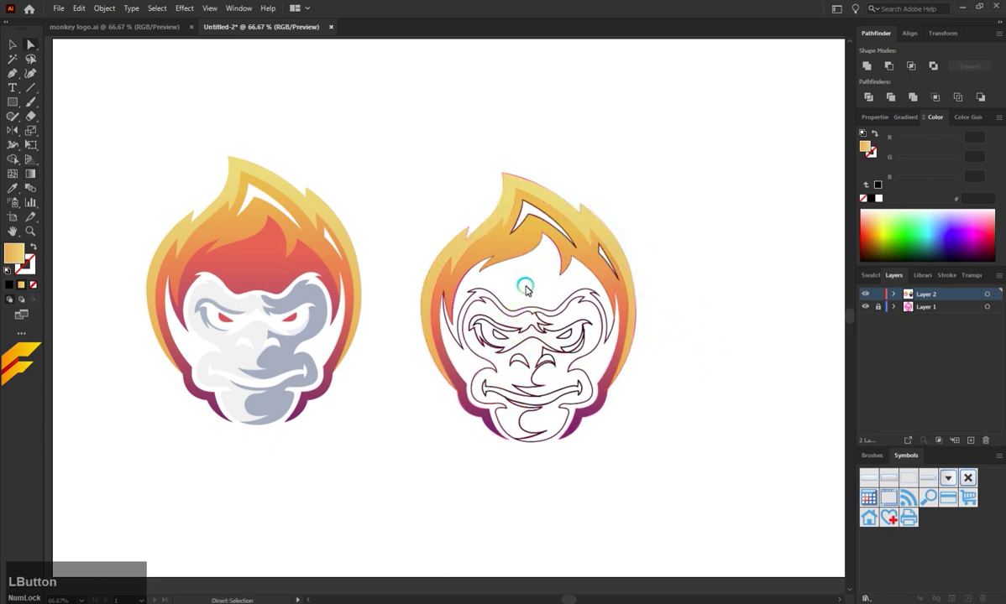
left_click(490, 290)
key("l")
left_click(270, 275)
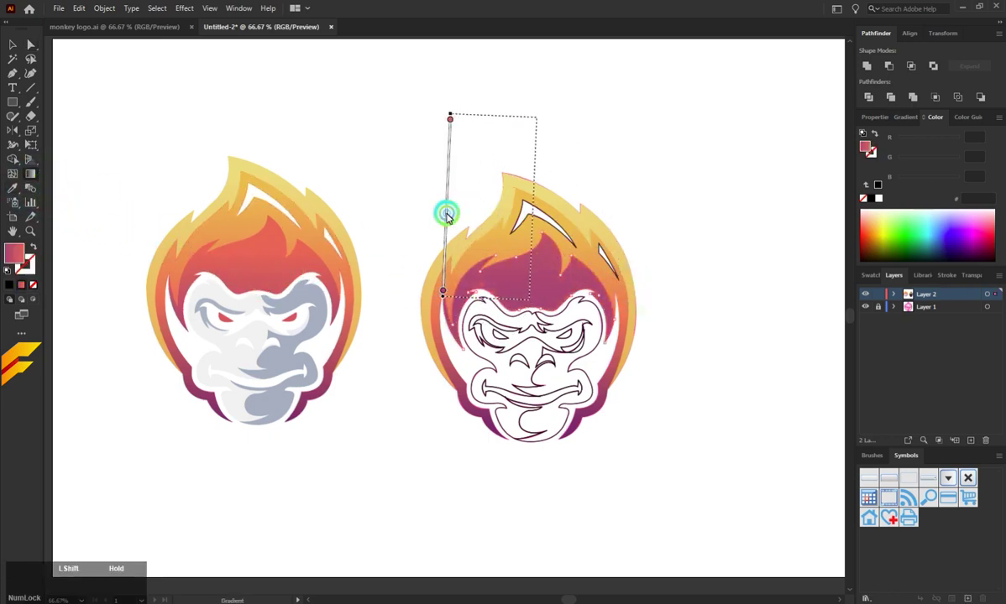
left_click(531, 190)
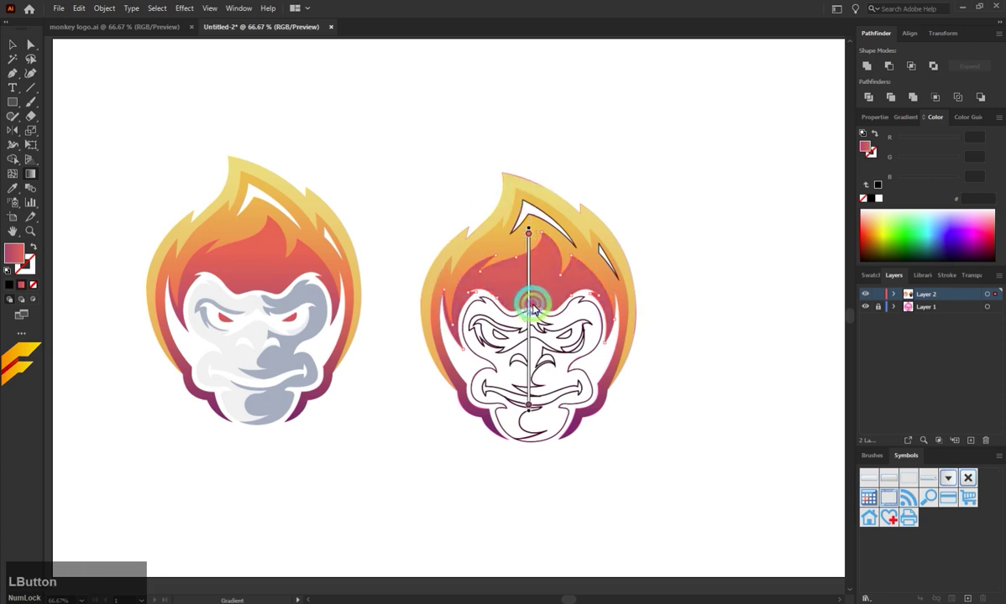
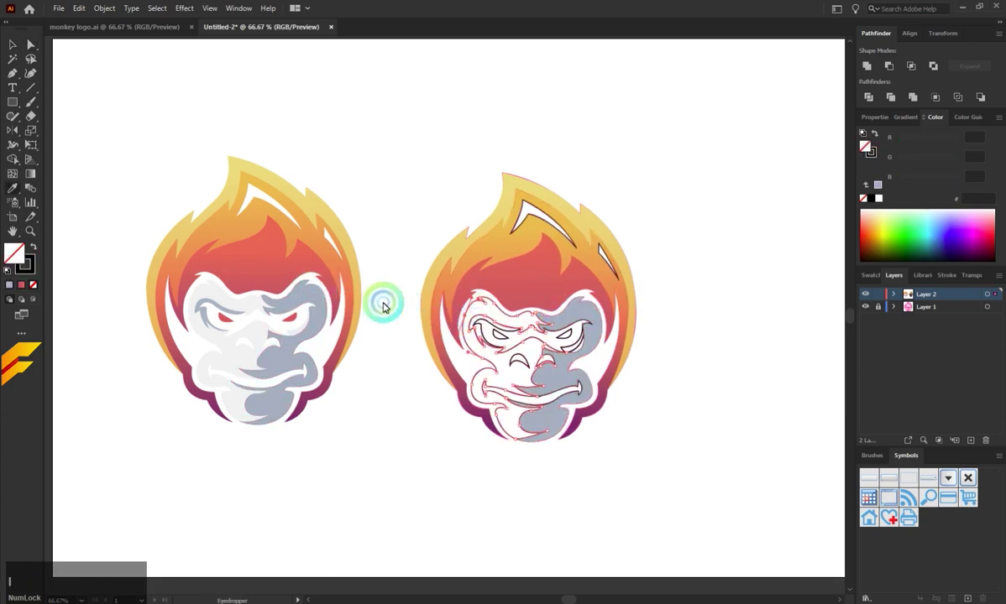
Copy the reference face colour onto the left half of the traced face
left_click(248, 305)
key("a")
left_click(377, 440)
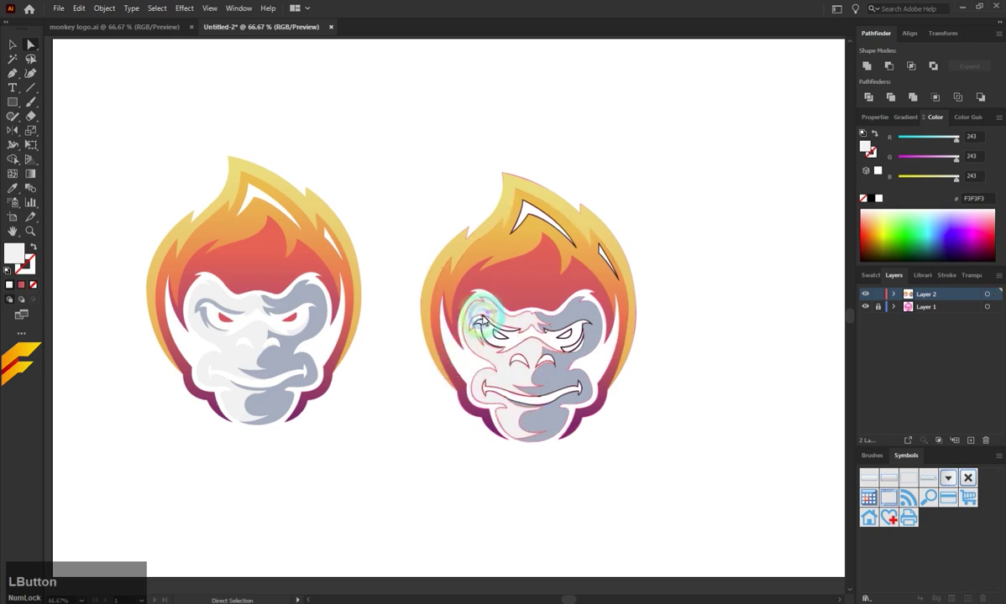
key("i")
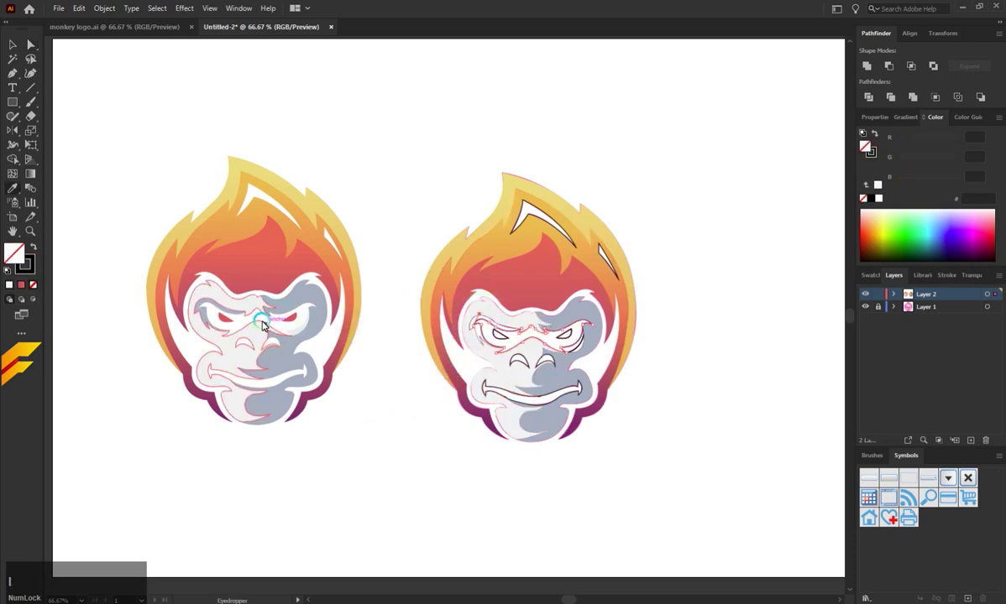
key("a")
left_click(448, 412)
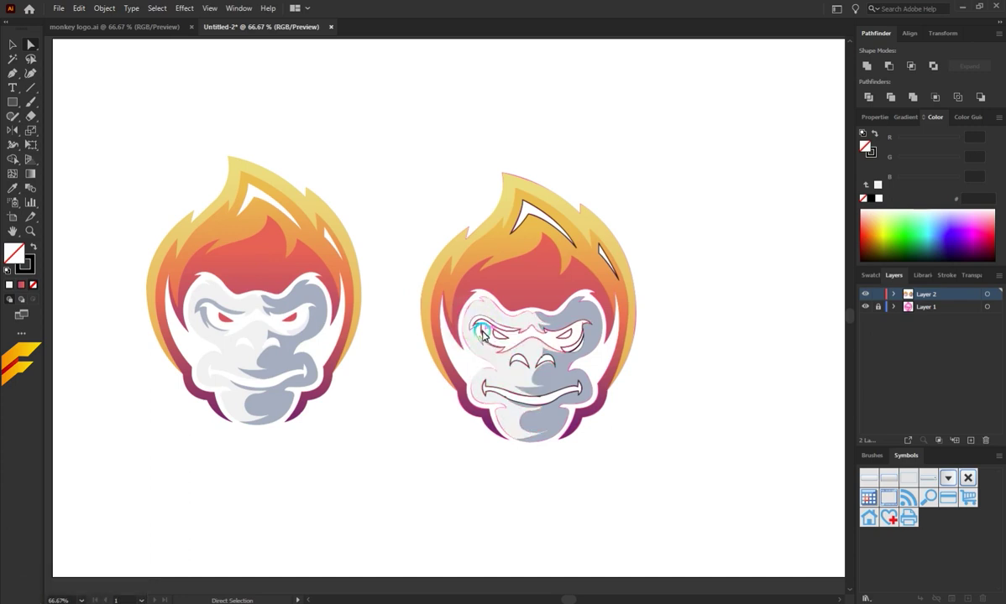
Colour both traced eyes red by sampling the reference logo's eyes
left_click(506, 337)
key("i")
left_click(226, 321)
key("a")
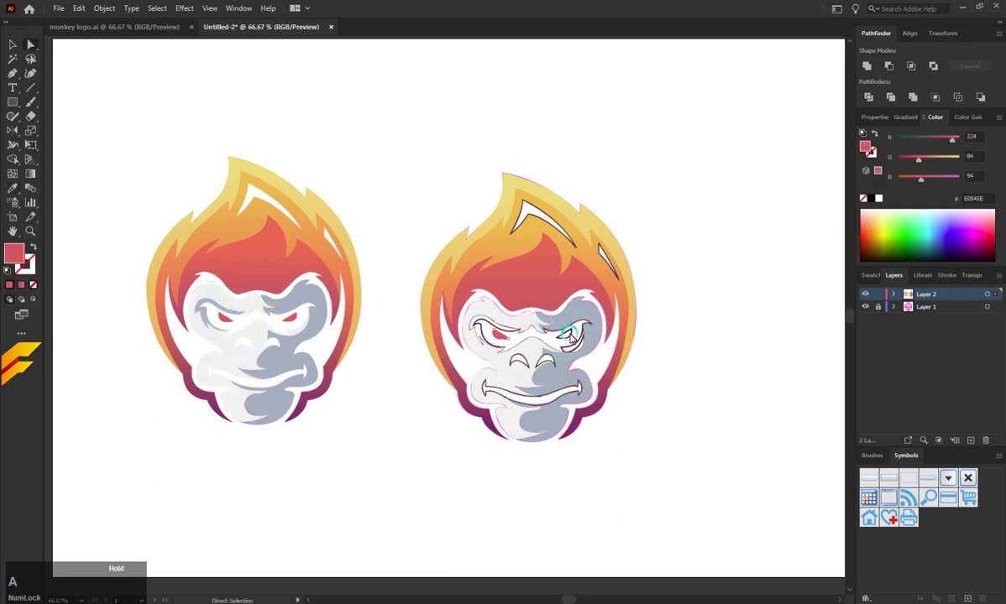
left_click(567, 333)
key("i")
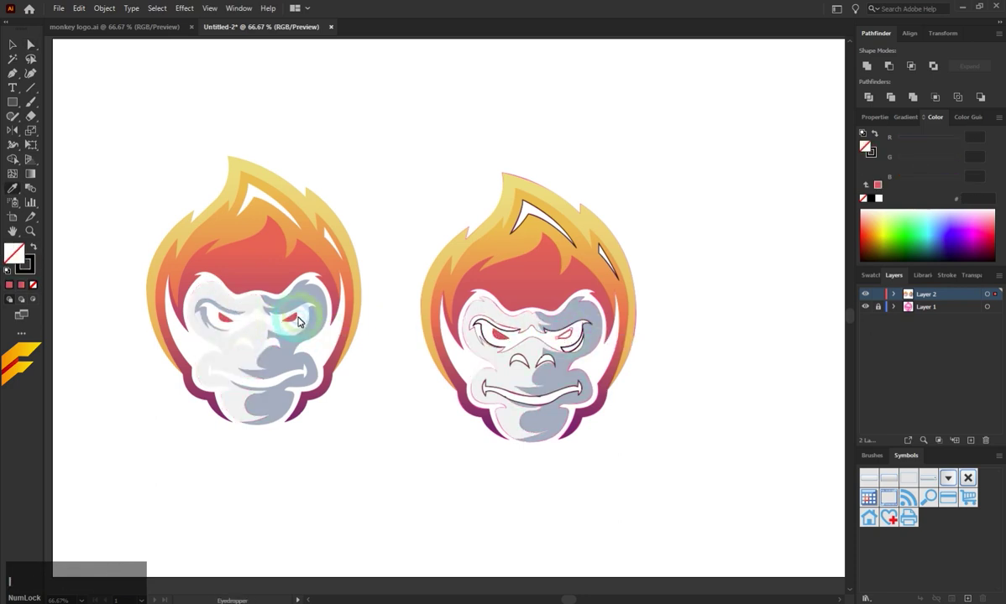
left_click(301, 316)
Fill the remaining face areas white and grey sampled from the reference monkey
key("a")
left_click(372, 387)
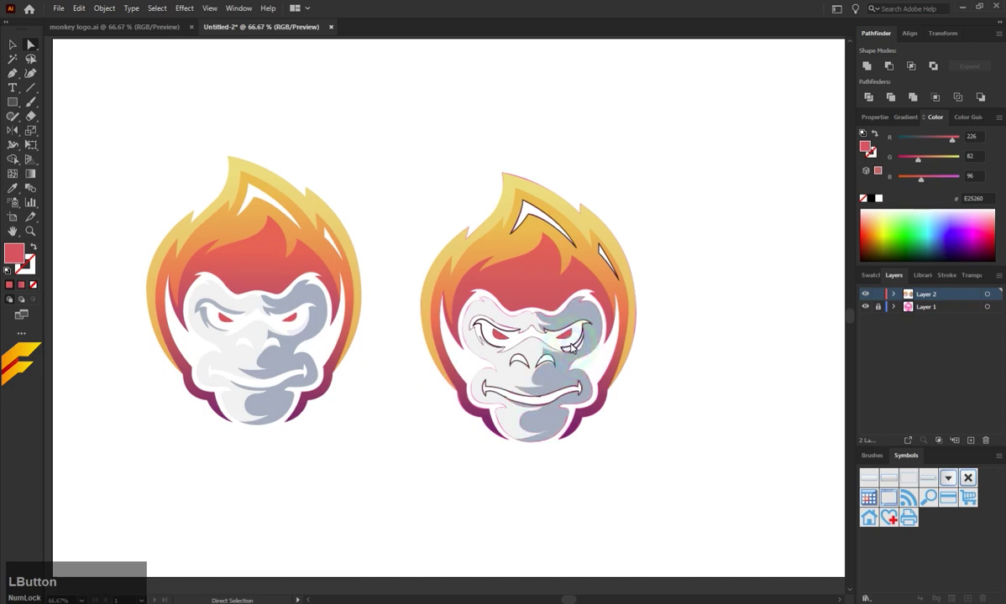
left_click(579, 349)
key("i")
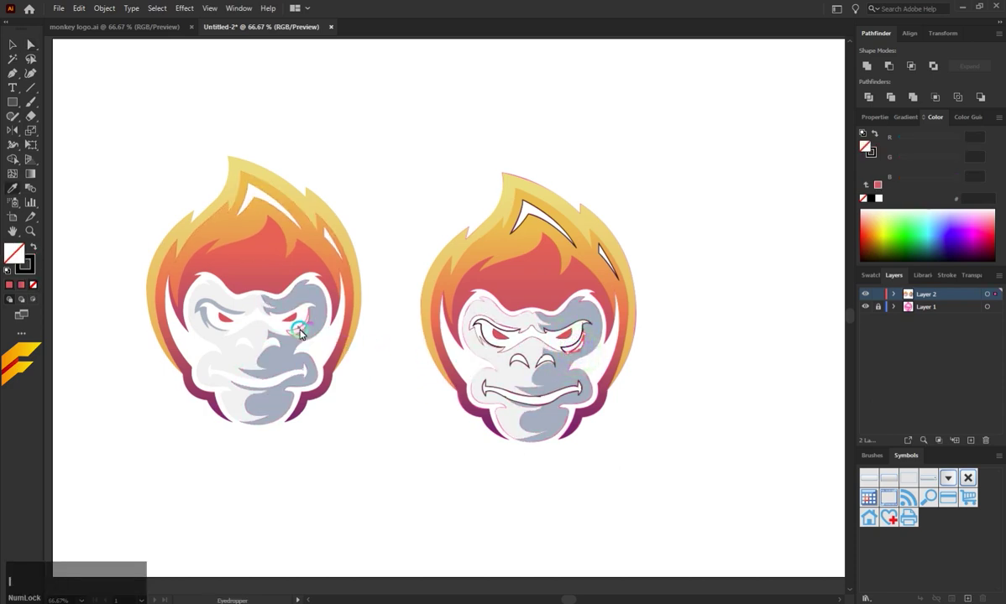
left_click(302, 333)
key("a")
left_click(401, 385)
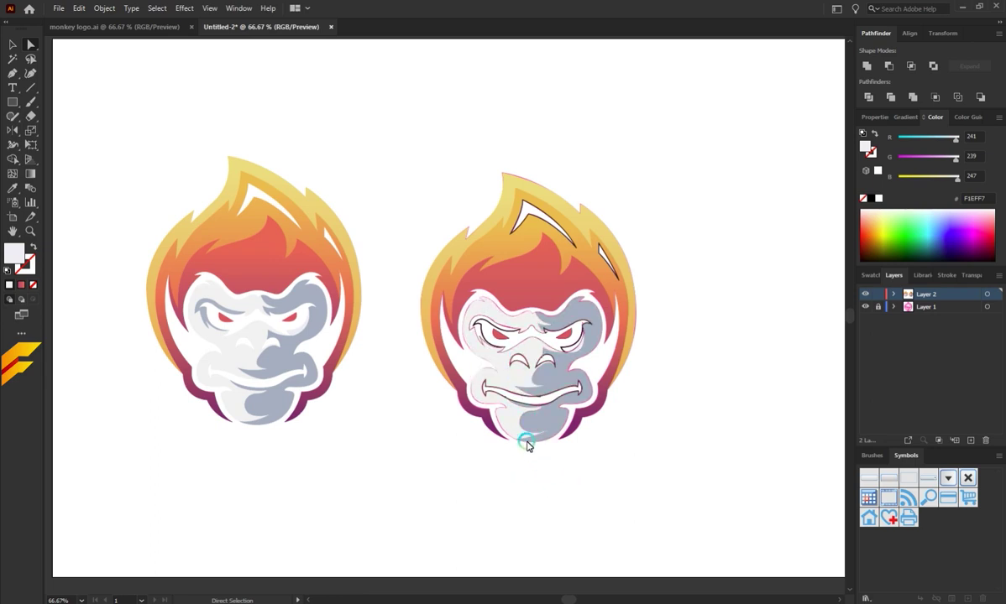
key("alt+Num_Lock")
Merge the brow regions between and around the eyes into single shapes
scroll("up", 3)
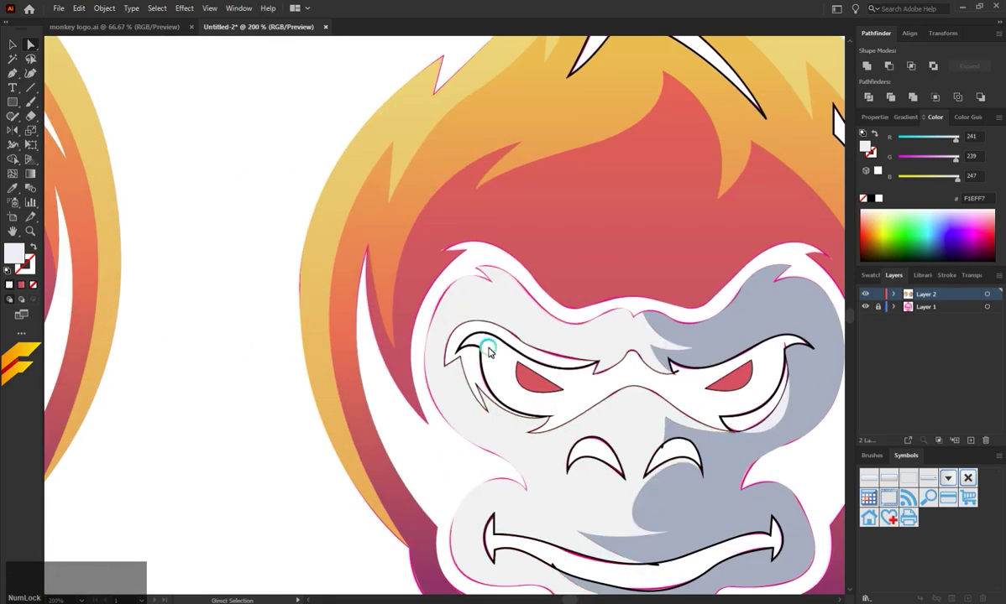
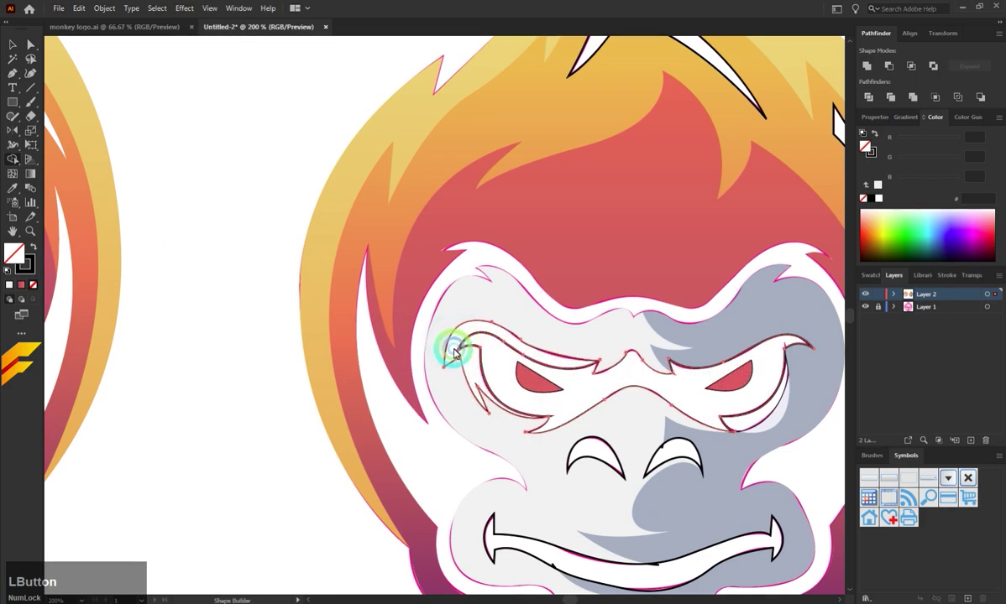
key("a")
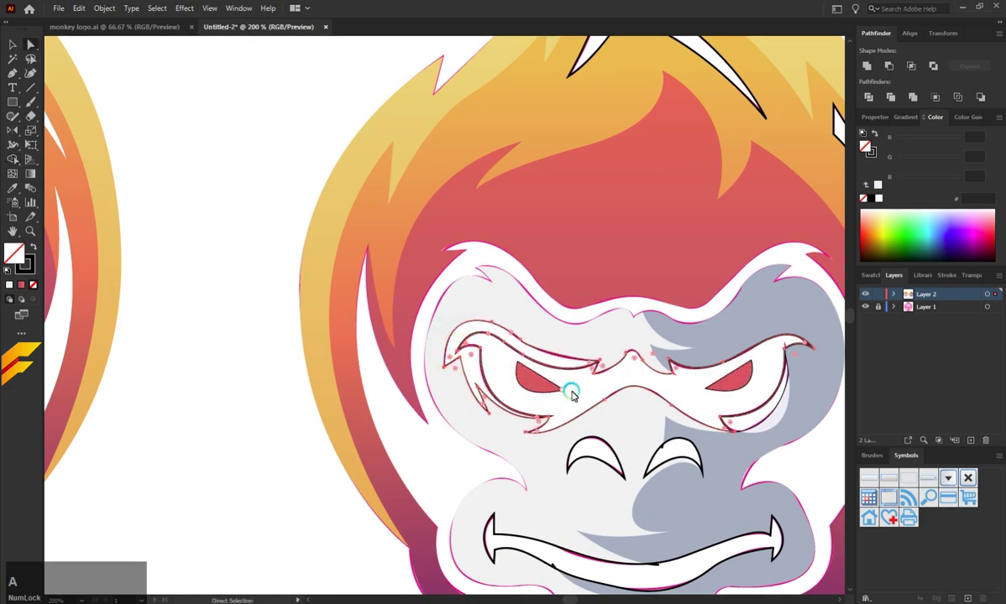
left_click(582, 396)
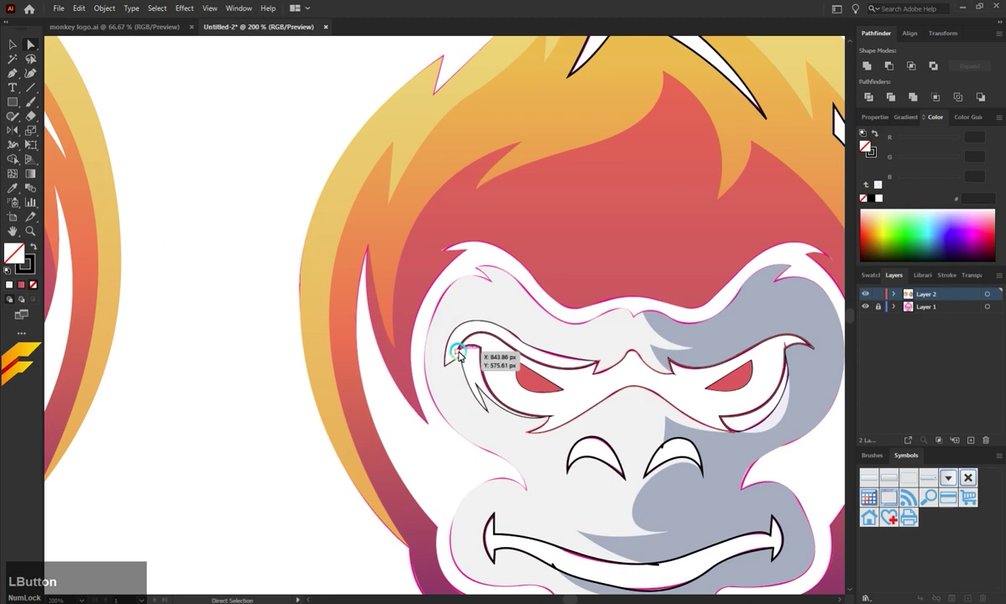
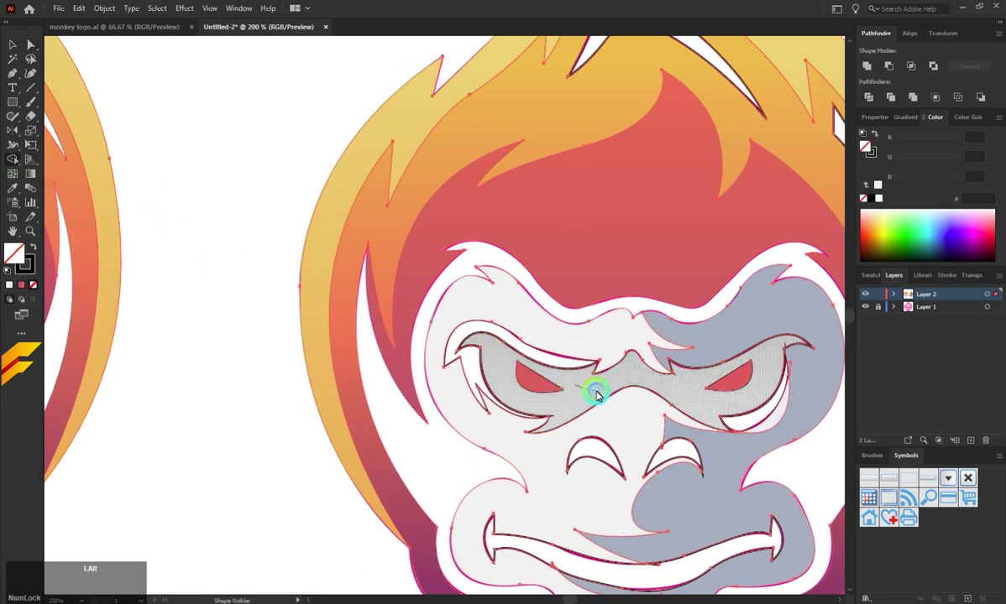
left_click(596, 446)
left_click(662, 455)
Fill each brow piece with the grey shading sampled from the reference face
key("a")
left_click(493, 355)
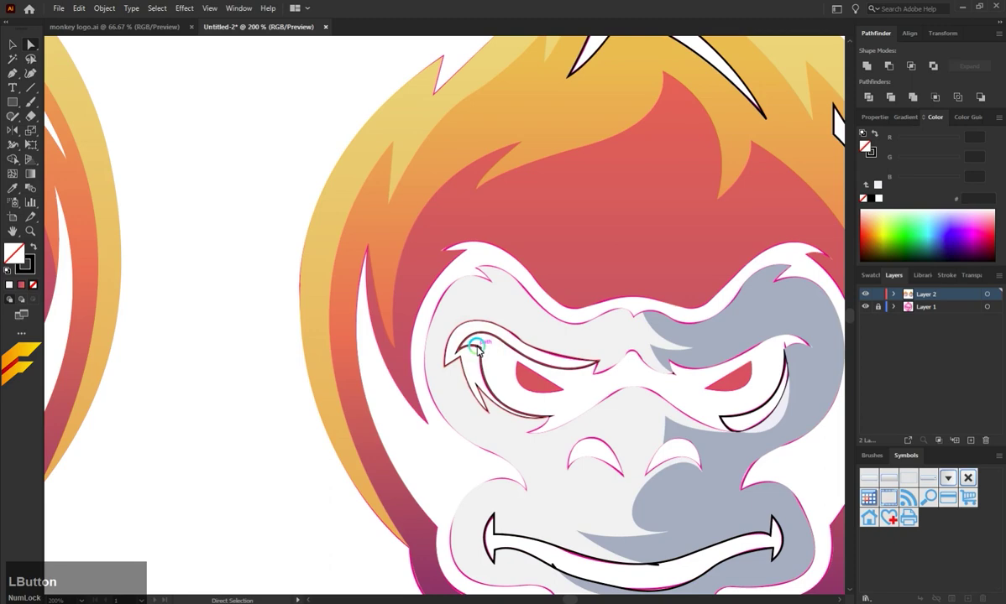
key("i")
left_click(711, 340)
key("a")
left_click(707, 403)
key("i")
left_click(805, 391)
key("a")
left_click(713, 400)
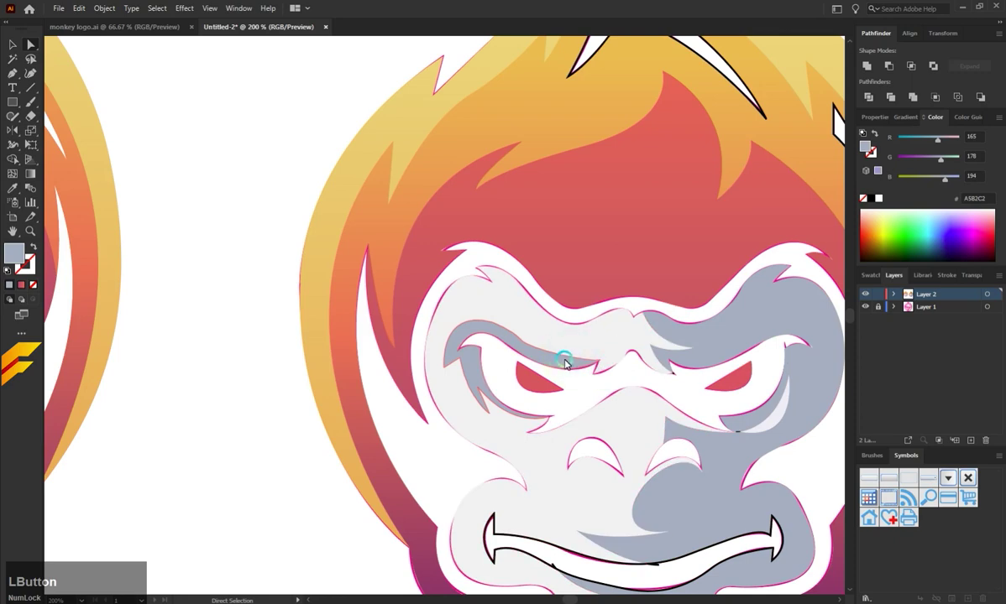
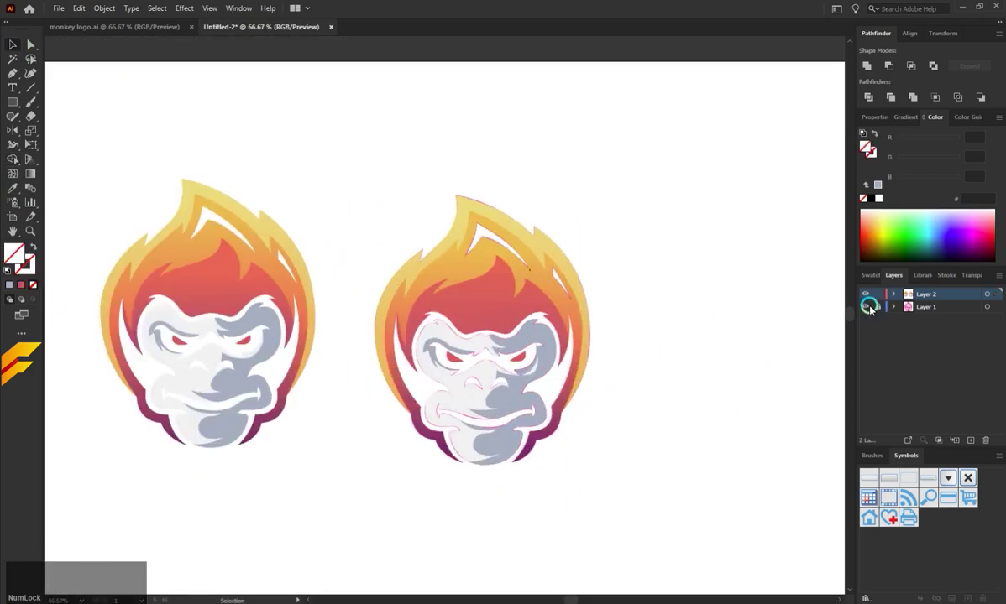
Hide the reference image layer and place a duplicate traced monkey beside the original
left_click(869, 308)
scroll("down", 3)
scroll("down", 3)
scroll("up", 3)
left_click(239, 193)
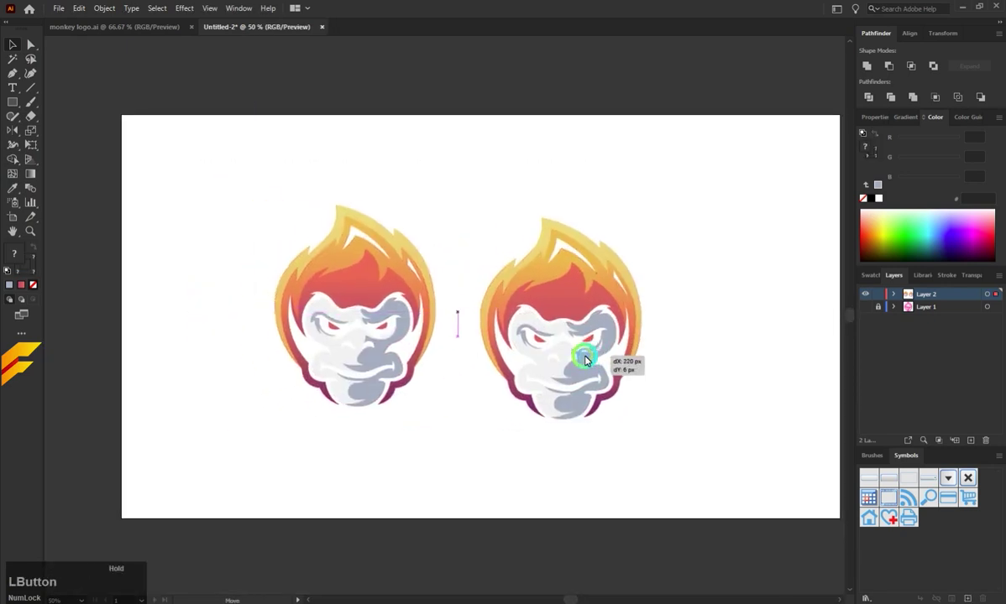
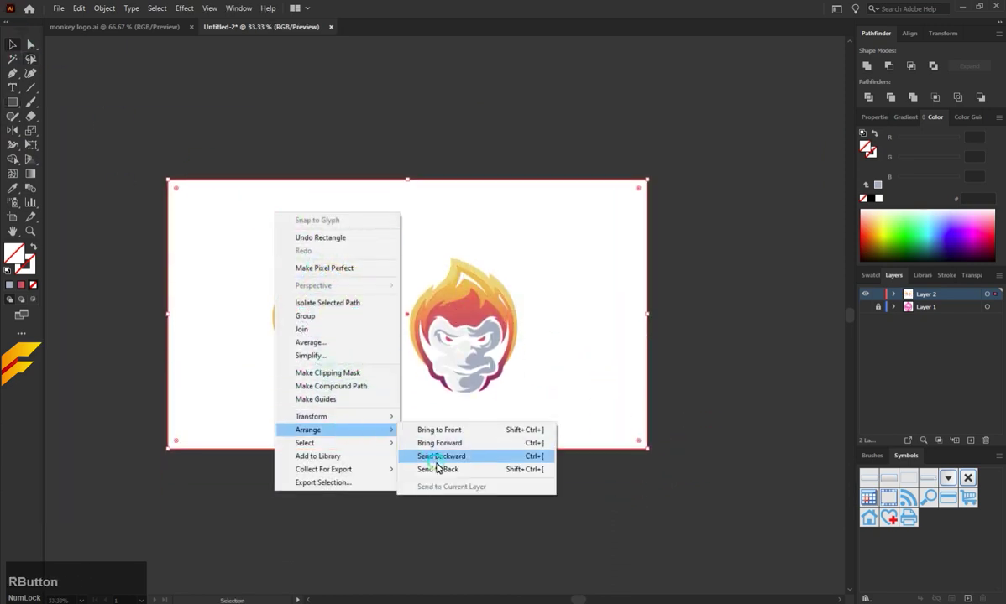
Send the rectangle behind the monkeys and fill it with the flame gradient, retuned toward purple
left_click(439, 467)
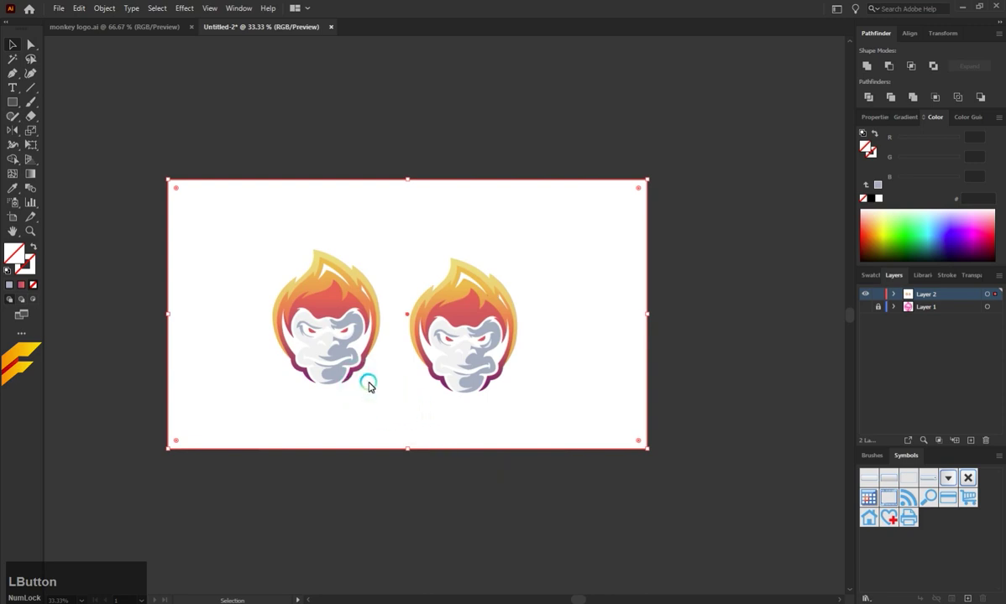
key("l")
left_click(360, 371)
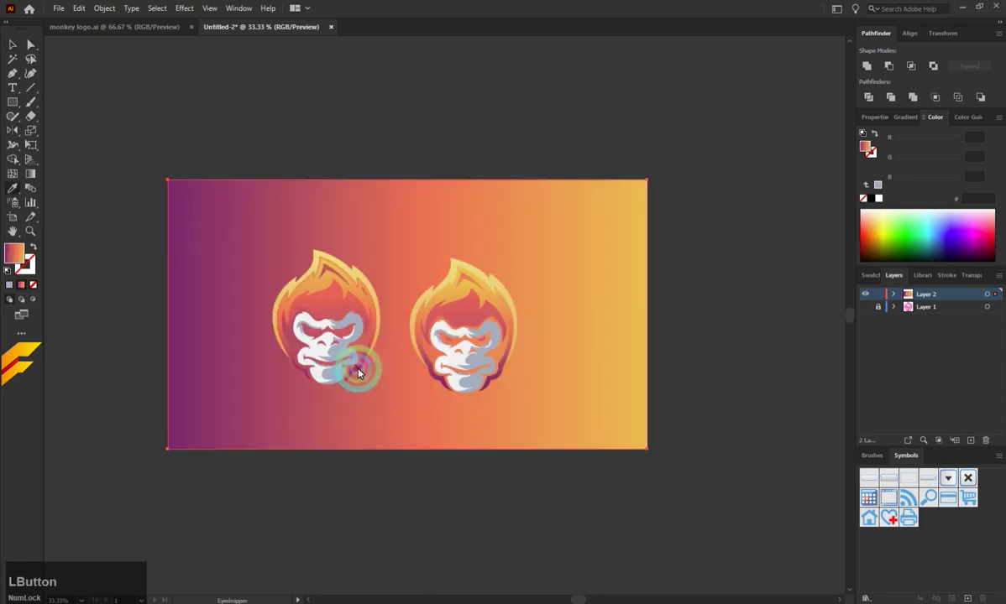
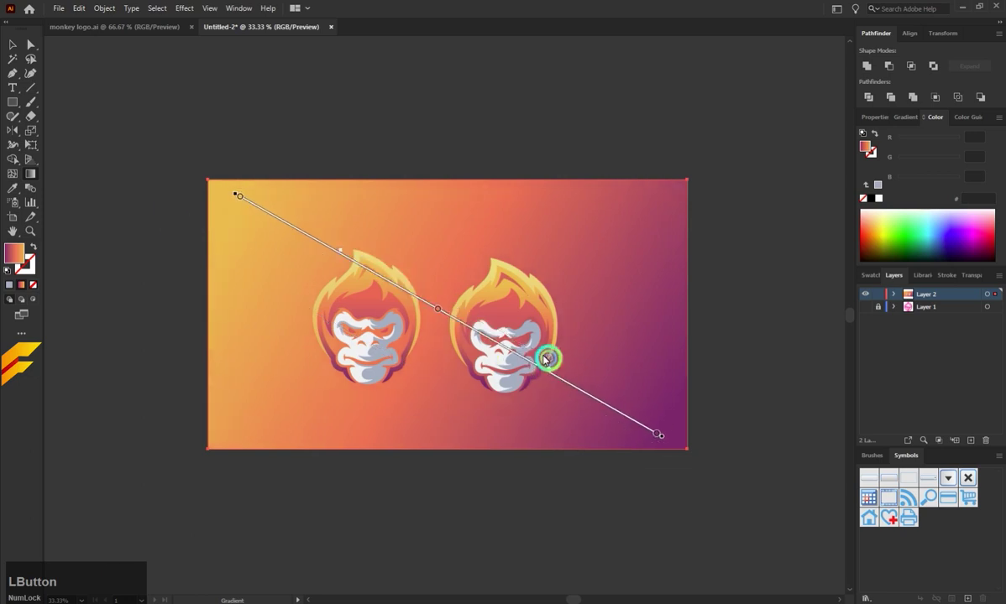
scroll("down", 3)
scroll("up", 3)
scroll("down", 3)
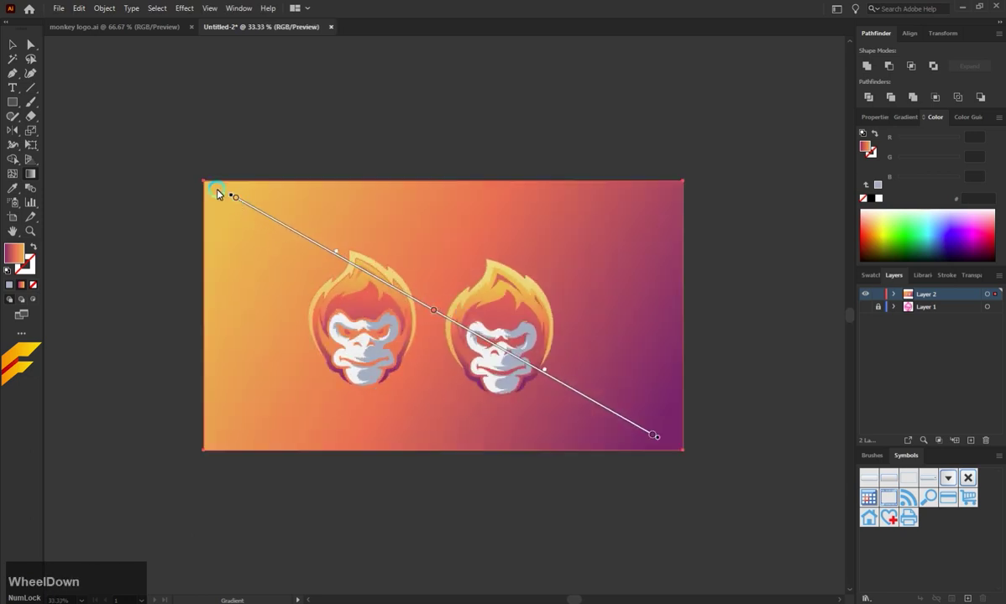
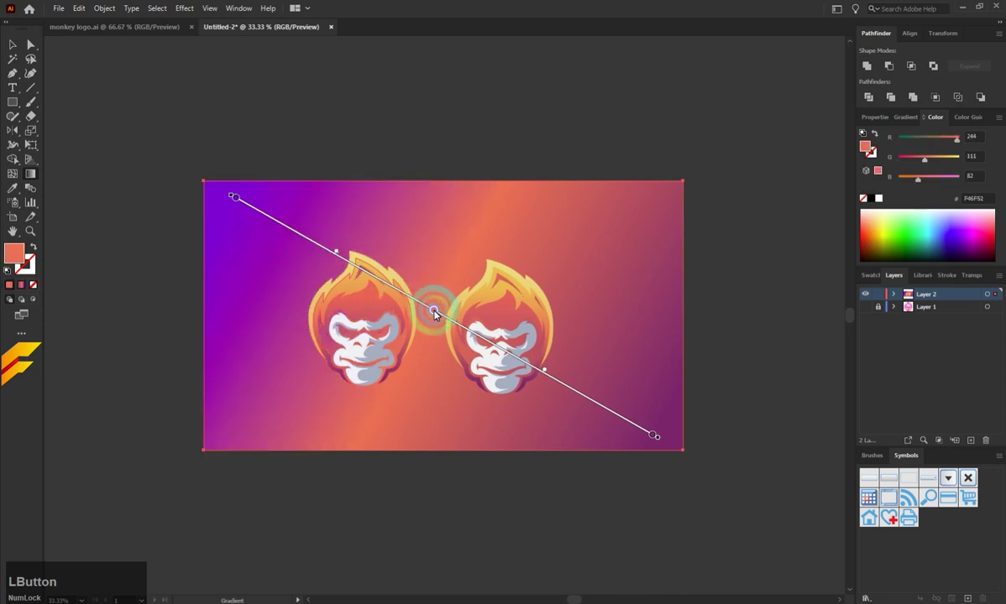
key("BackSpace")
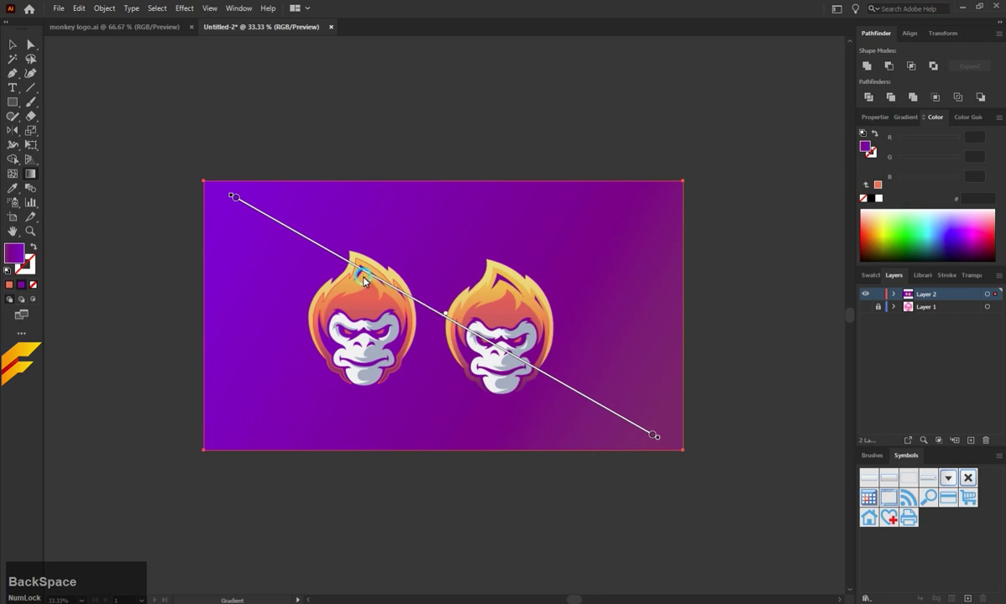
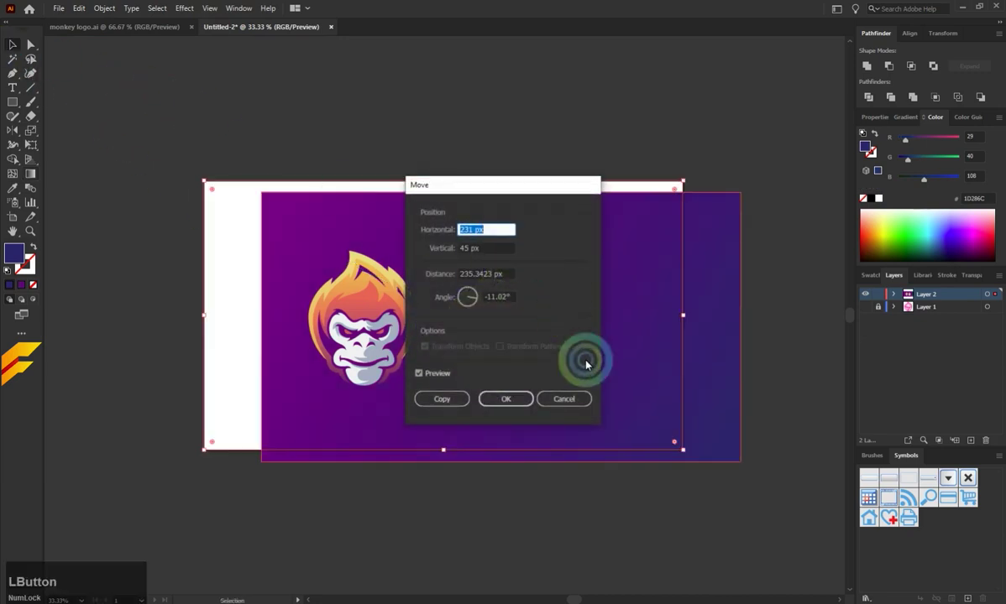
Confirm the background rectangle's move into place behind both monkey heads
key("x")
scroll("up", 3)
scroll("down", 3)
scroll("up", 3)
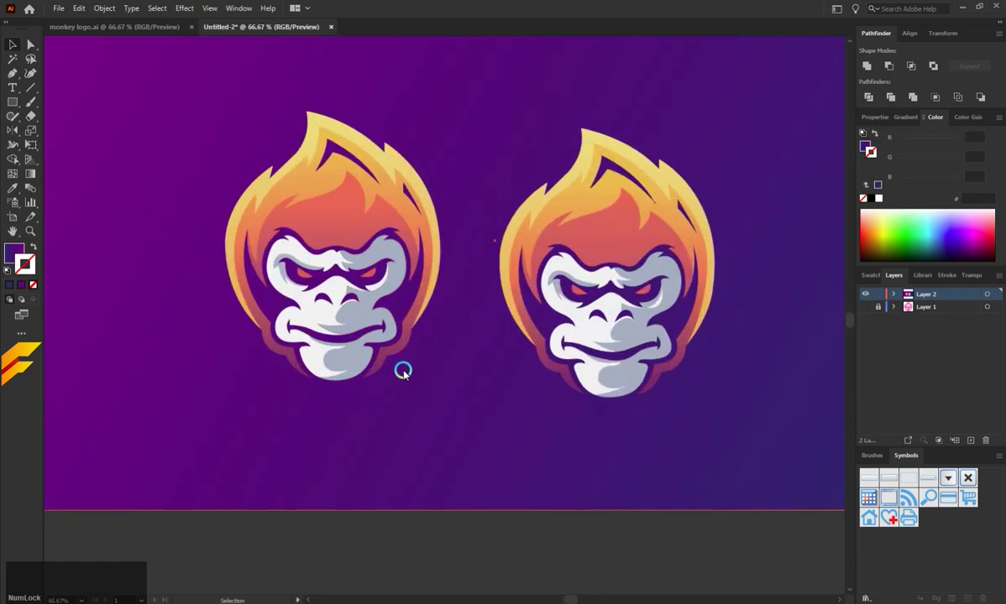